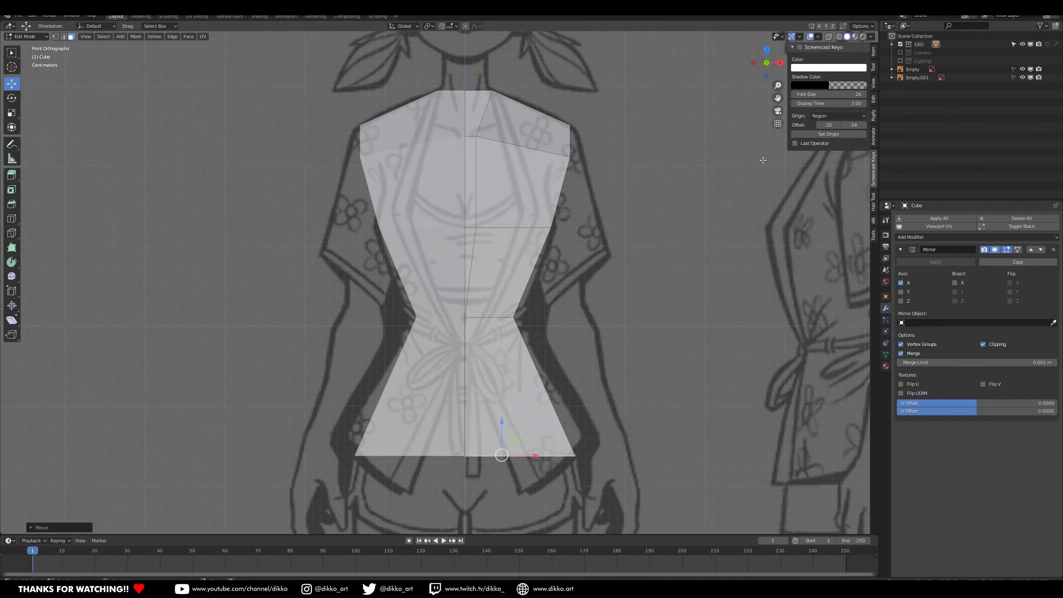
Pull the torso's bottom vertices down into a crotch point, undoing a stray pick, and orbit to check.
middle_click(569, 381)
click(532, 295)
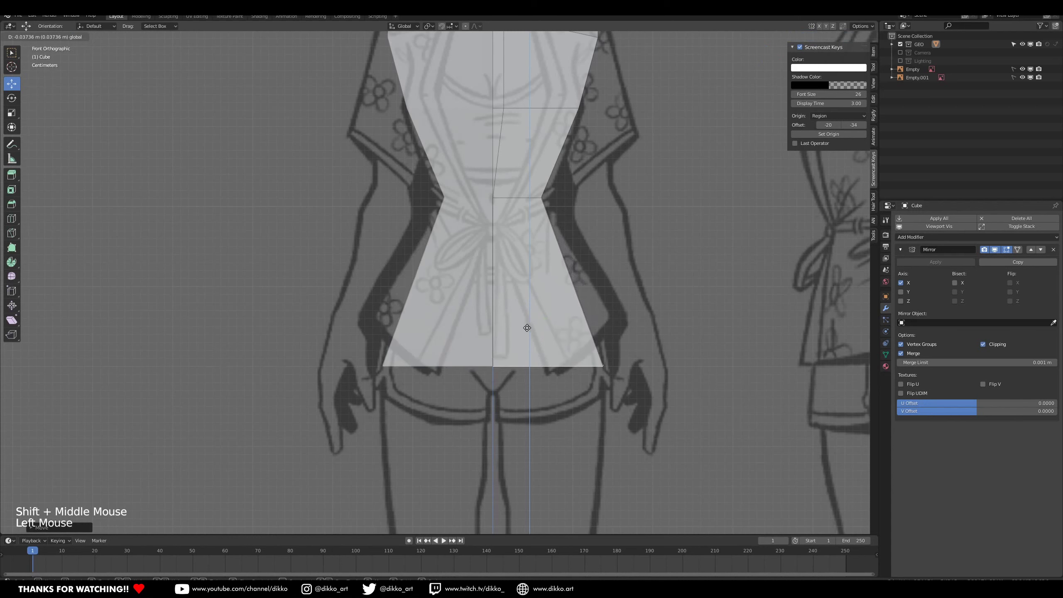
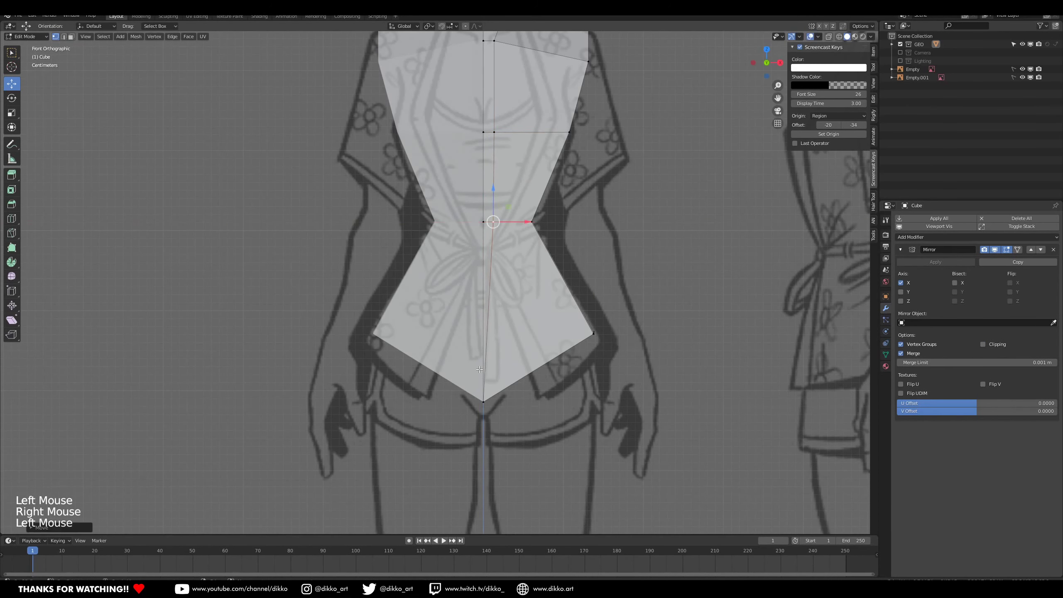
right_click(484, 392)
click(521, 401)
key(ctrl+z)
scroll(up, 3)
middle_click(515, 325)
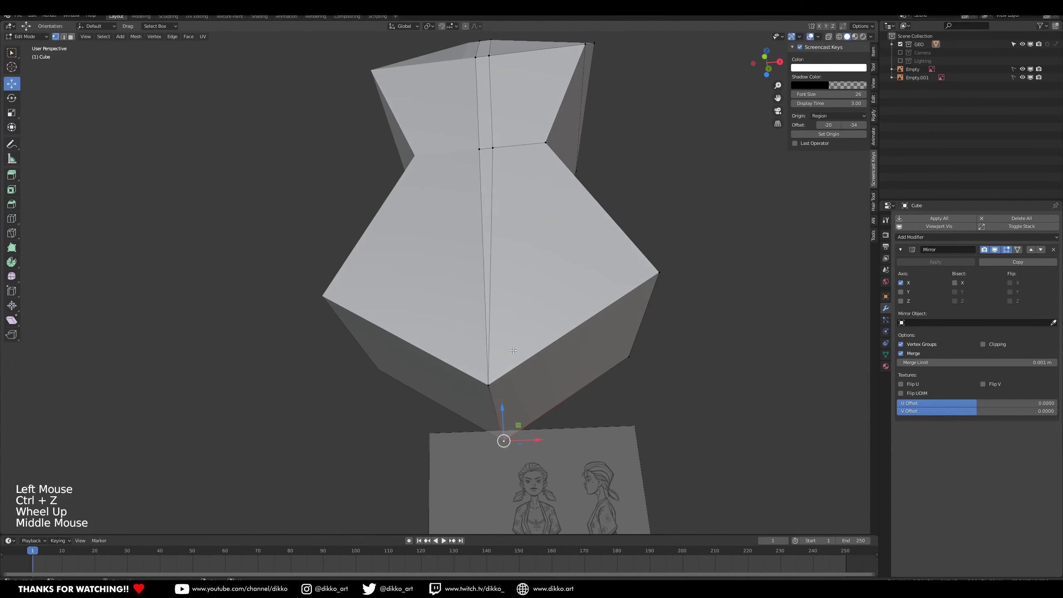
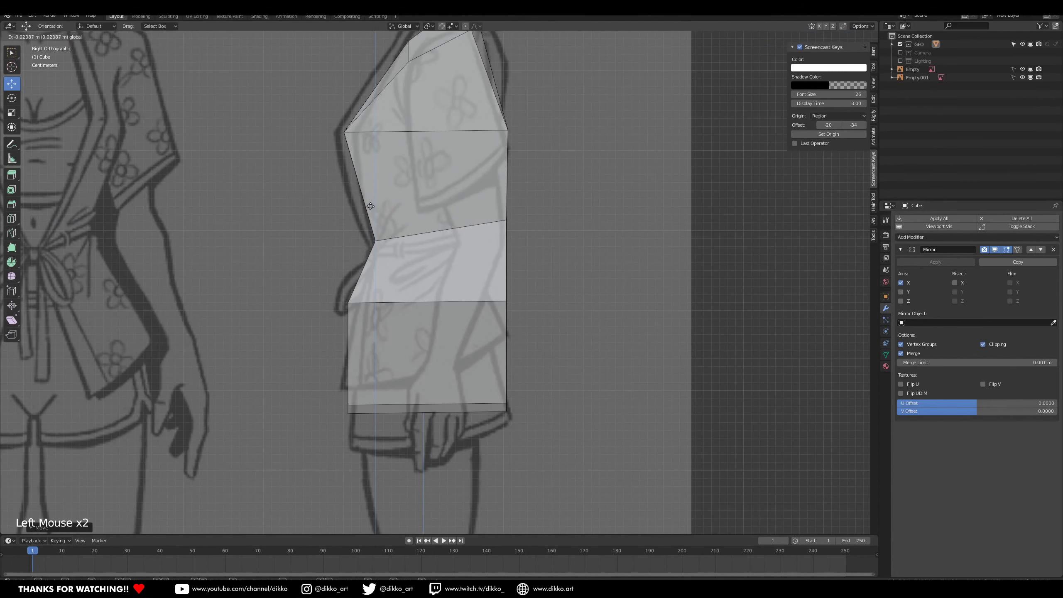
In Right Ortho, move the chest and waist vertices onto the side reference outline.
click(405, 240)
middle_click(342, 293)
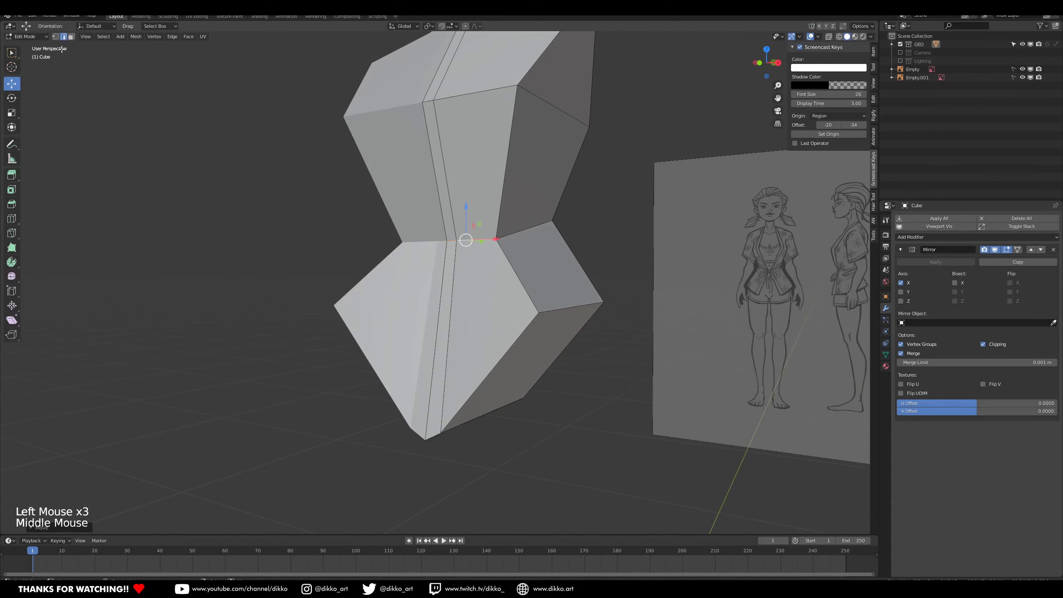
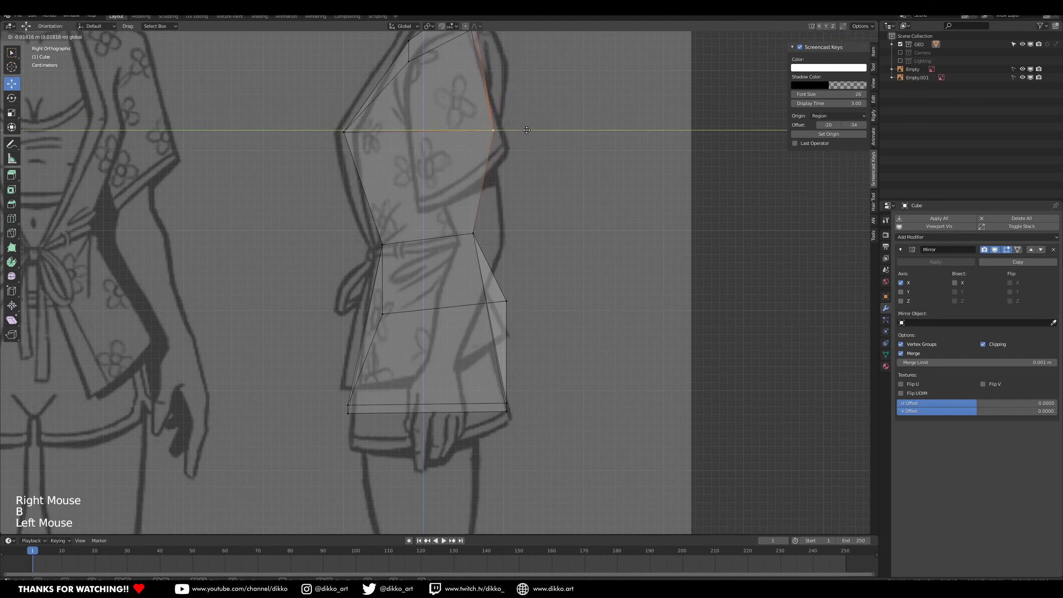
right_click(510, 292)
key(g)
right_click(545, 379)
key(b)
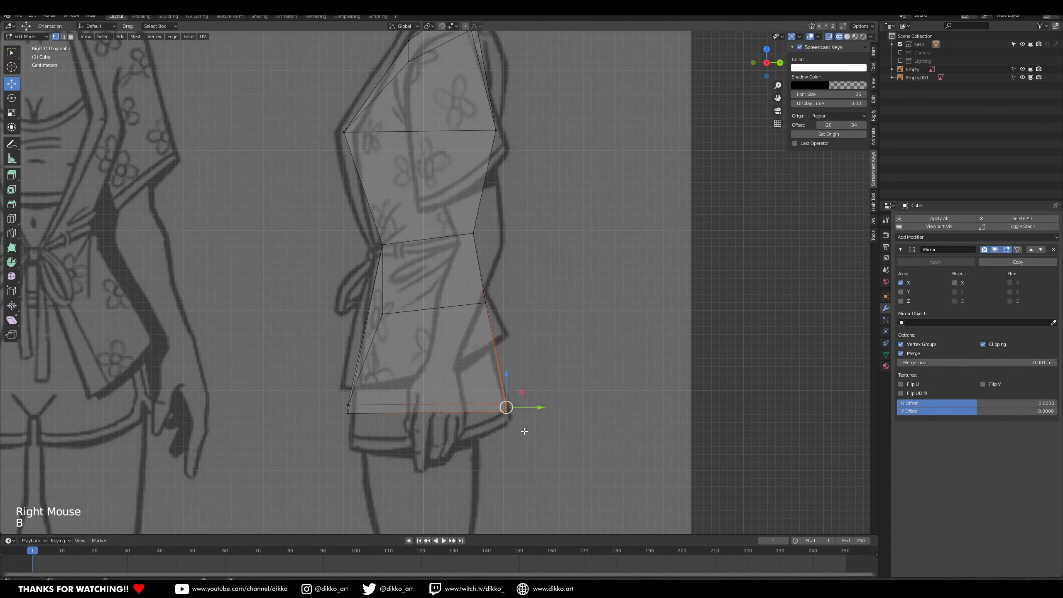
key(g)
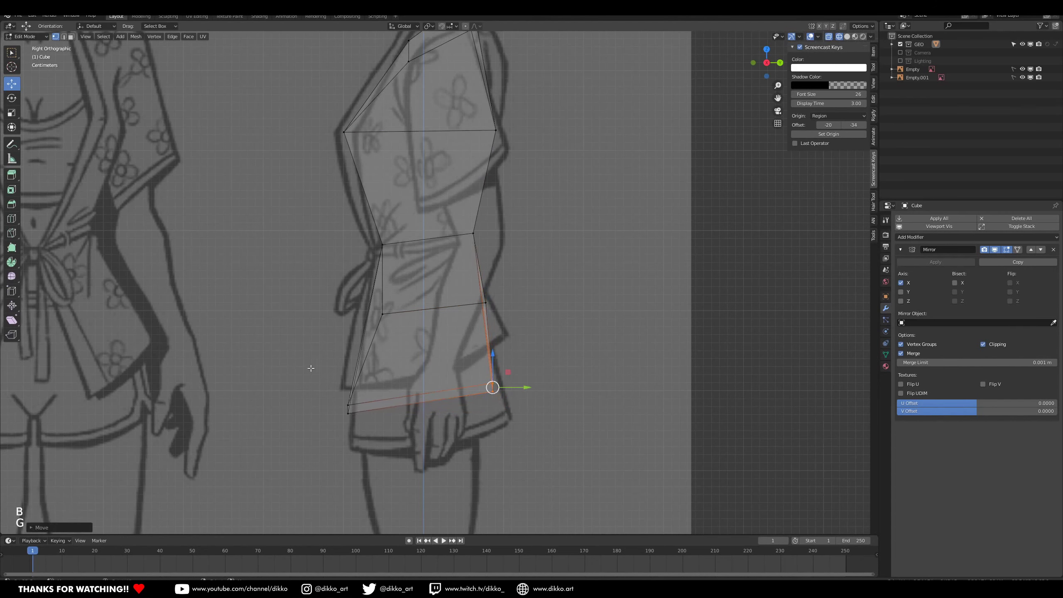
Box-select and shift the hip vertices to the side profile, then return to front view.
right_click(360, 409)
key(v)
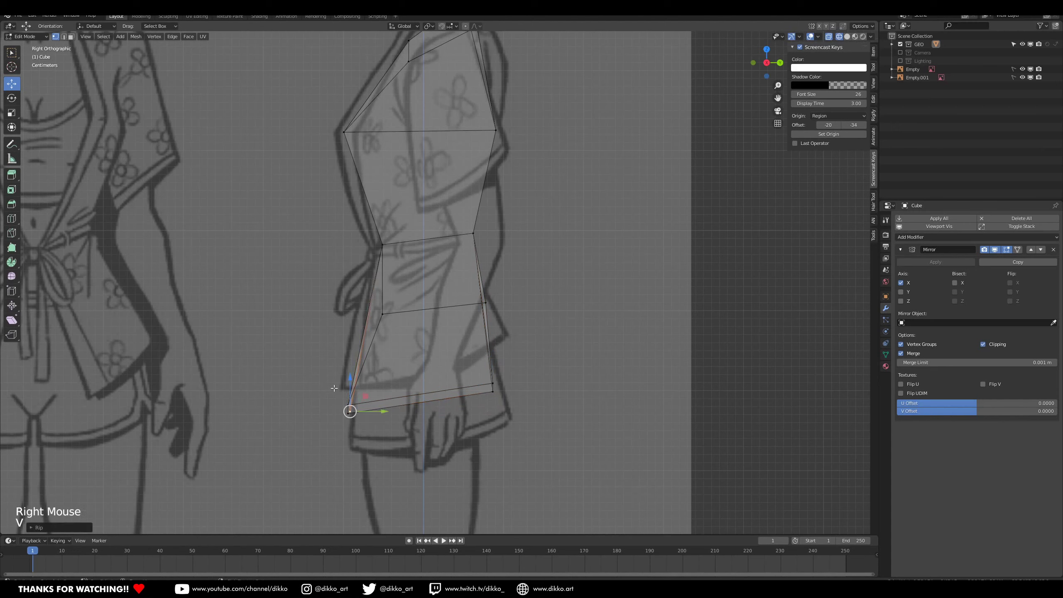
key(ctrl+z)
key(b)
click(350, 382)
click(373, 390)
middle_click(381, 389)
scroll(down, 3)
middle_click(487, 366)
middle_click(509, 335)
key(KP_1)
Inspect the chest in wireframe and add an edge loop across the upper chest with Ctrl+R.
key(z)
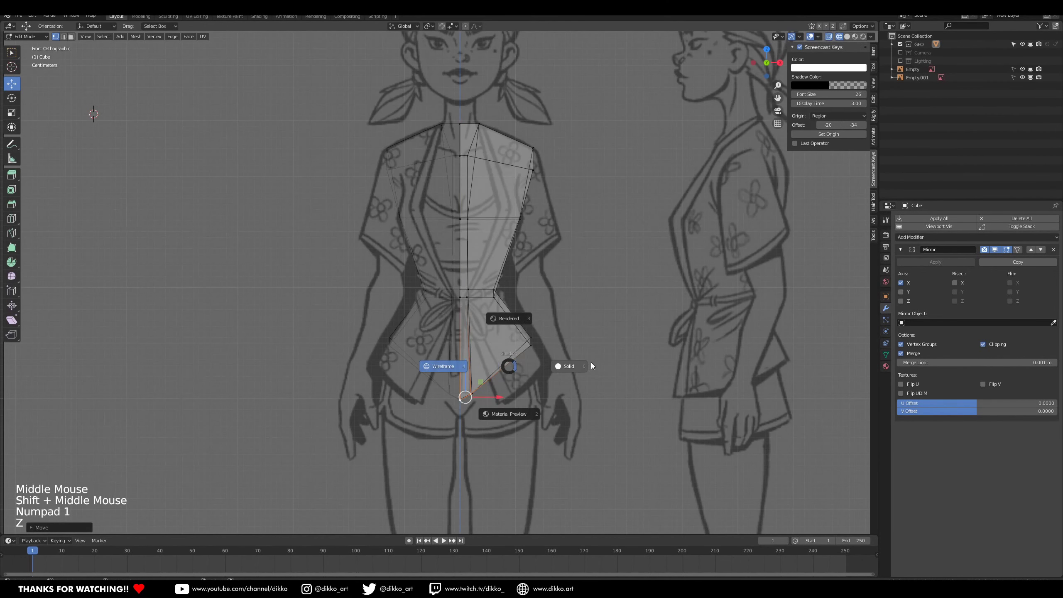
middle_click(508, 288)
middle_click(508, 318)
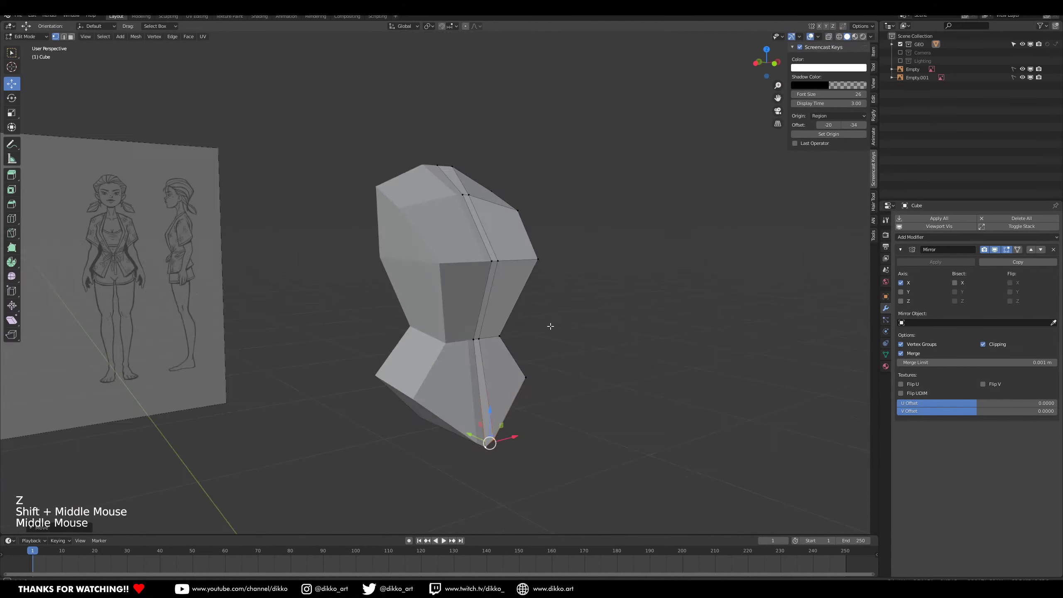
scroll(down, 3)
middle_click(452, 320)
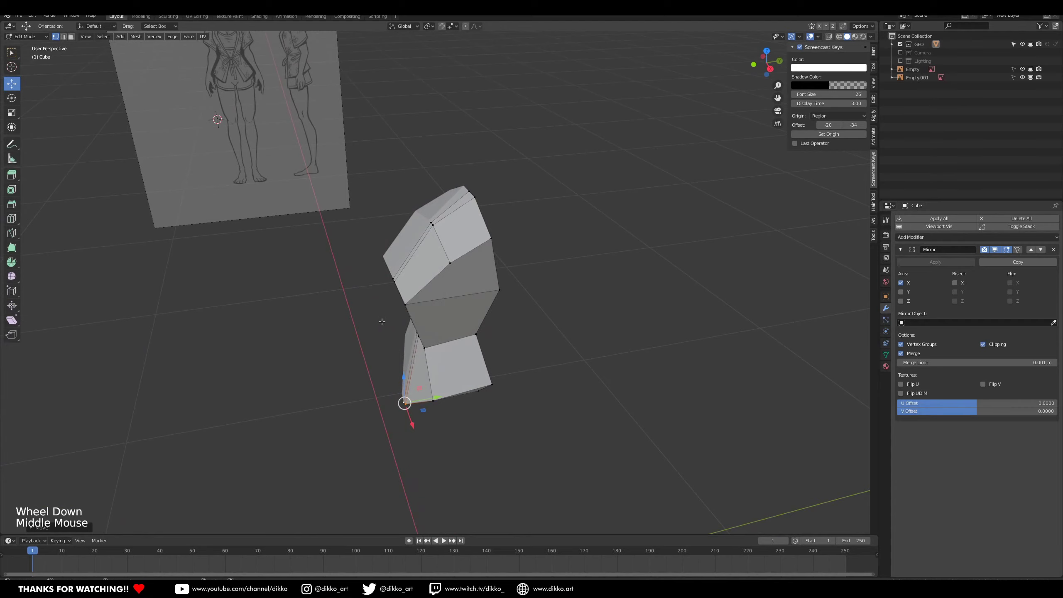
key(KP_1)
key(KP_3)
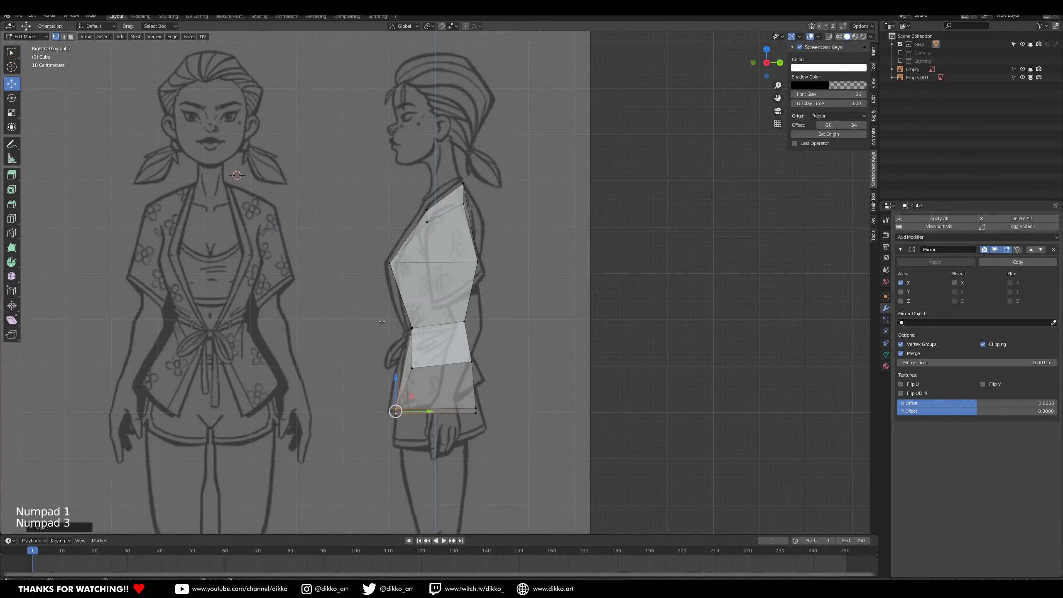
scroll(up, 3)
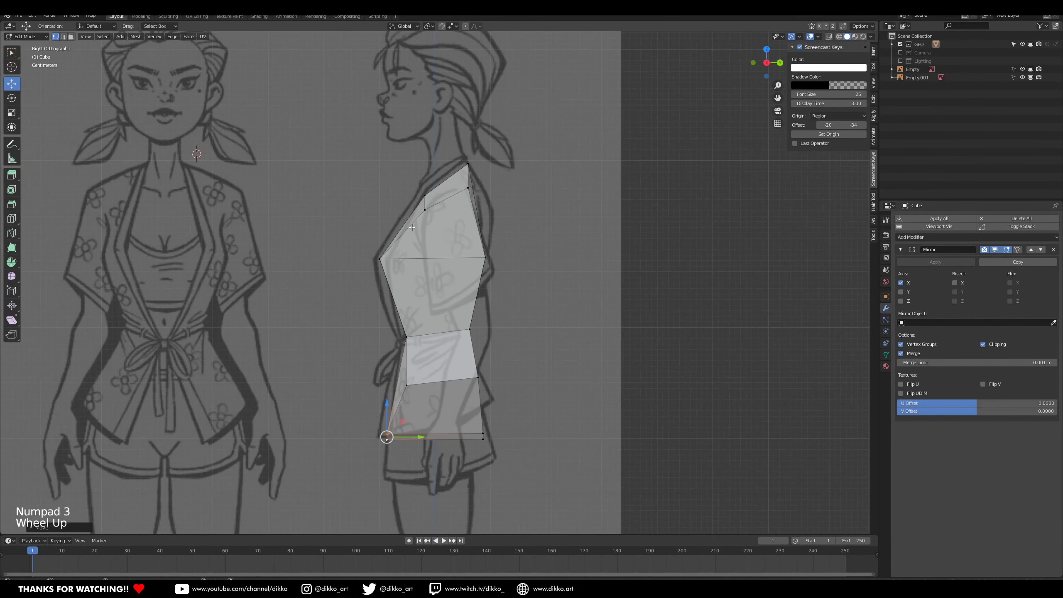
middle_click(490, 225)
middle_click(376, 235)
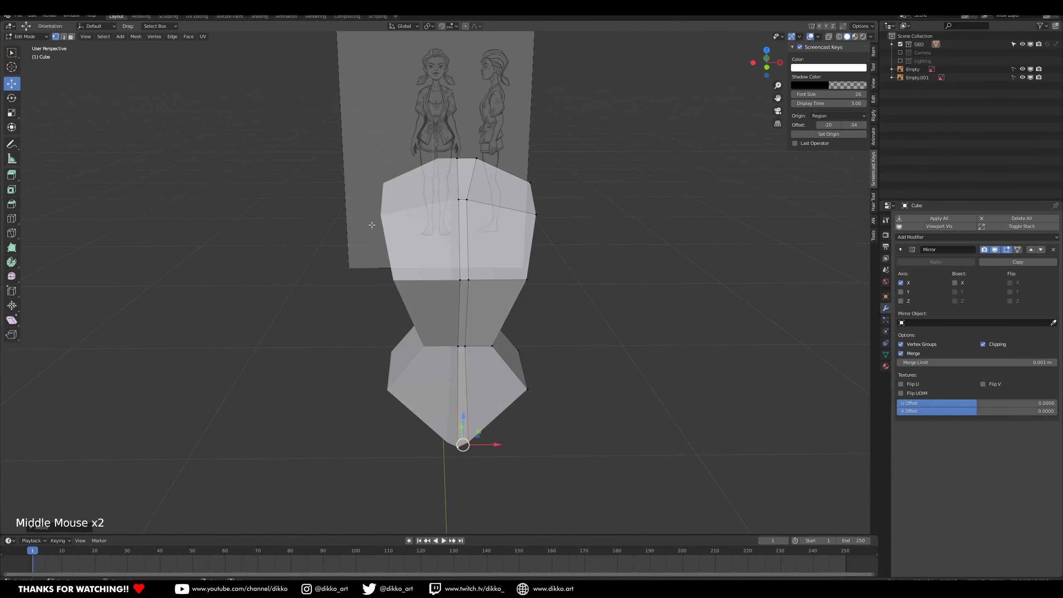
middle_click(481, 233)
middle_click(493, 238)
middle_click(455, 236)
middle_click(476, 235)
key(ctrl+r)
key(ctrl+z)
middle_click(500, 272)
middle_click(406, 214)
middle_click(463, 220)
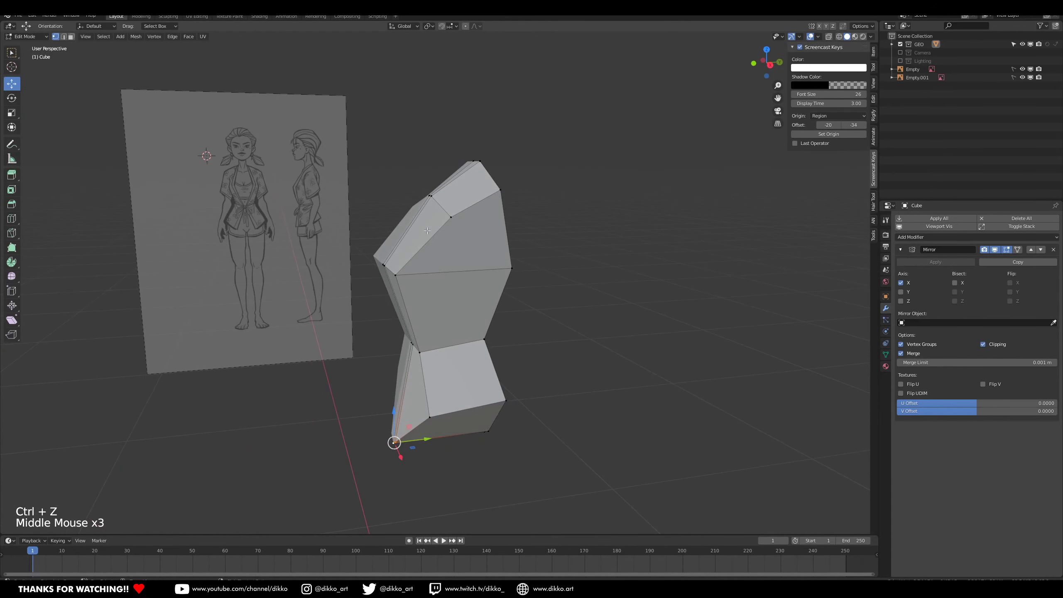
key(ctrl+t)
key(ctrl+r)
In front view, move the shoulder vertices one by one to round them along the reference.
key(KP_1)
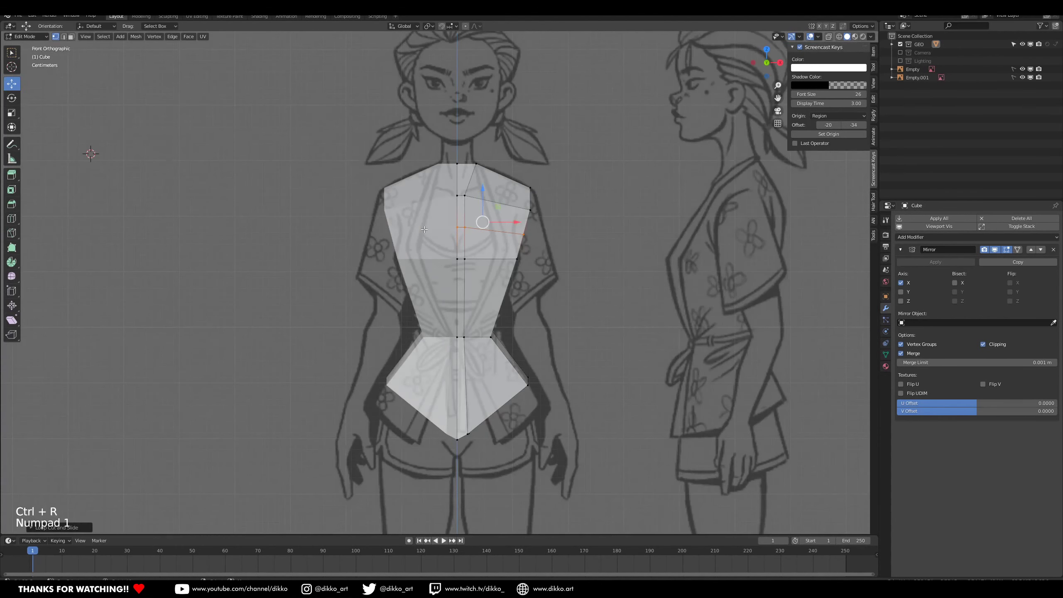
scroll(up, 3)
middle_click(591, 213)
right_click(489, 317)
key(g)
right_click(503, 276)
key(g)
right_click(506, 249)
key(g)
right_click(497, 289)
Adjust the shoulder vertices in side view and add another loop cut across the chest.
key(KP_1)
key(KP_3)
key(b)
key(g)
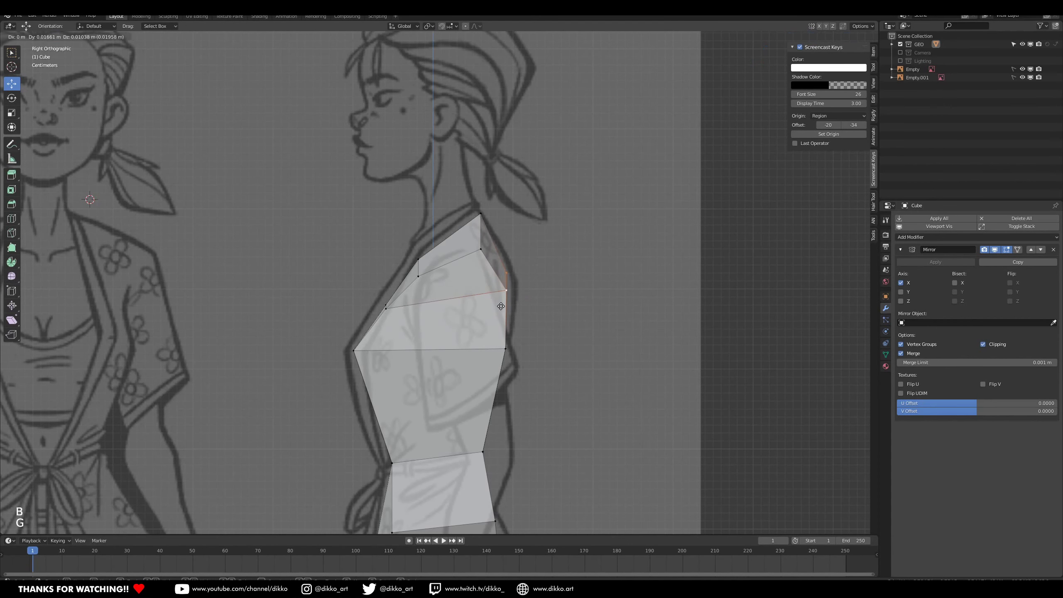
scroll(down, 3)
middle_click(456, 320)
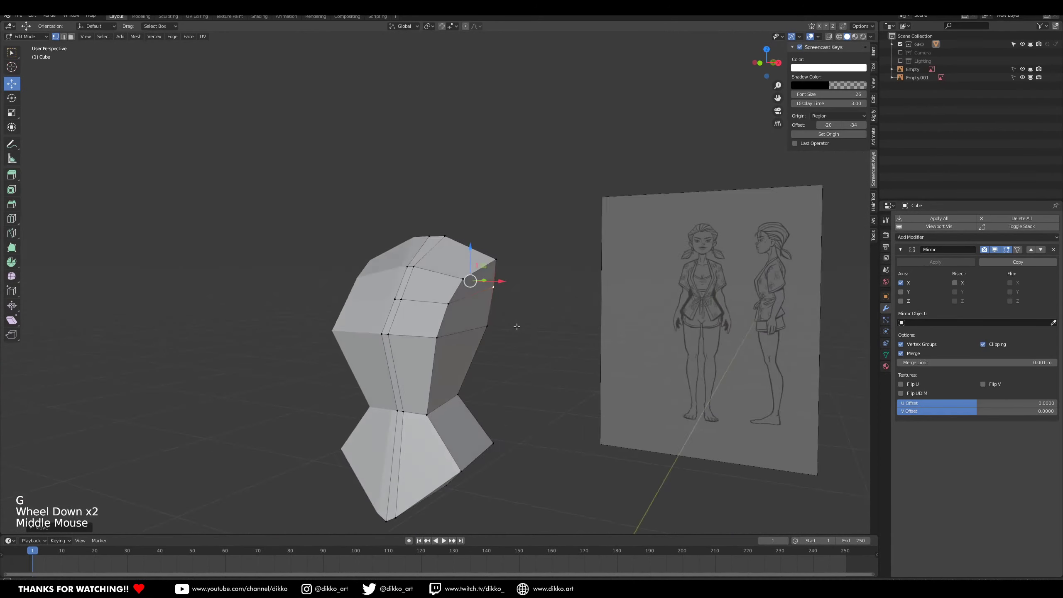
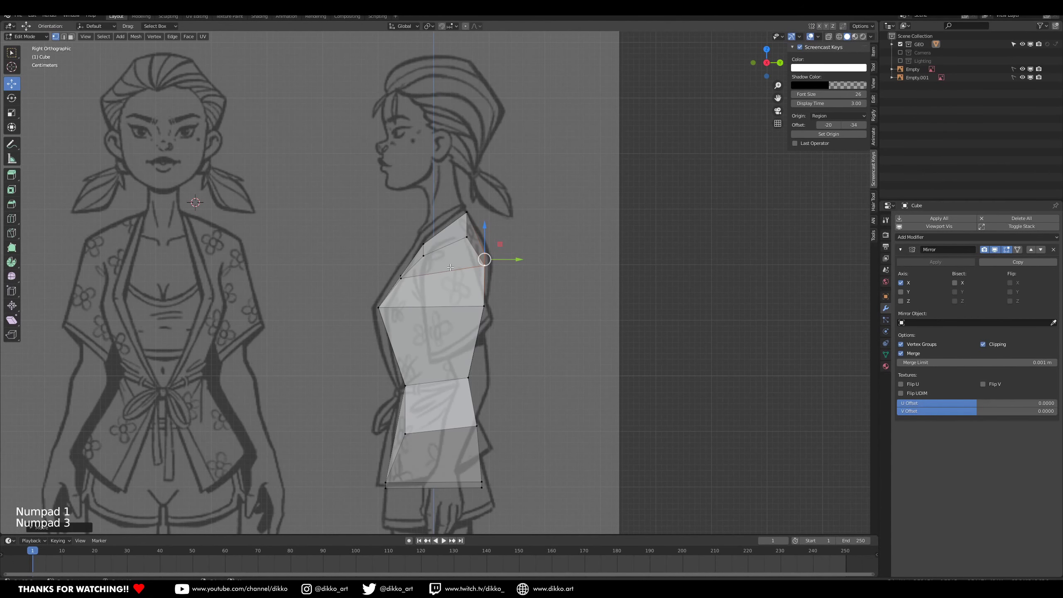
key(ctrl+r)
middle_click(480, 317)
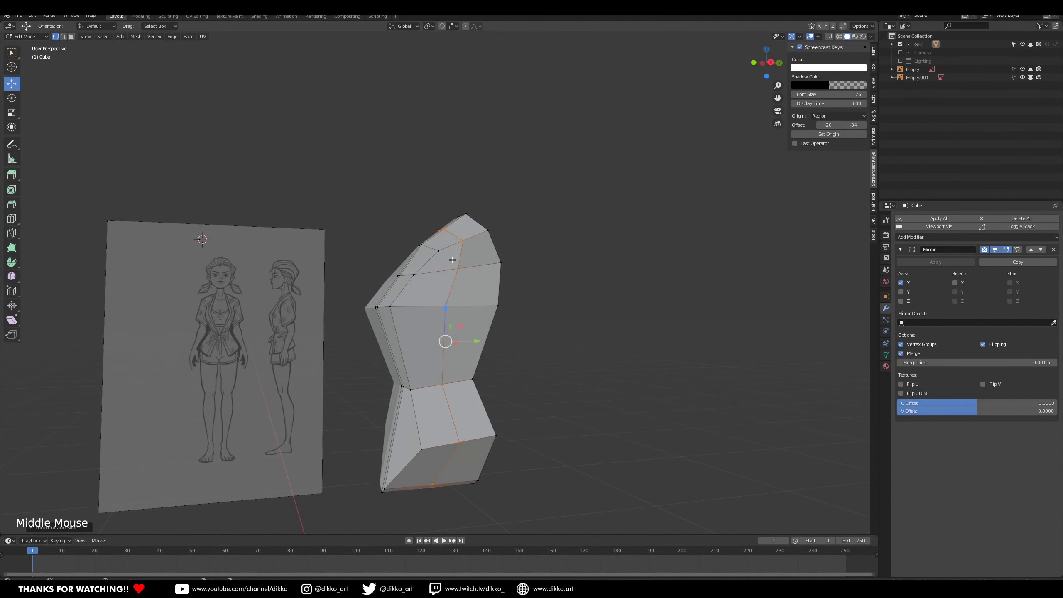
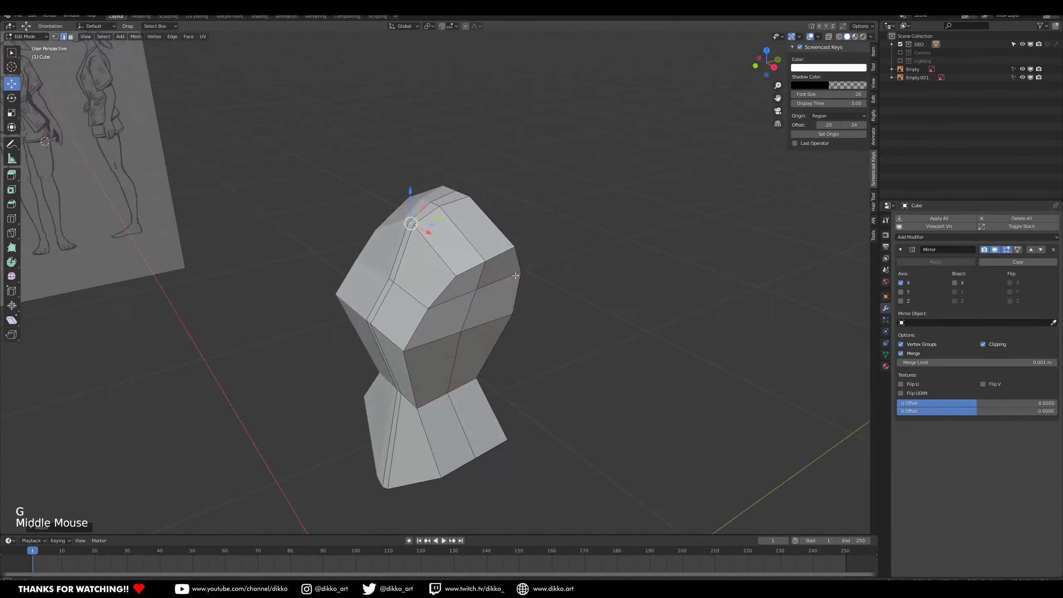
middle_click(464, 261)
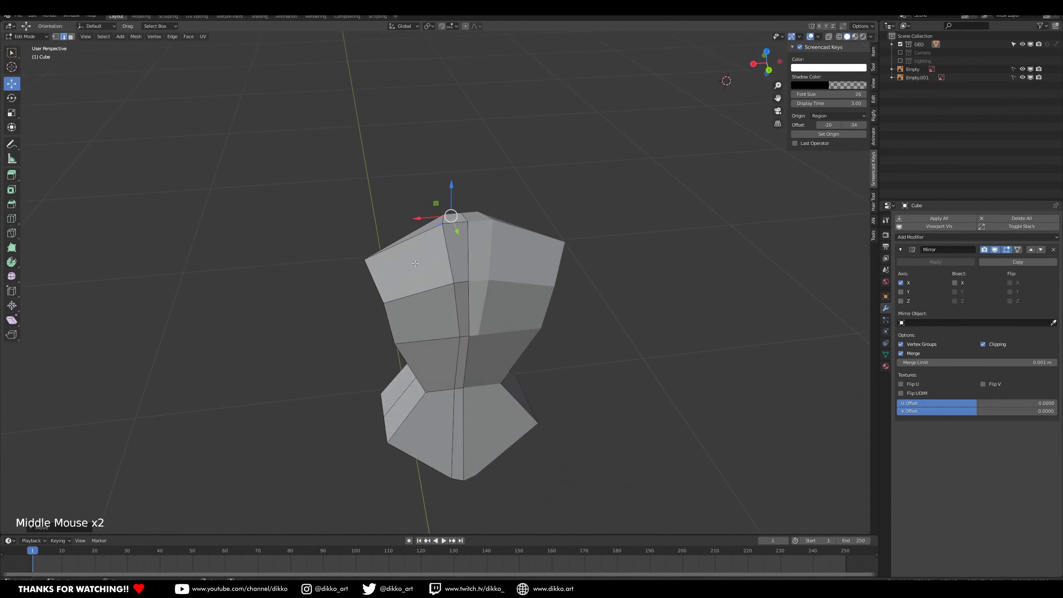
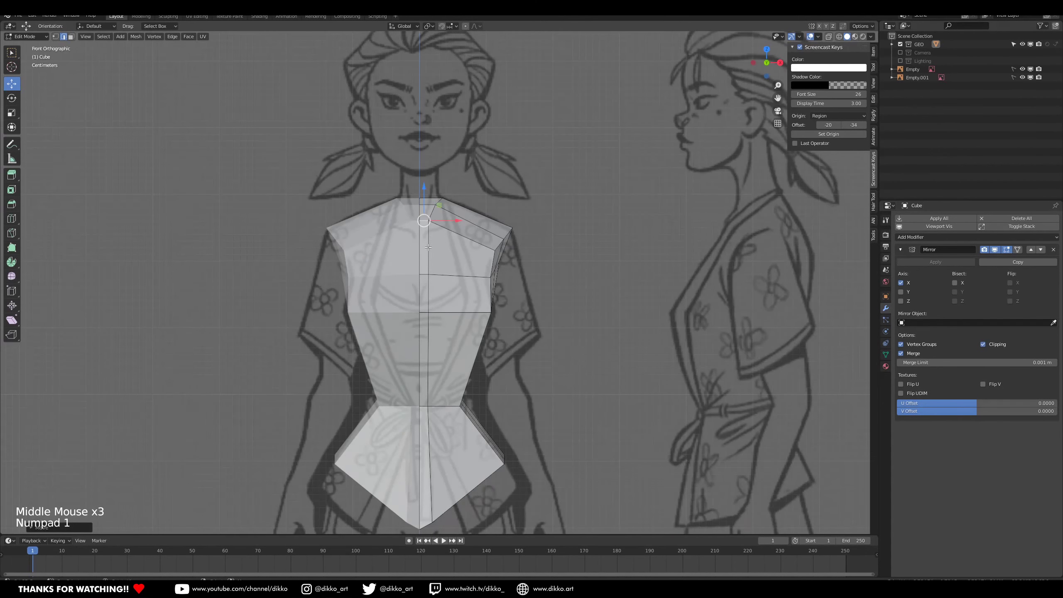
Review the torso top in side and front views and select the top neck faces.
key(KP_3)
middle_click(437, 356)
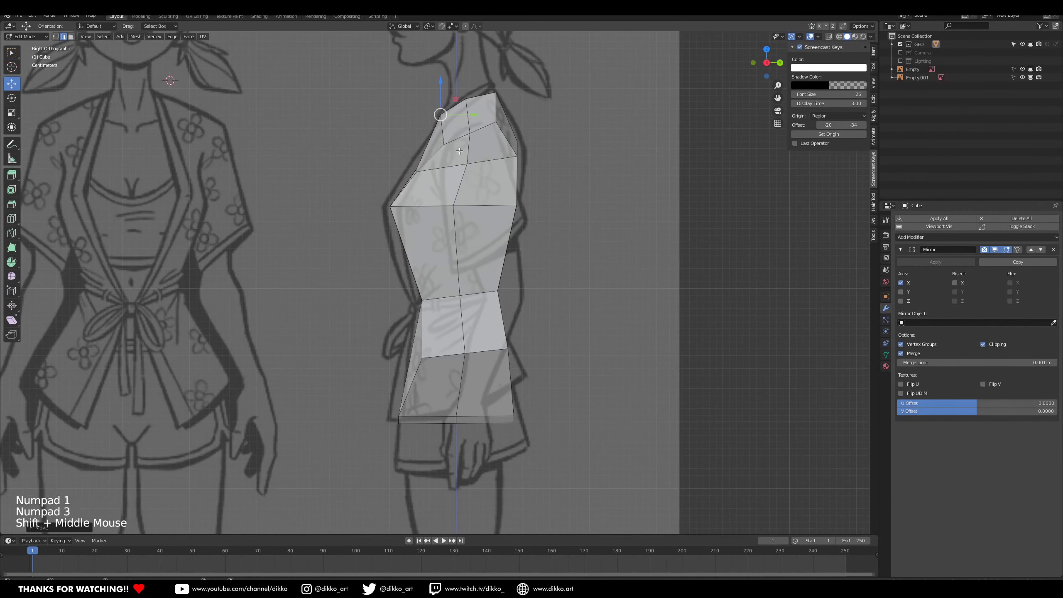
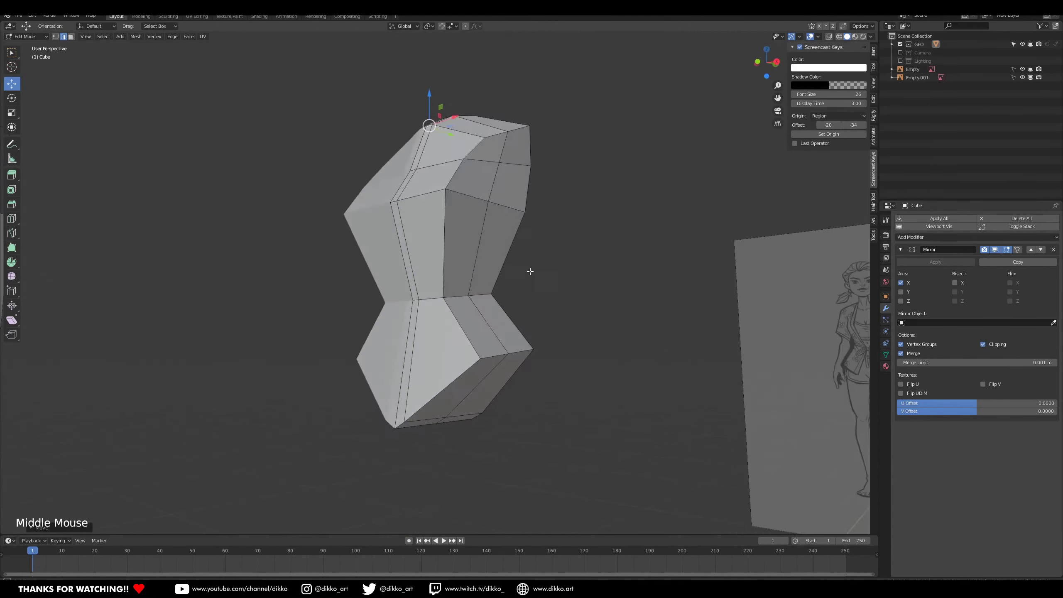
middle_click(517, 240)
middle_click(472, 355)
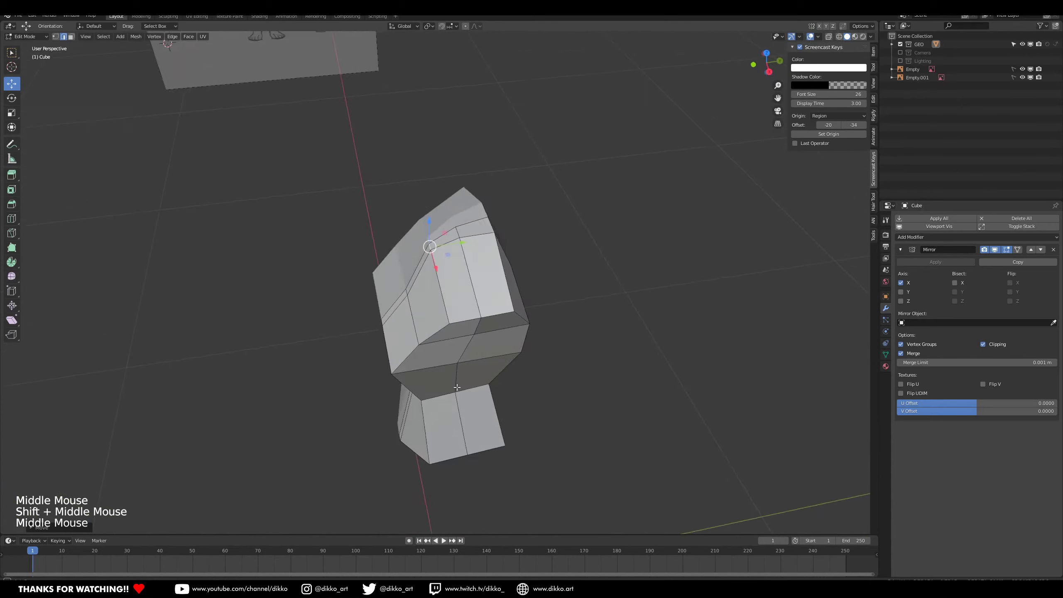
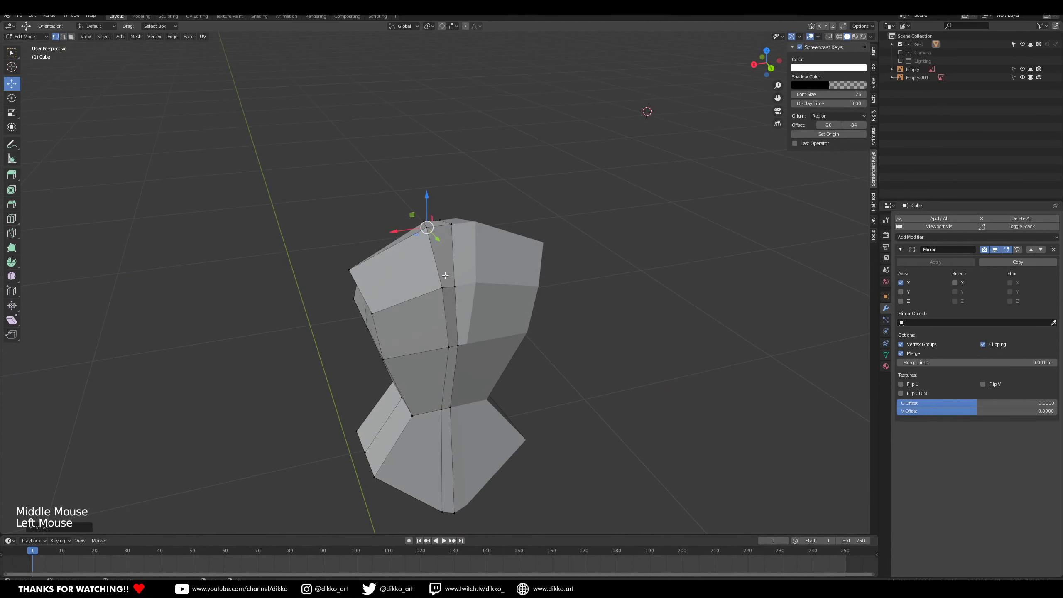
key(KP_1)
right_click(455, 275)
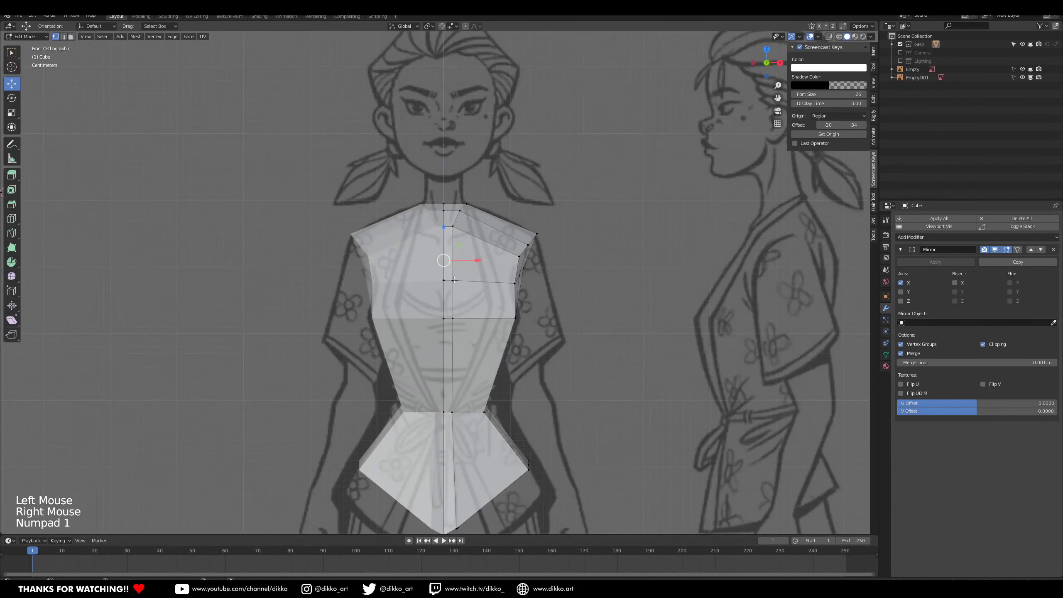
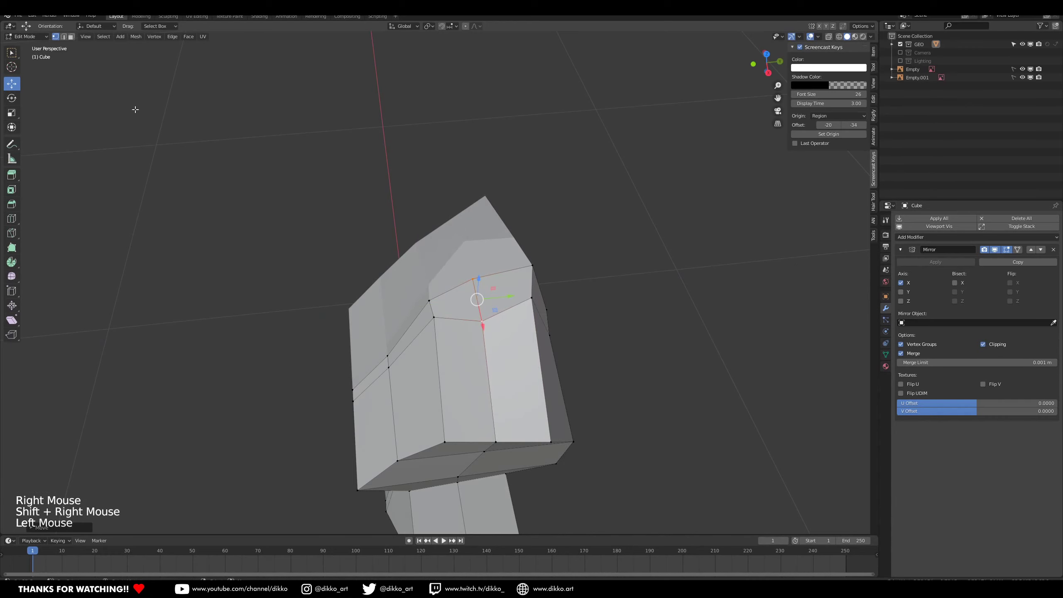
click(77, 40)
right_click(474, 307)
right_click(524, 296)
Extrude the neck upward, scale and move it to reach just under the chin in side view.
key(KP_1)
key(KP_3)
key(e)
key(s)
key(g)
scroll(down, 3)
middle_click(528, 296)
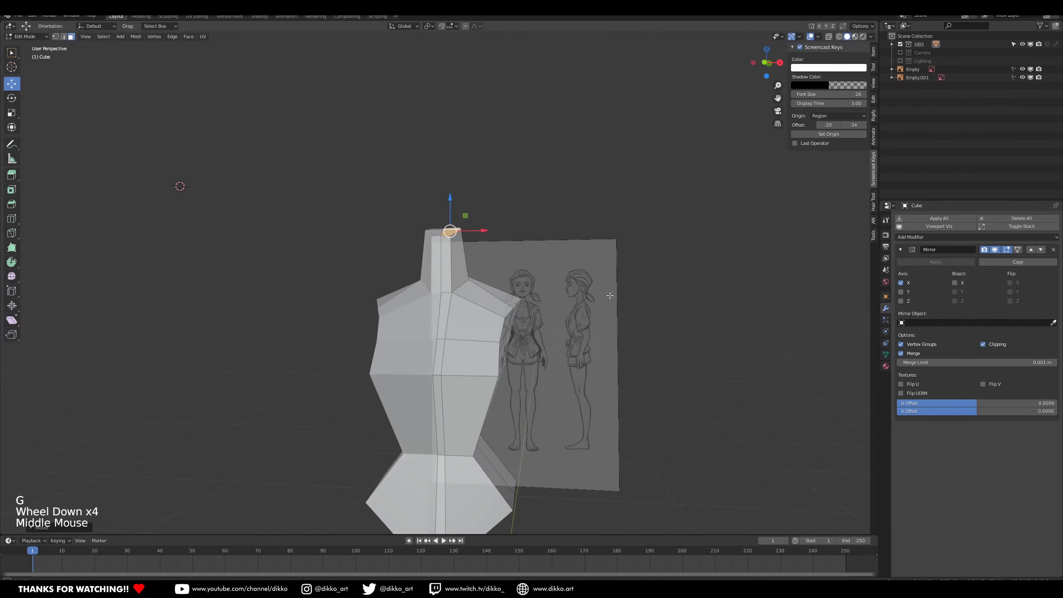
Add an edge loop around the neck and move its front vertices onto the side reference.
key(ctrl+r)
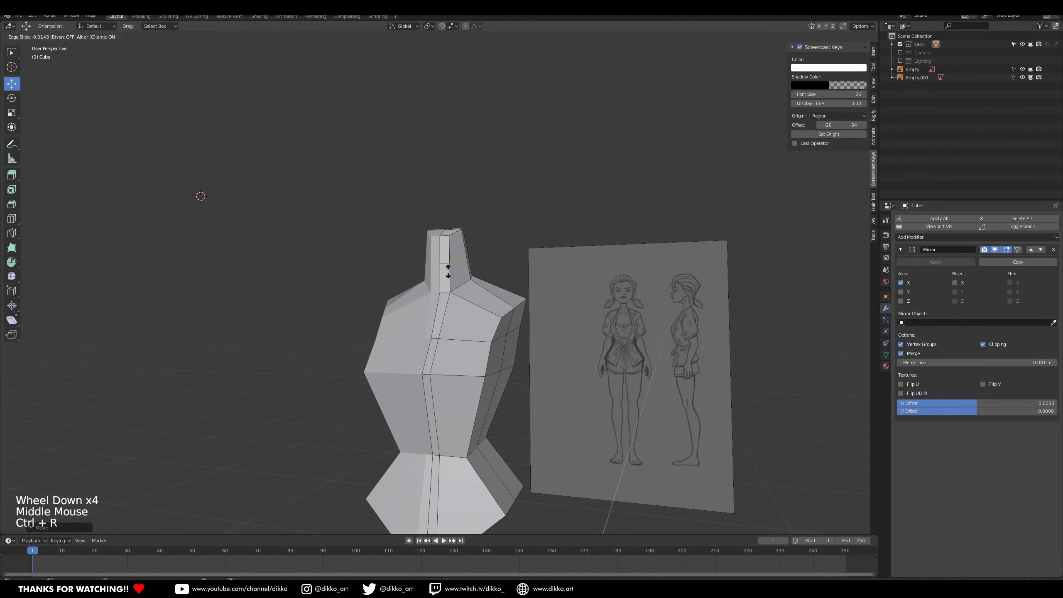
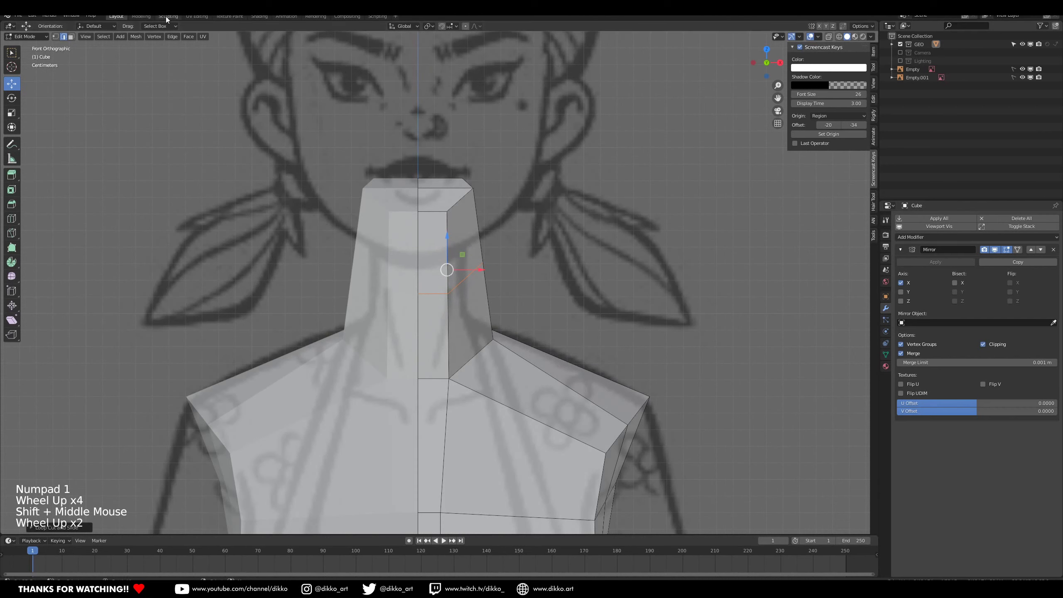
scroll(up, 3)
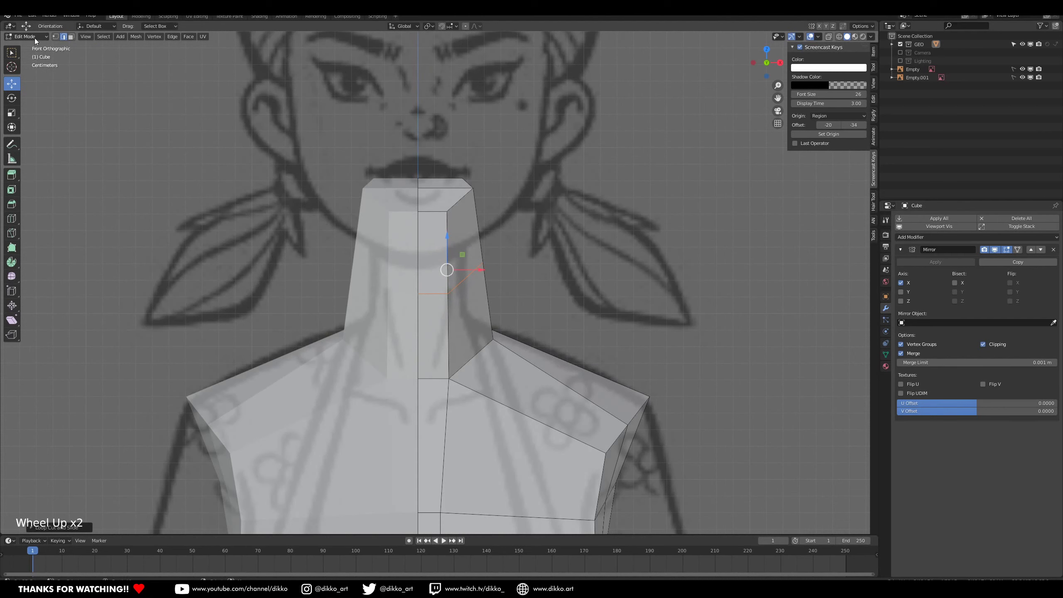
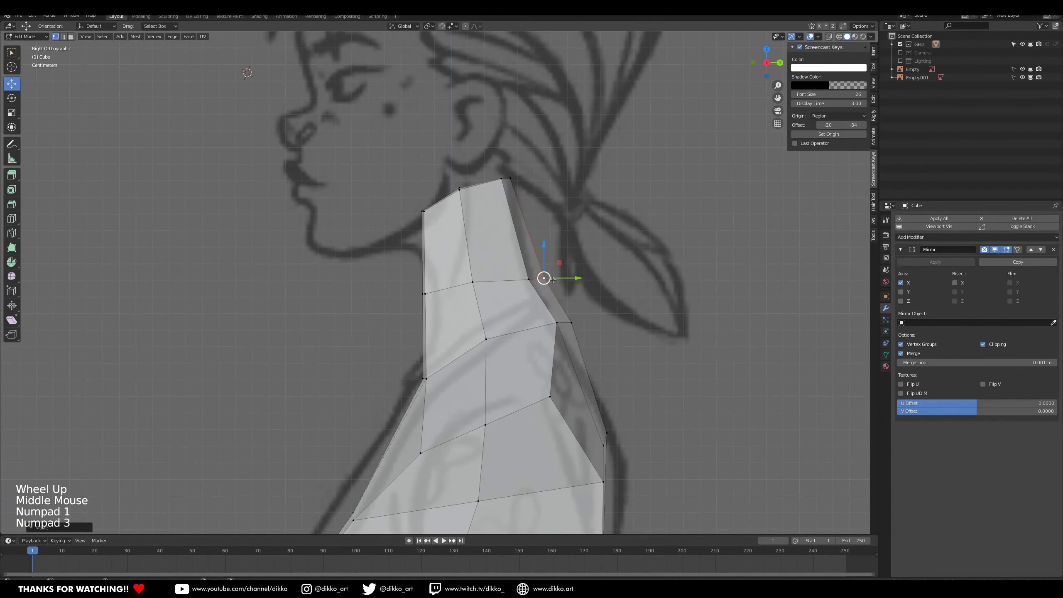
right_click(532, 270)
key(g)
right_click(558, 273)
key(g)
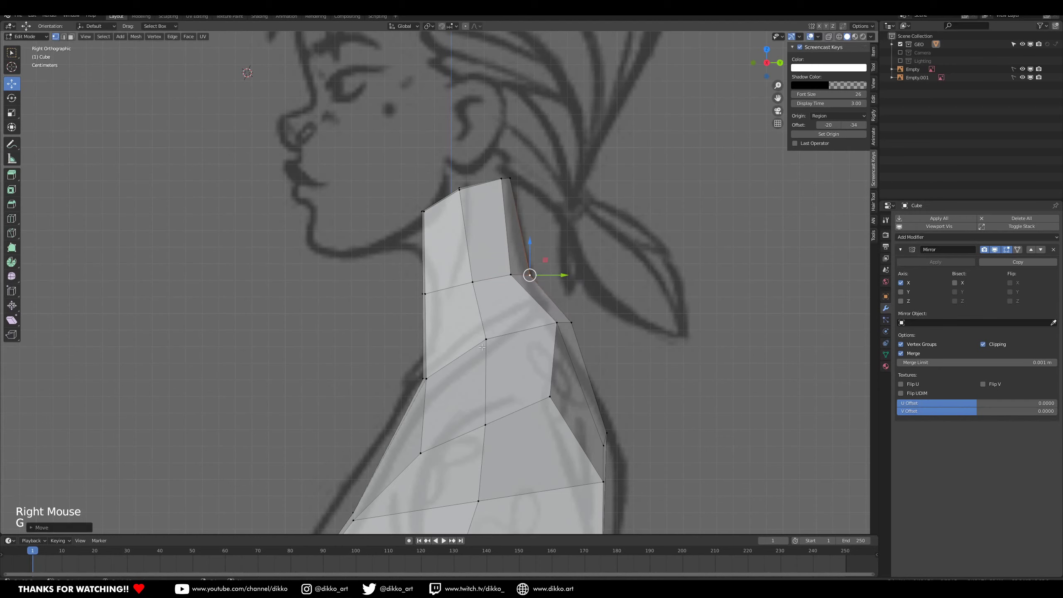
Pull the back-of-neck and nape vertices to follow the reference's nape curve.
right_click(485, 338)
key(g)
right_click(561, 321)
key(g)
key(g)
right_click(578, 318)
key(g)
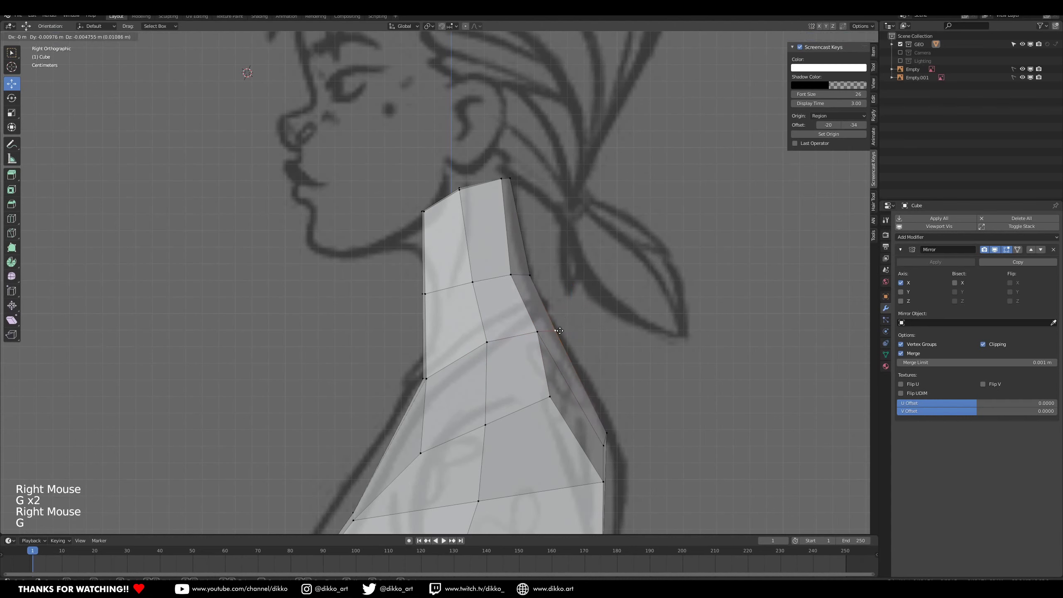
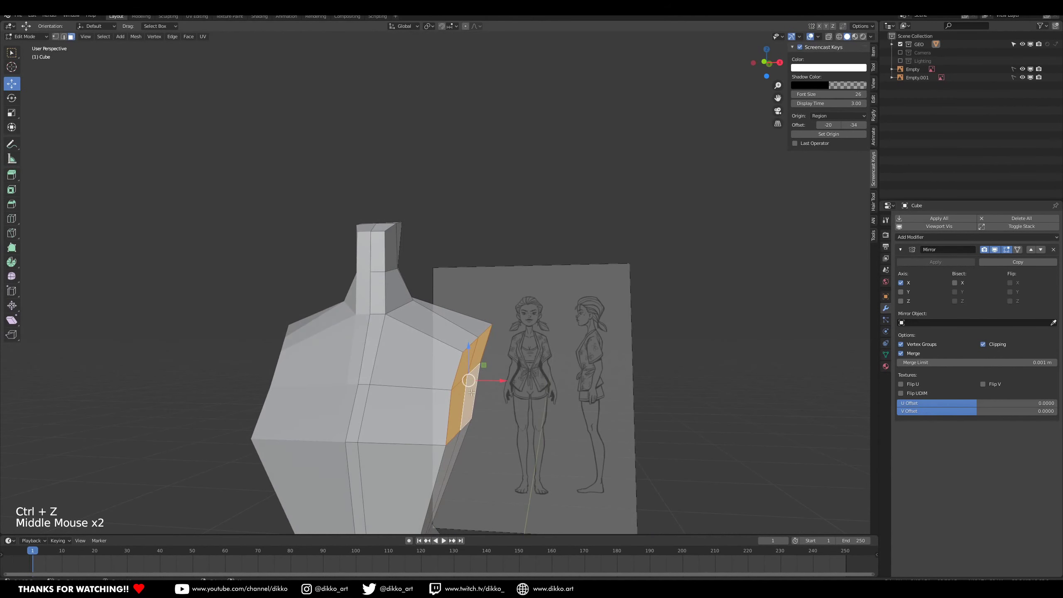
Isolate the single shoulder face and tear it open to make the armhole.
scroll(up, 3)
middle_click(472, 377)
middle_click(449, 334)
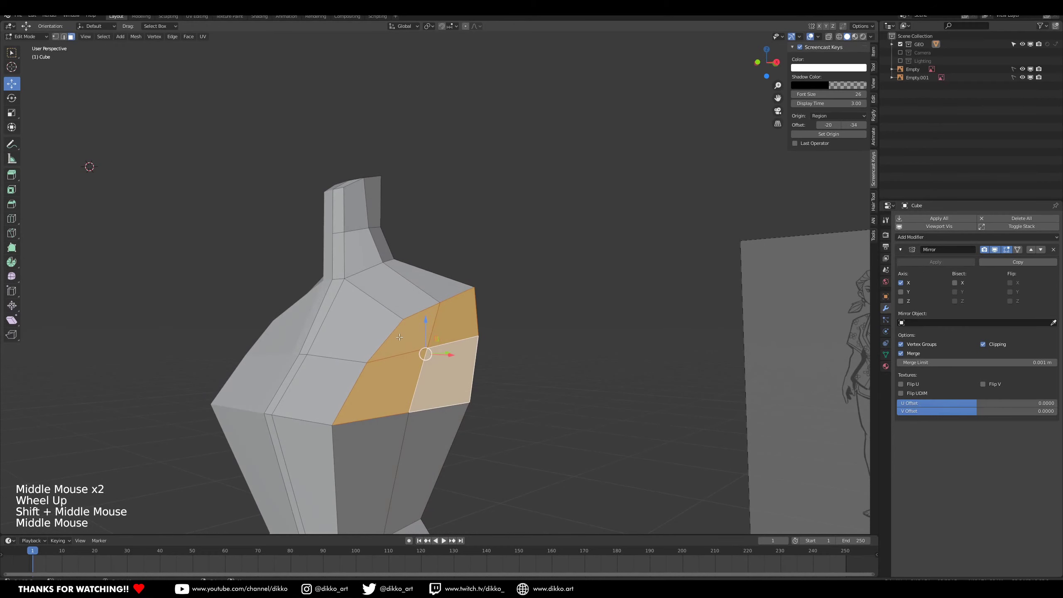
middle_click(430, 320)
middle_click(405, 331)
middle_click(401, 317)
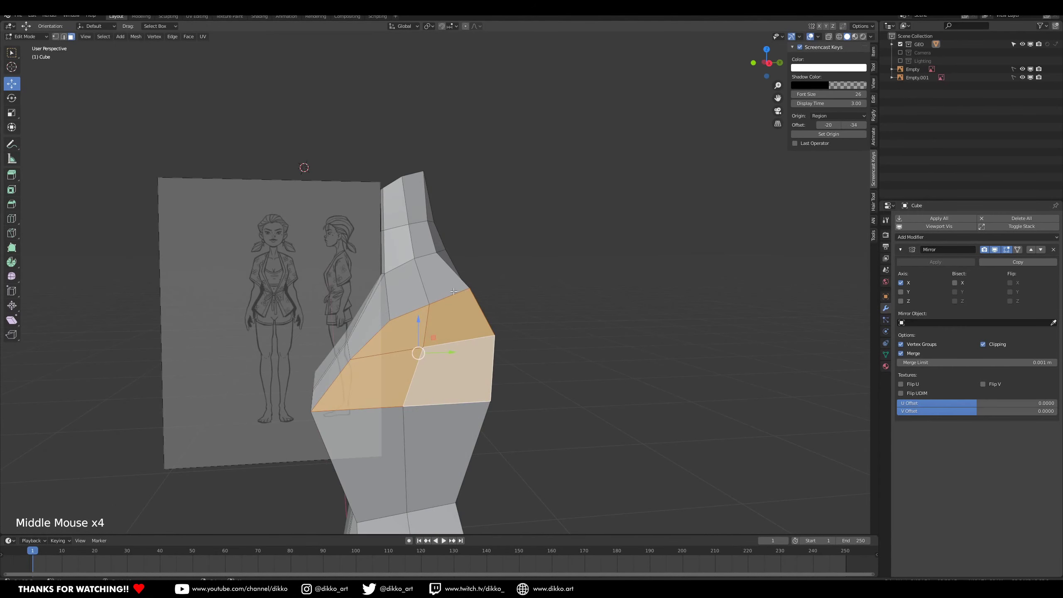
middle_click(392, 333)
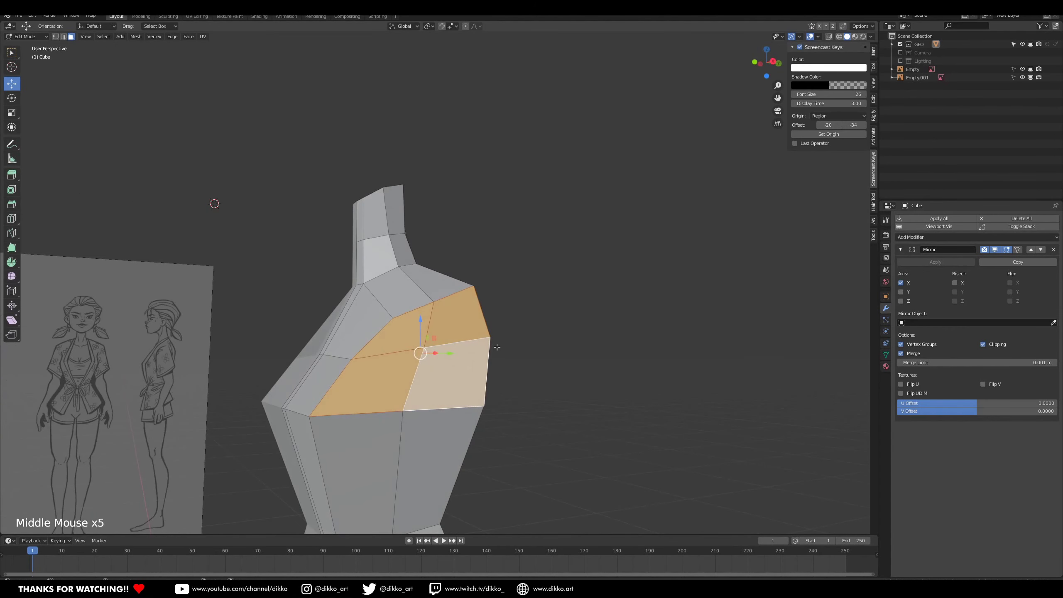
middle_click(436, 349)
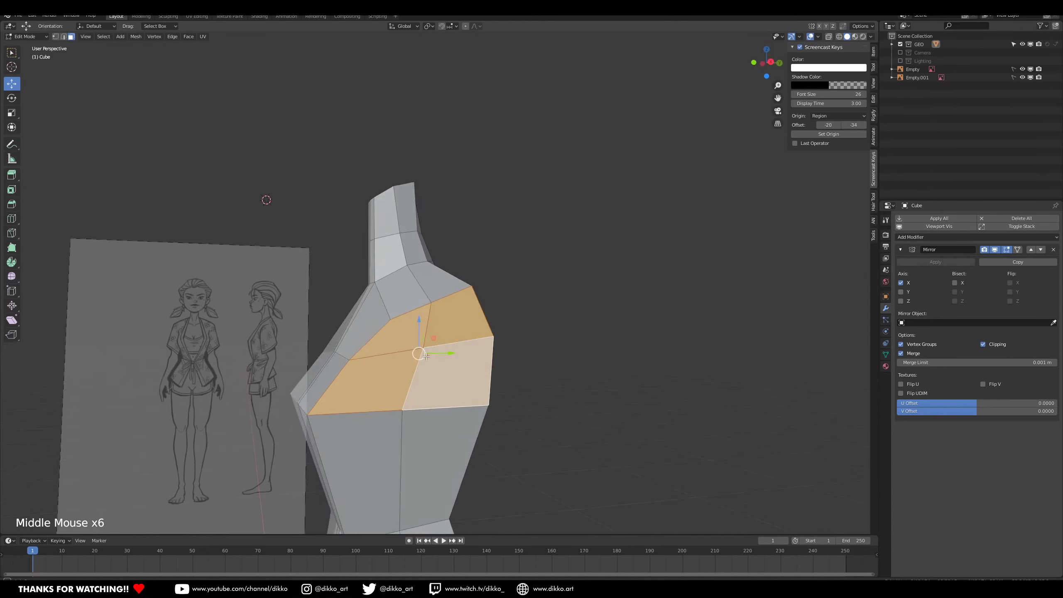
middle_click(442, 344)
scroll(up, 3)
right_click(400, 359)
right_click(441, 325)
right_click(413, 327)
right_click(448, 326)
right_click(401, 342)
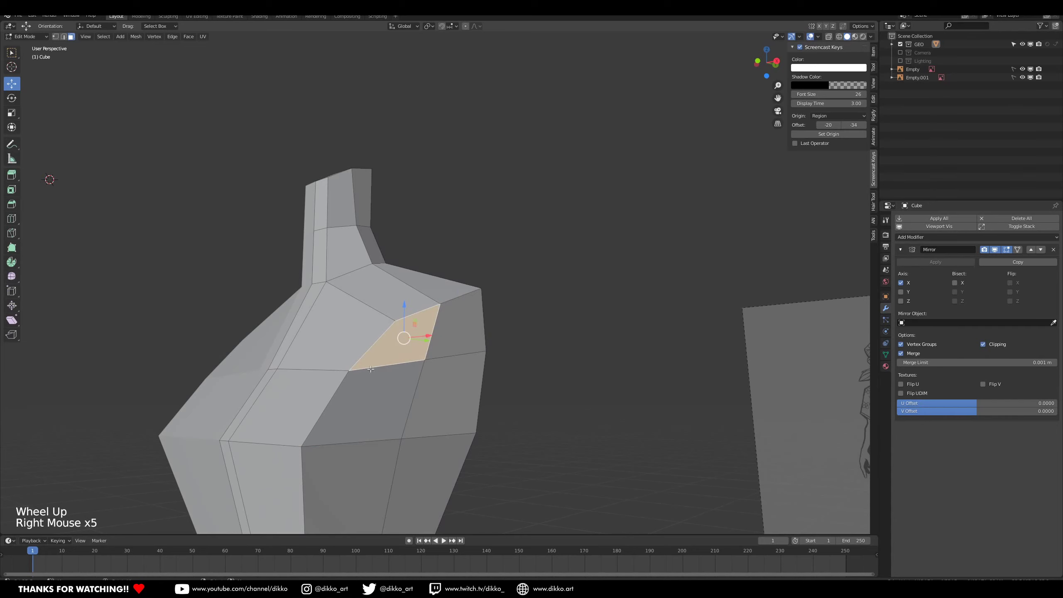
middle_click(453, 348)
middle_click(433, 359)
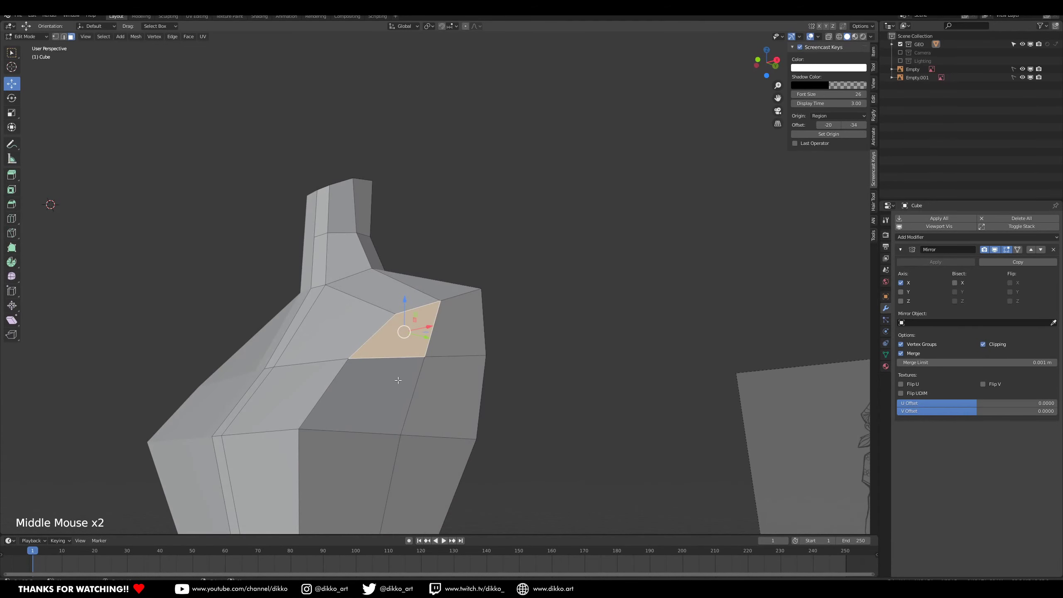
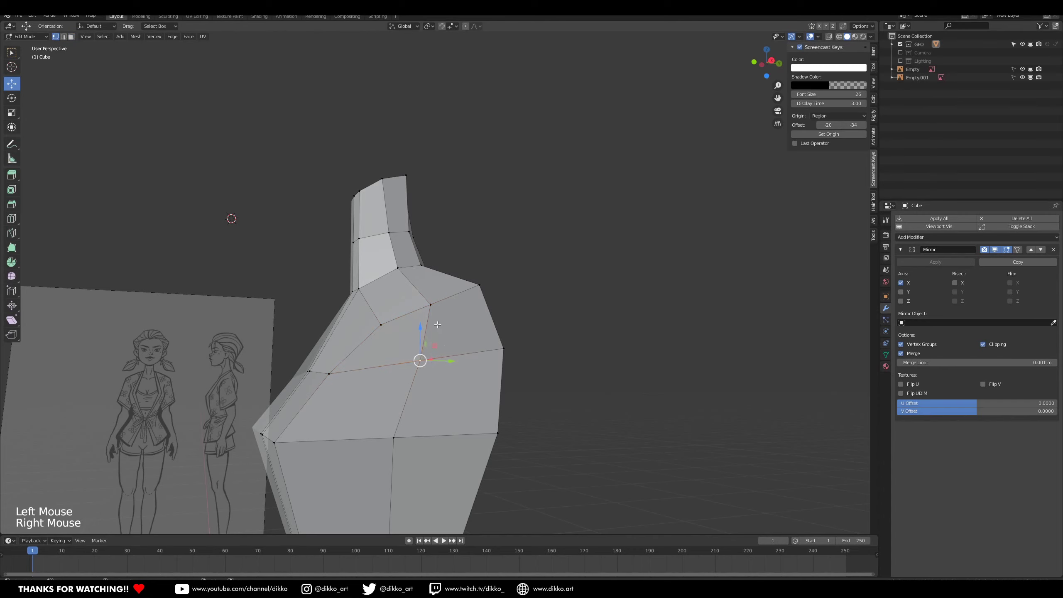
key(v)
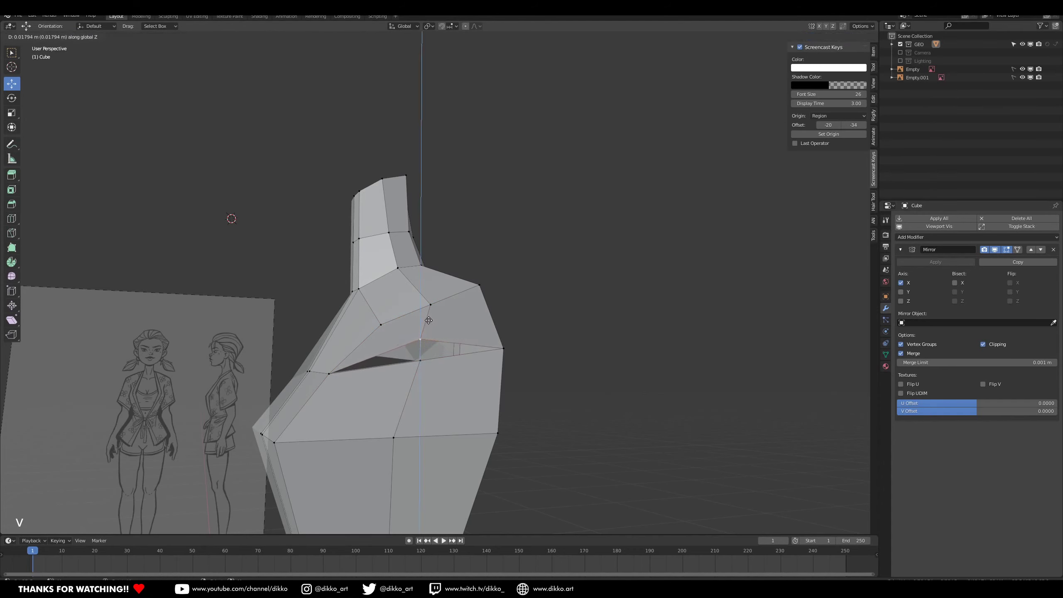
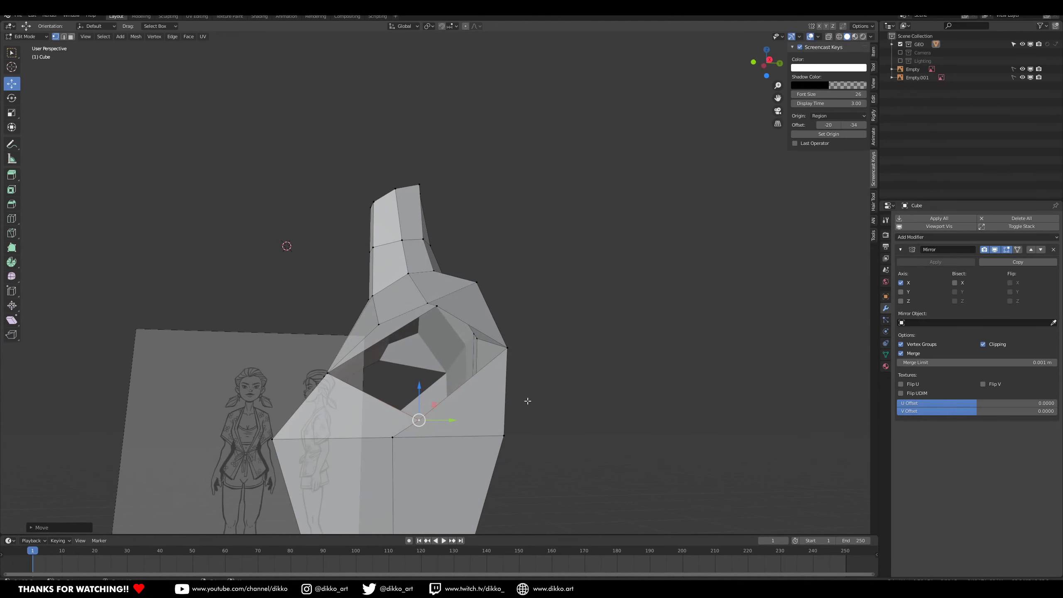
Select vertices around the armhole rim to round the opening.
middle_click(398, 374)
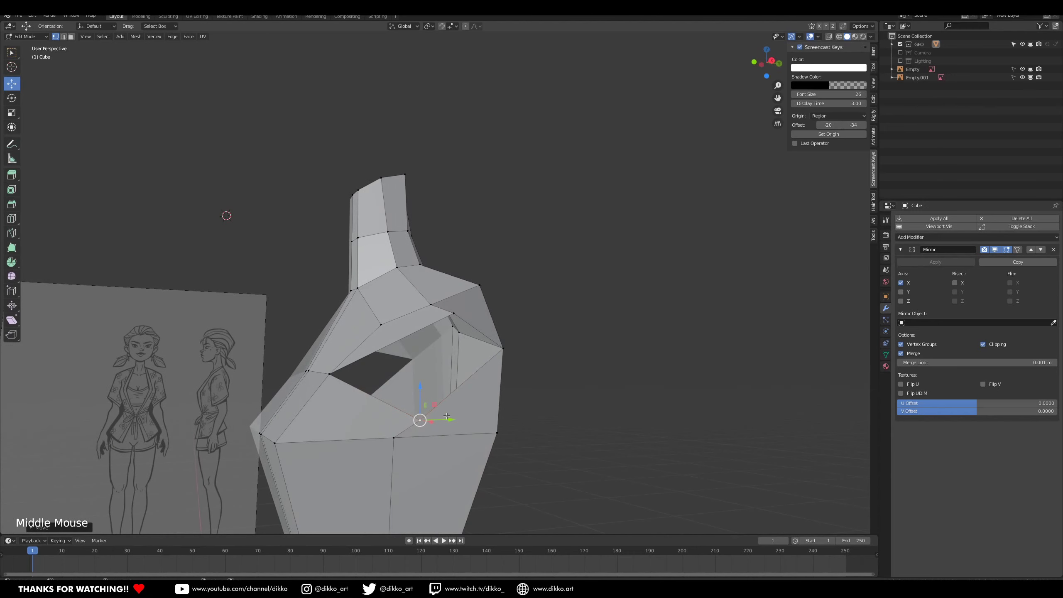
click(443, 416)
middle_click(470, 423)
right_click(422, 434)
right_click(401, 442)
click(396, 407)
scroll(down, 3)
middle_click(449, 437)
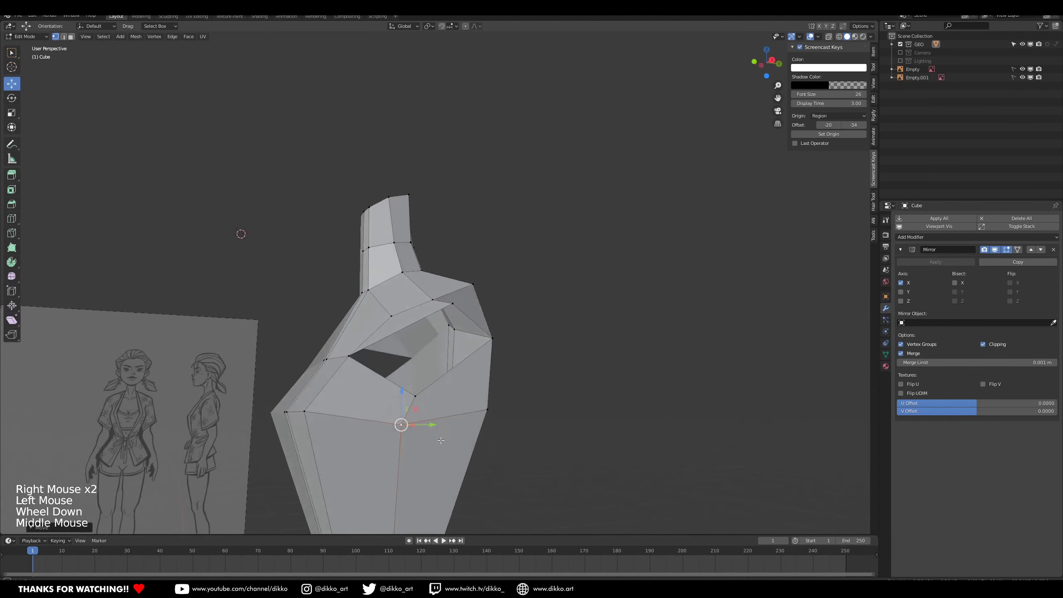
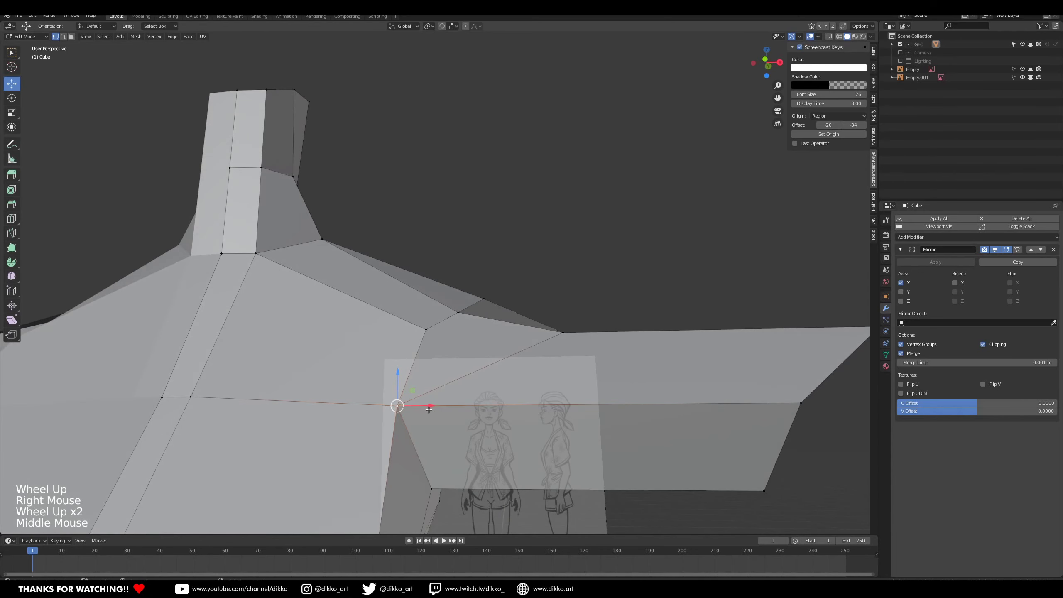
Inspect the stray shoulder extrusion and undo back to the plain armhole.
middle_click(437, 389)
middle_click(427, 379)
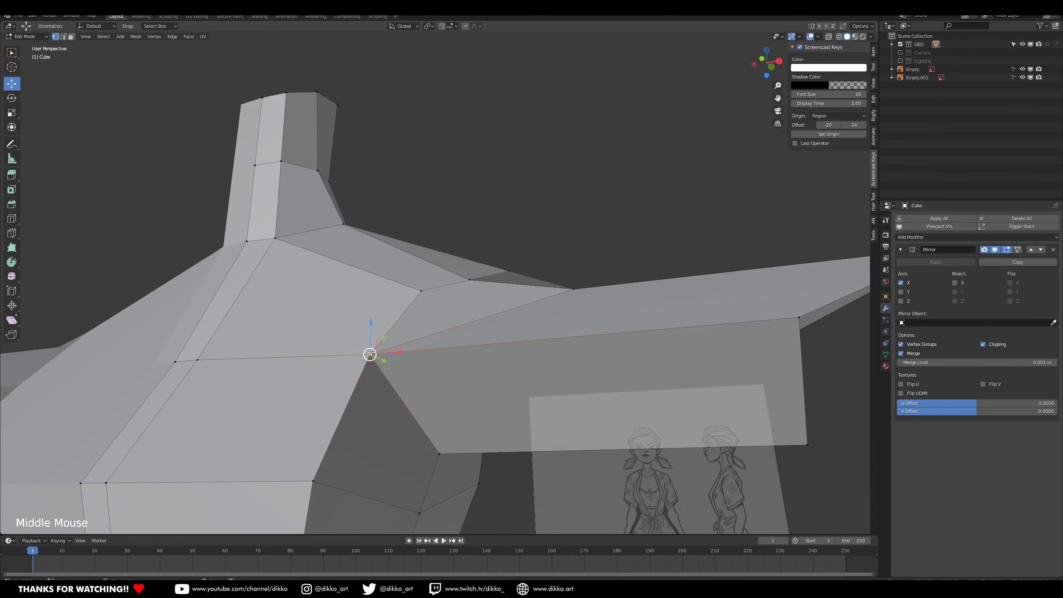
middle_click(496, 355)
middle_click(437, 331)
key(ctrl+z)
key(ctrl+z)
key(ctrl+z)
scroll(down, 3)
middle_click(364, 379)
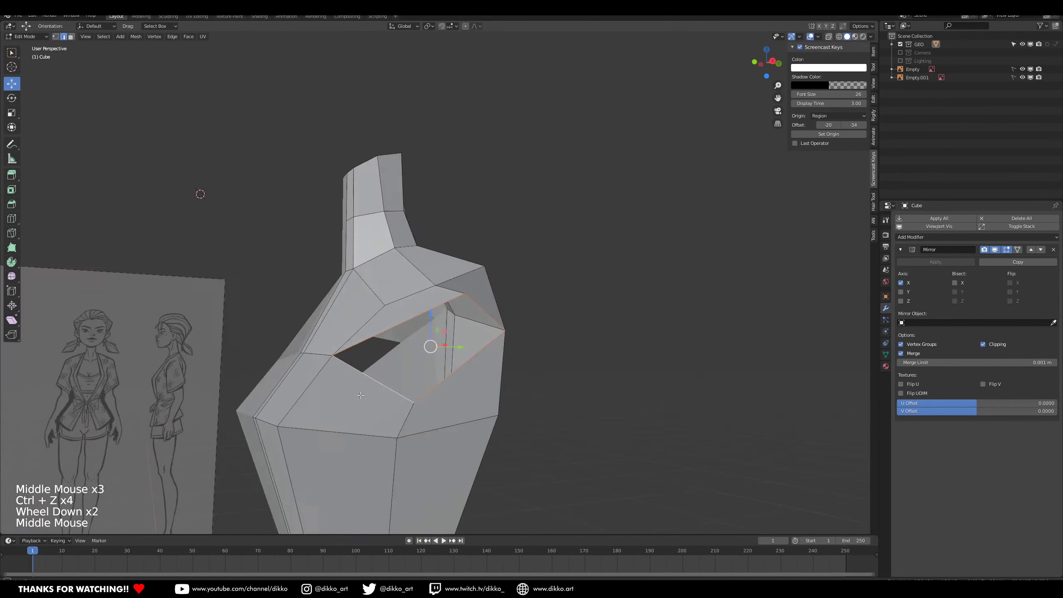
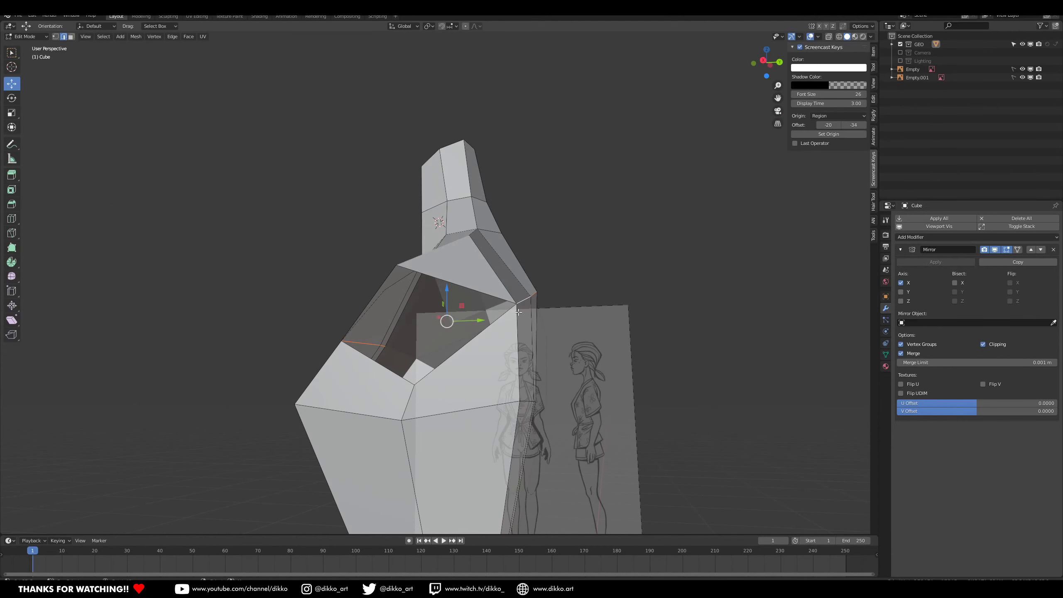
Move an armhole rim vertex vertically to even out the shoulder opening.
key(v)
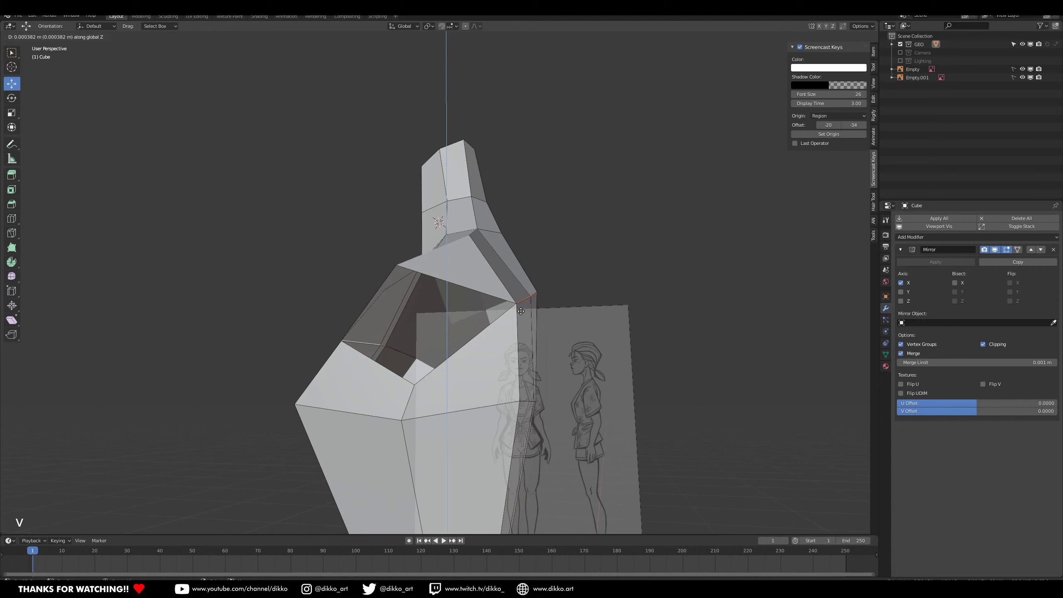
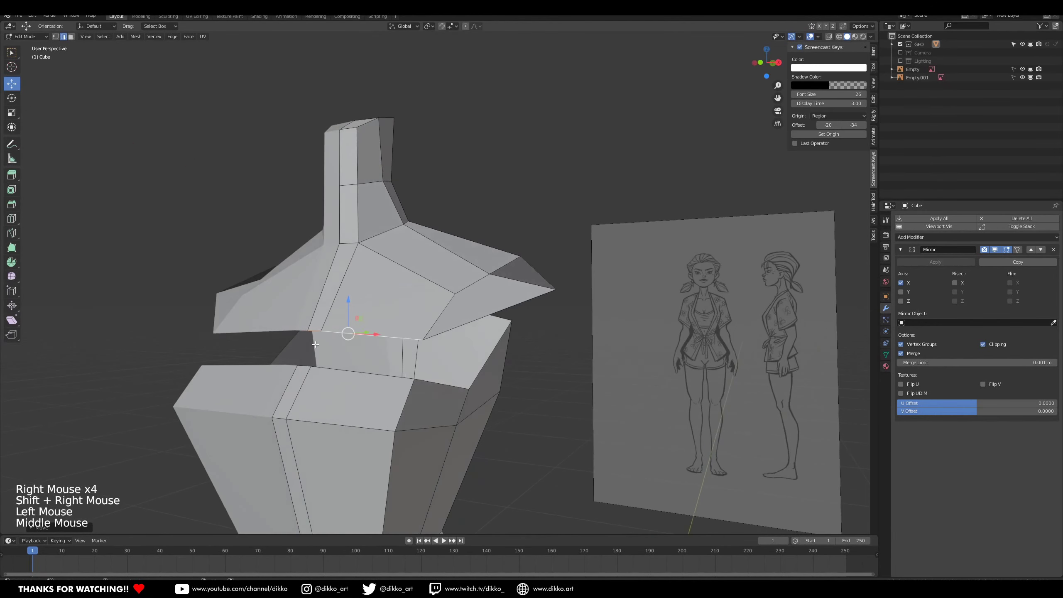
Select the arm stub's lower edges and pull them down into a pointed armpit flap, orbiting to check.
right_click(313, 325)
right_click(300, 362)
key(f)
right_click(315, 354)
key(f)
middle_click(450, 366)
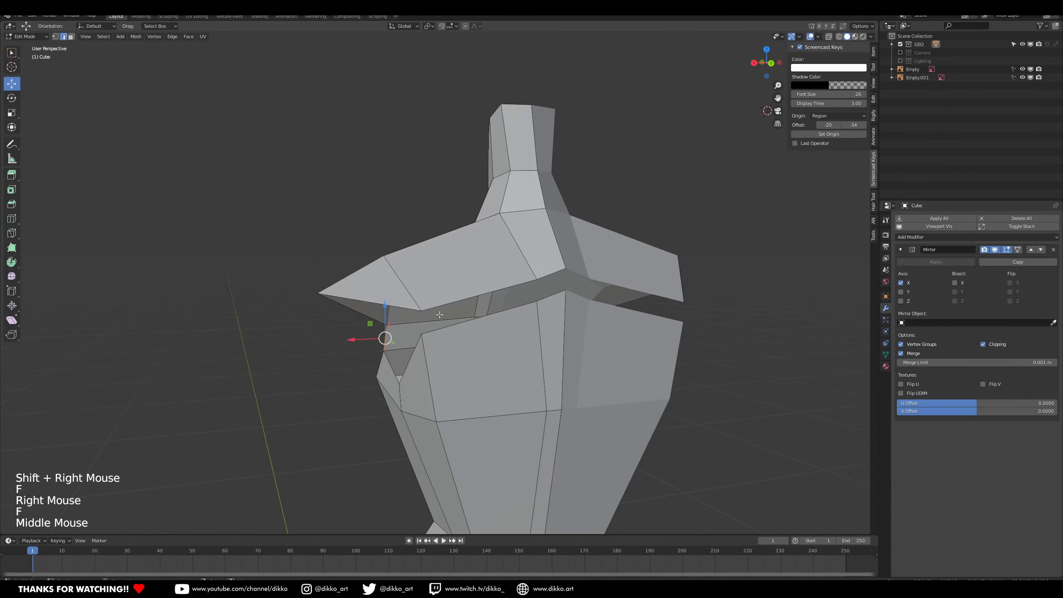
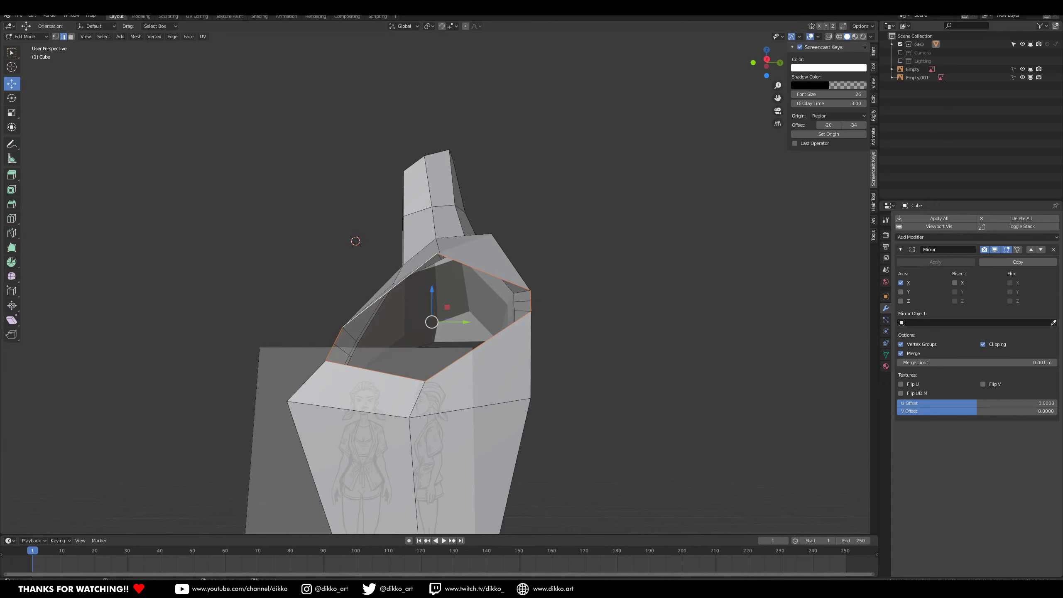
middle_click(415, 387)
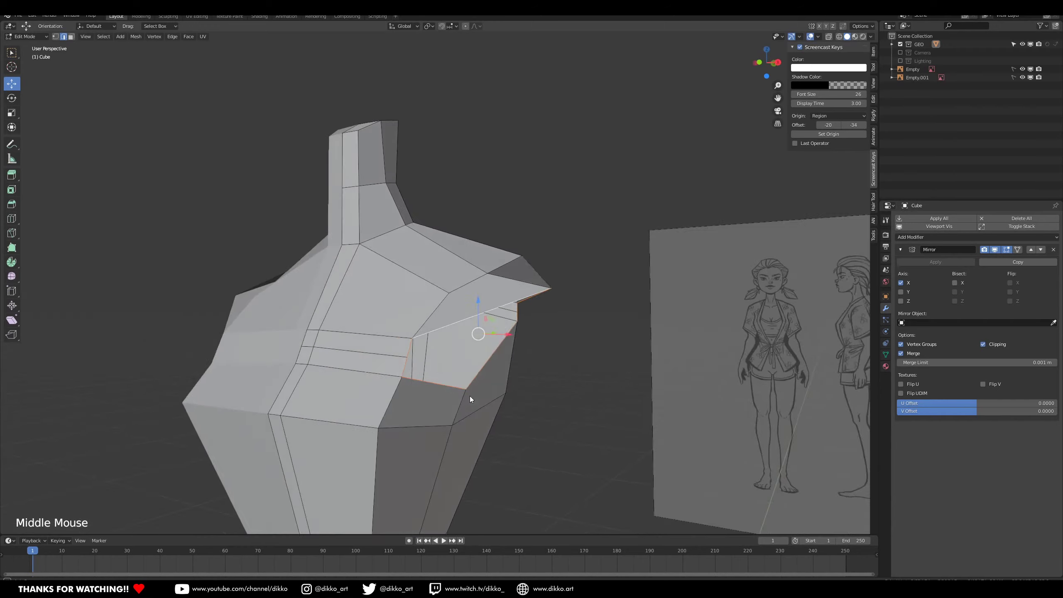
middle_click(464, 399)
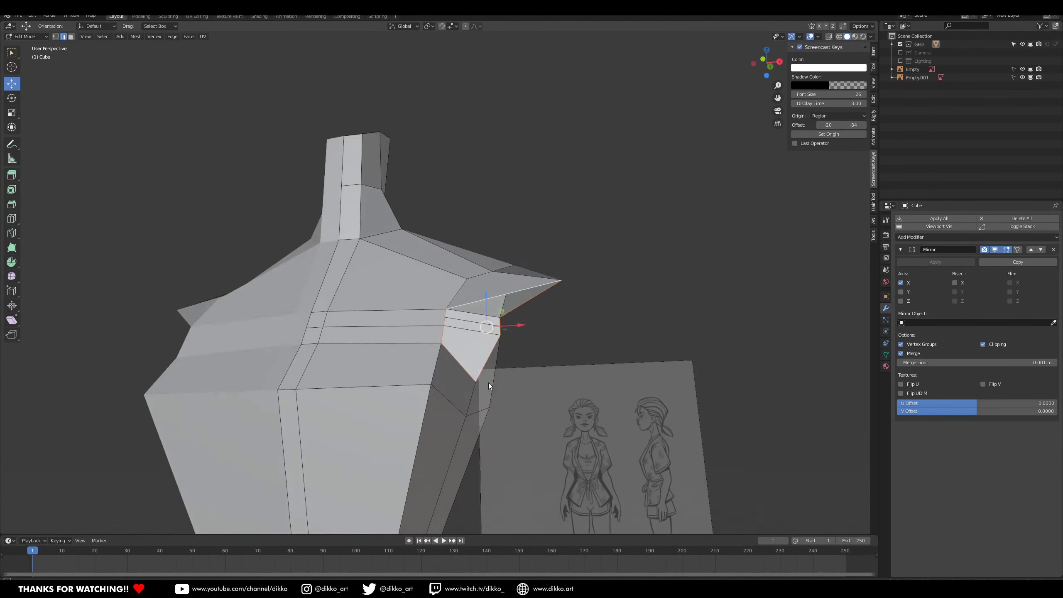
middle_click(528, 271)
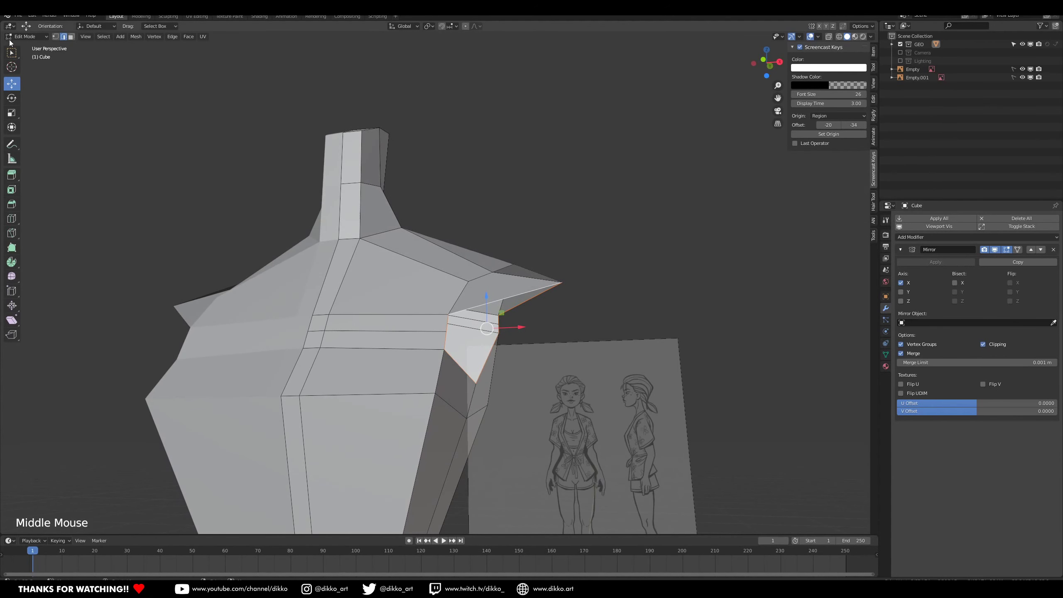
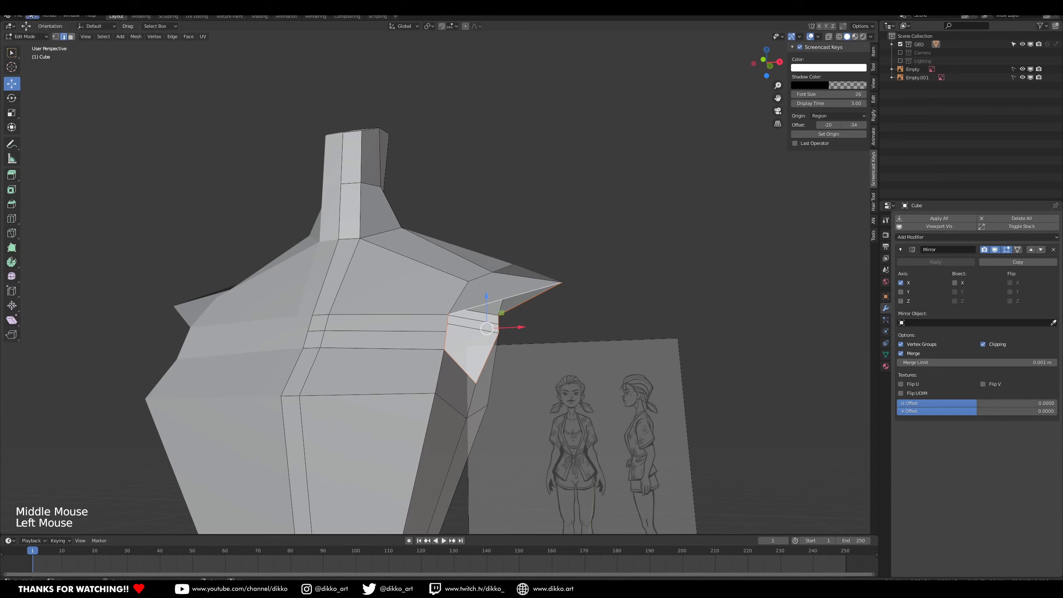
Close Preferences and browse the sidebar tabs to find the Edit add-on panels.
click(40, 20)
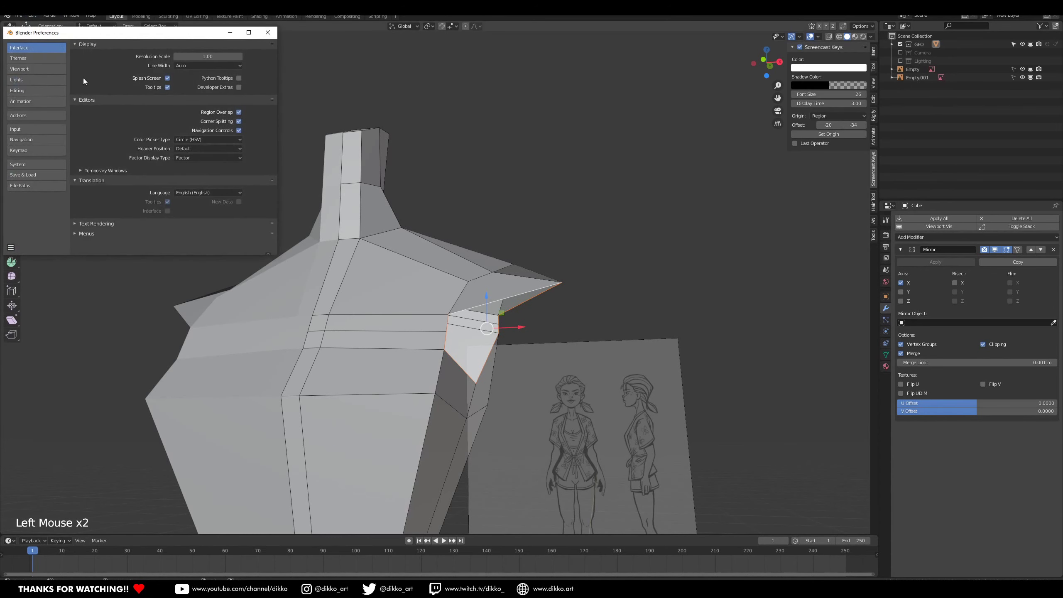
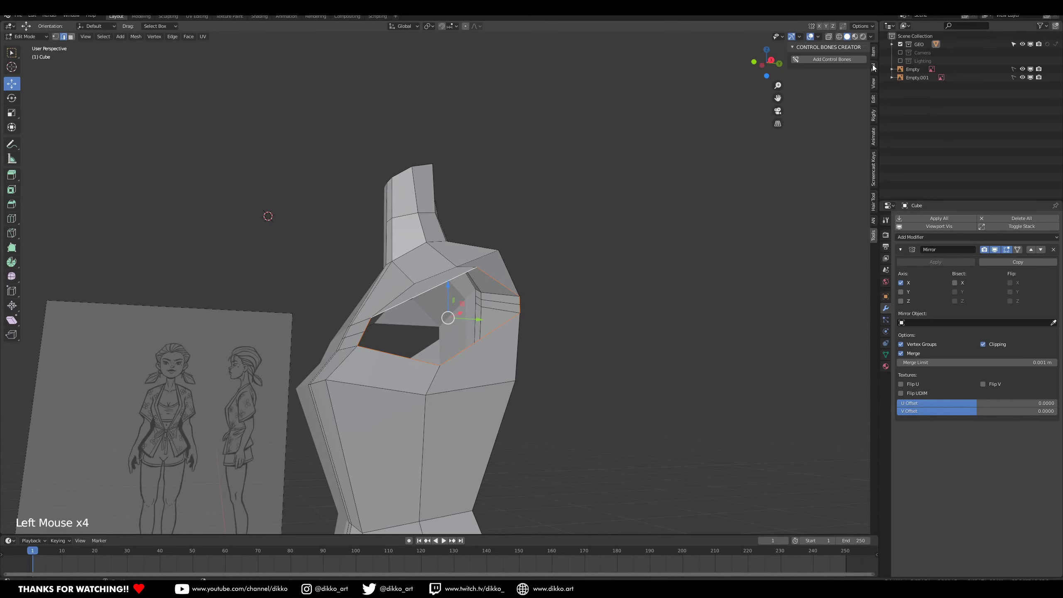
click(876, 60)
click(878, 79)
click(876, 84)
click(878, 70)
double_click(803, 99)
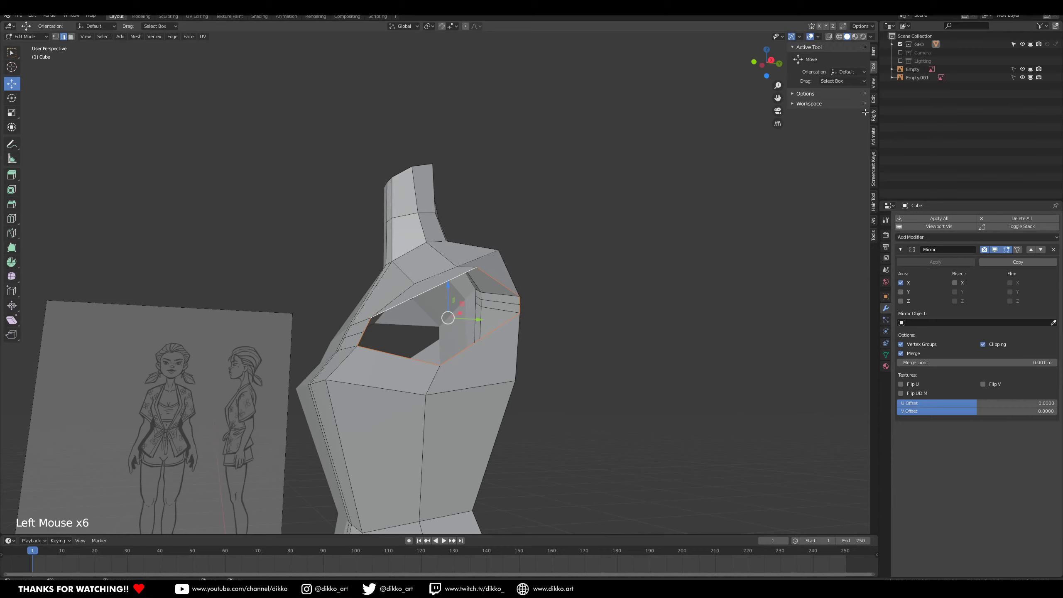
double_click(810, 107)
Expand the LoopTools panel in the Edit sidebar tab.
click(879, 107)
click(793, 92)
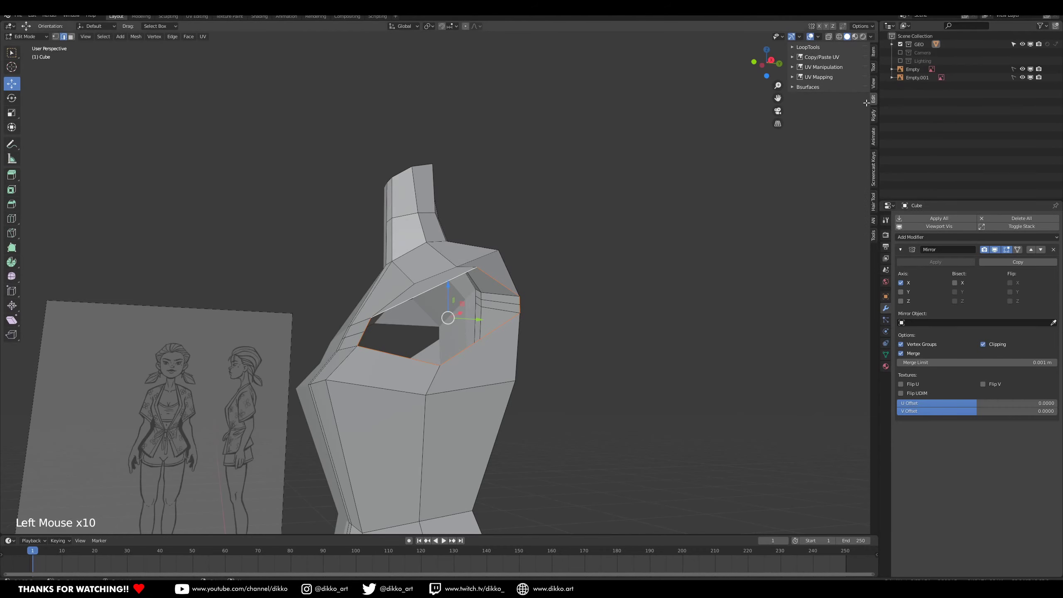
click(797, 50)
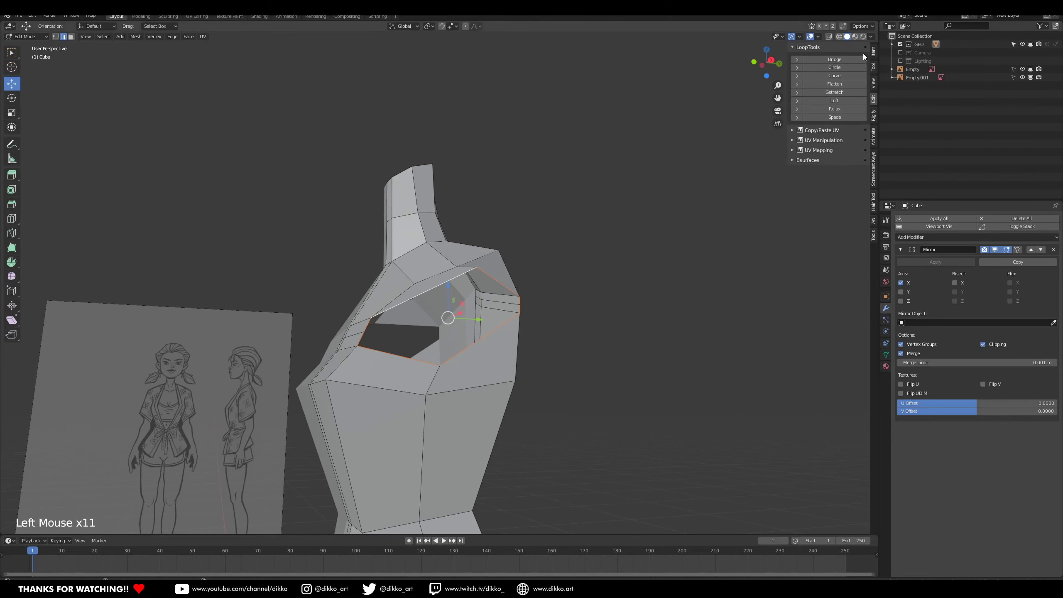
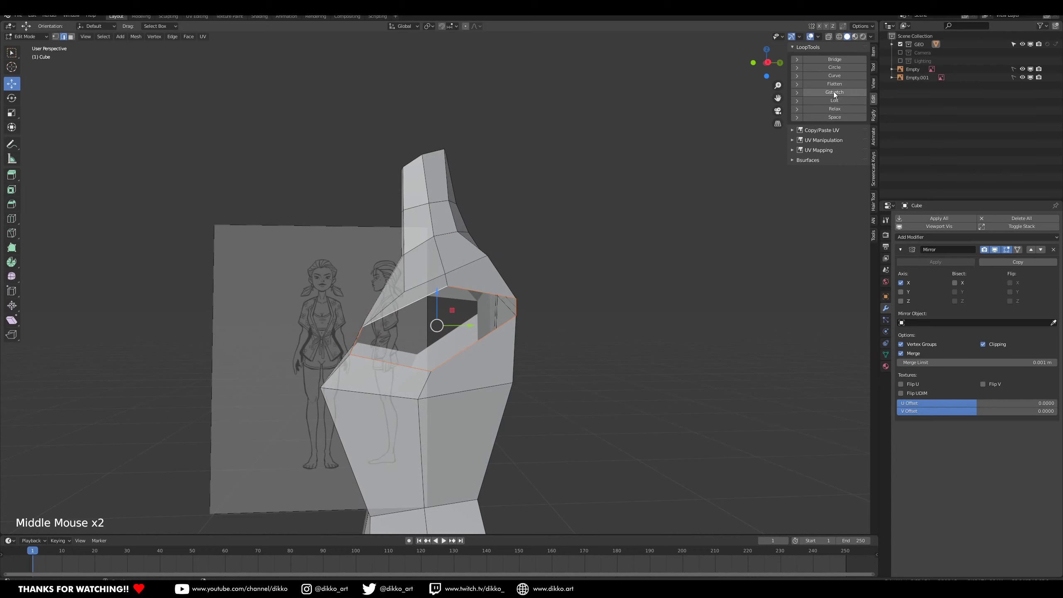
Orbit around the torso to view the shoulder opening, undoing stray edits.
click(831, 70)
middle_click(536, 221)
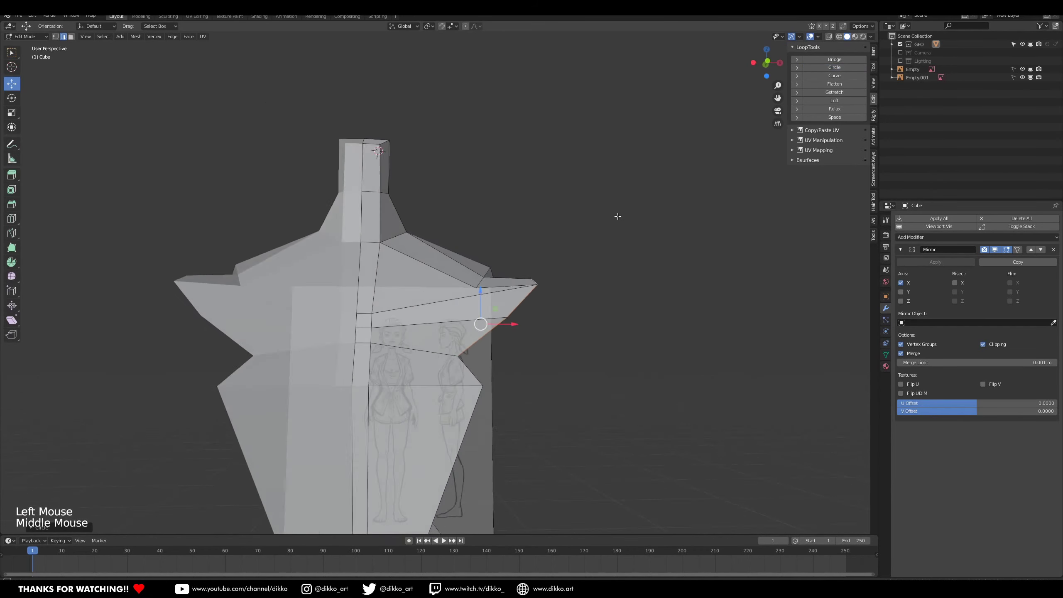
click(523, 323)
key(ctrl+z)
middle_click(514, 324)
key(ctrl+z)
middle_click(446, 331)
middle_click(435, 326)
middle_click(421, 320)
middle_click(423, 303)
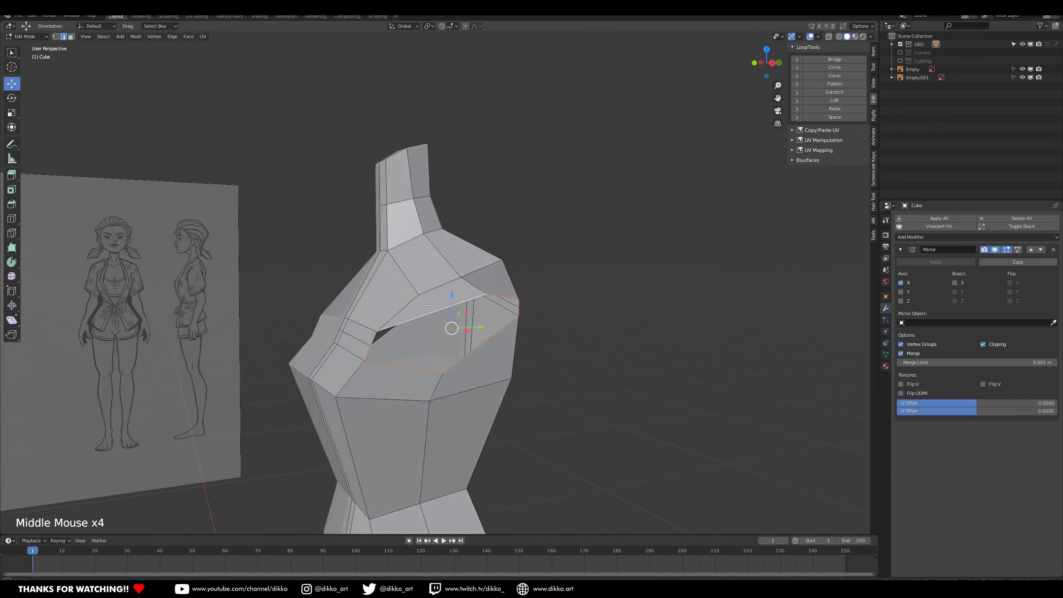
Add several loop cuts around the shoulder hole and inspect it from multiple angles.
key(ctrl+r)
key(ctrl+r)
key(ctrl+r)
key(ctrl+r)
middle_click(439, 369)
right_click(419, 365)
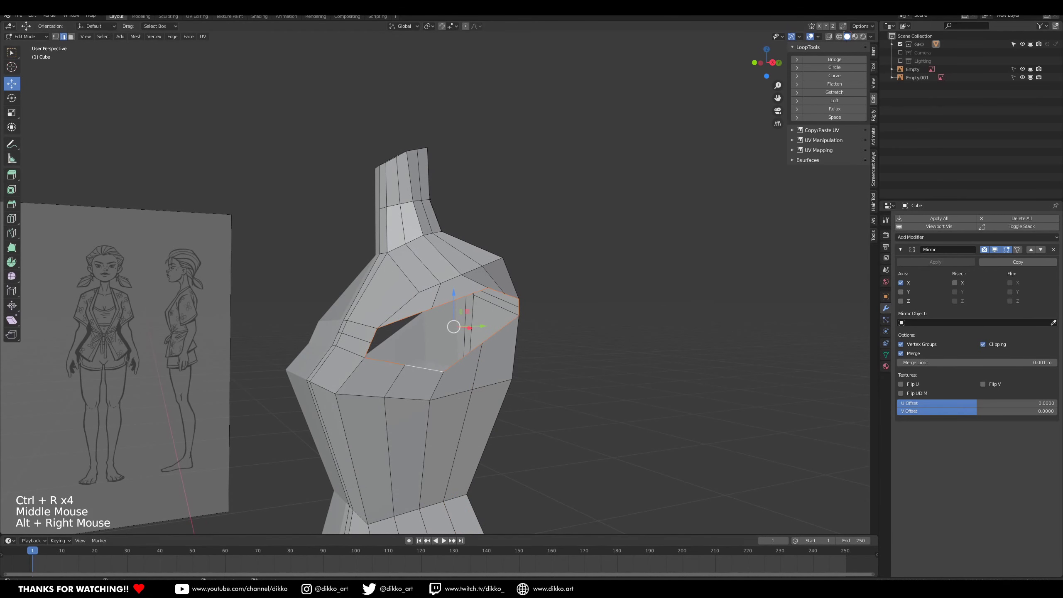
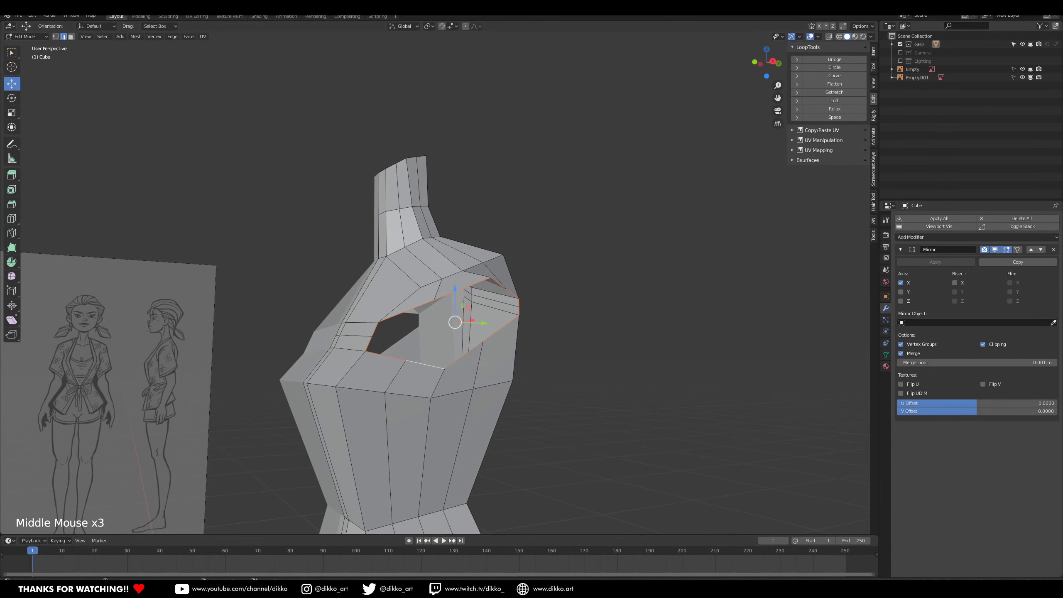
scroll(down, 3)
middle_click(463, 410)
middle_click(499, 361)
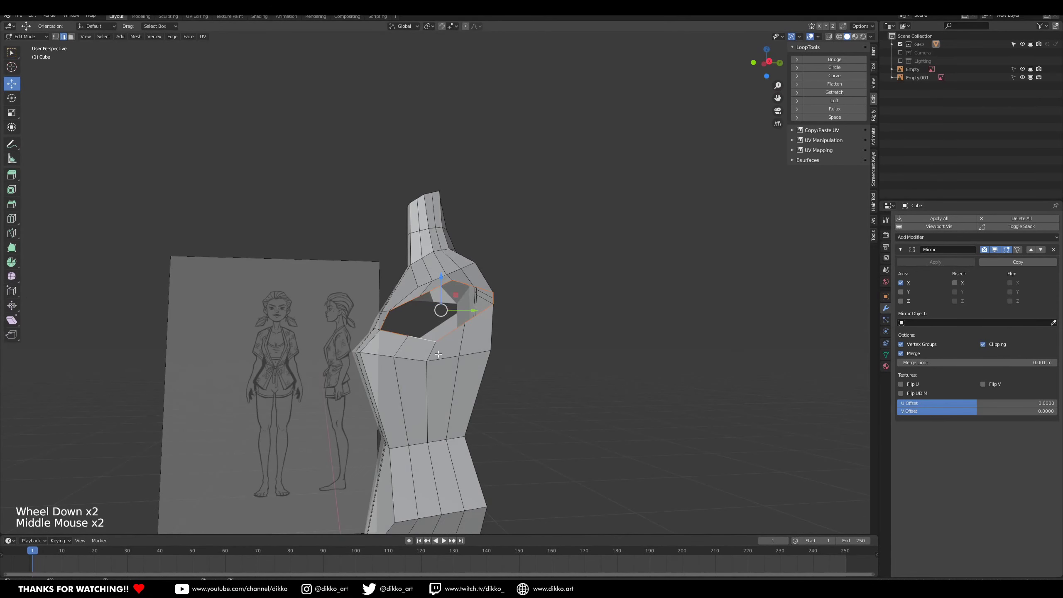
middle_click(402, 332)
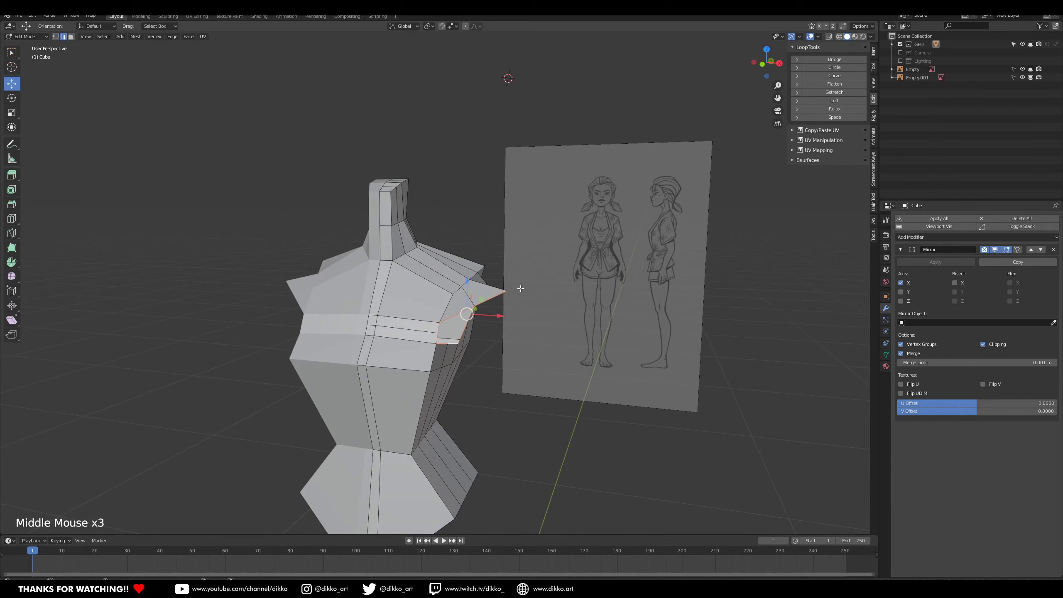
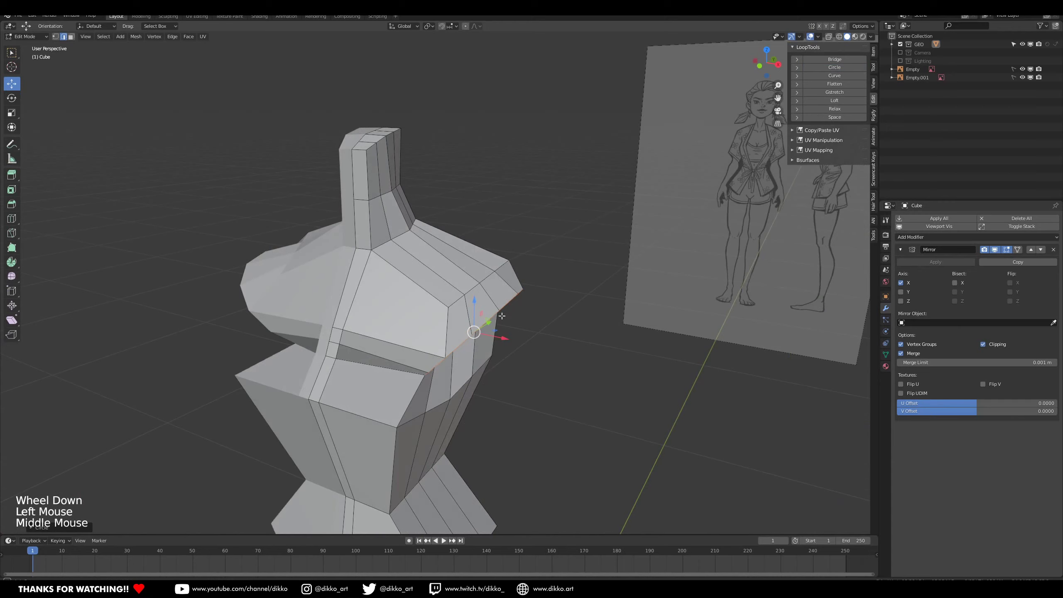
In front view, circularize and rotate the shoulder opening to the sketch, then extrude a short upper-arm stub.
key(KP_1)
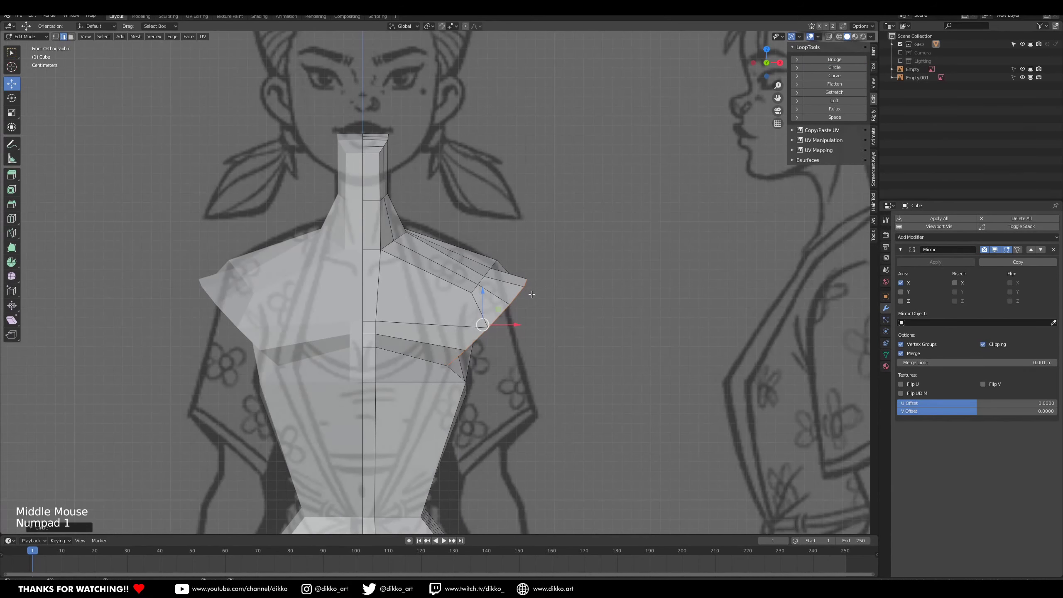
key(s)
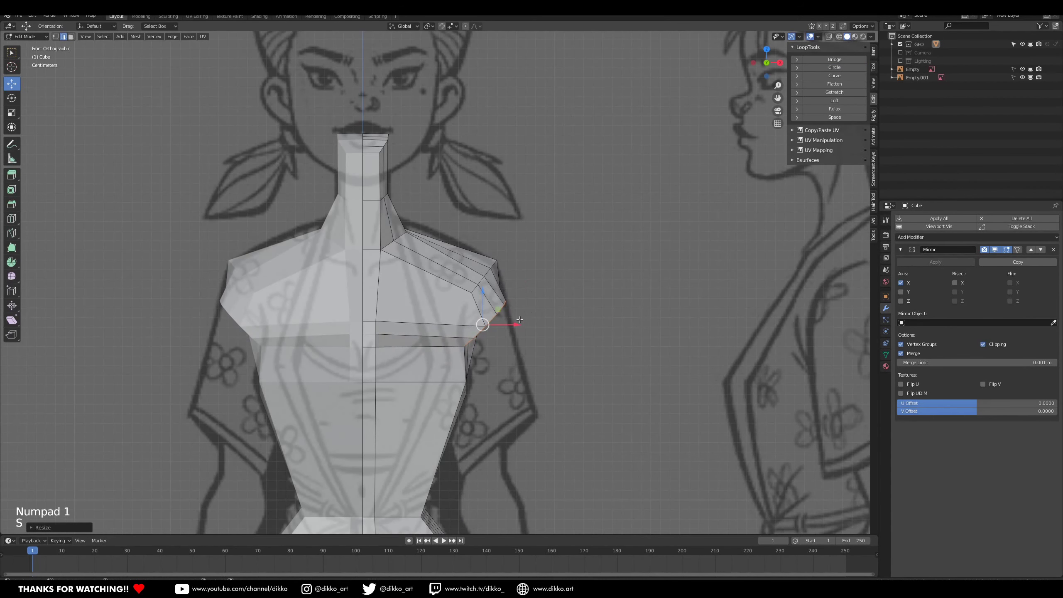
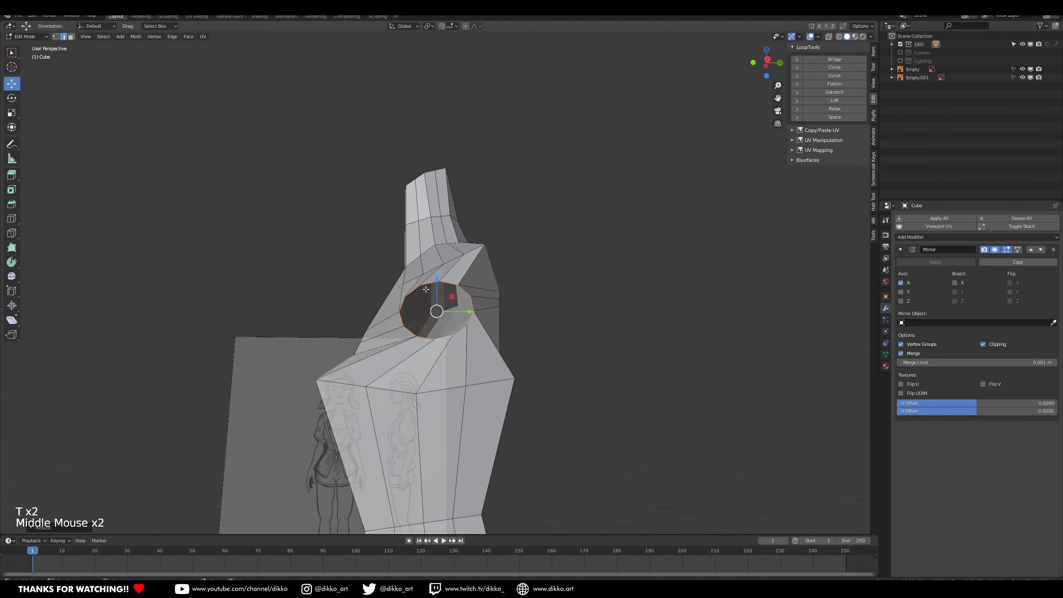
key(r)
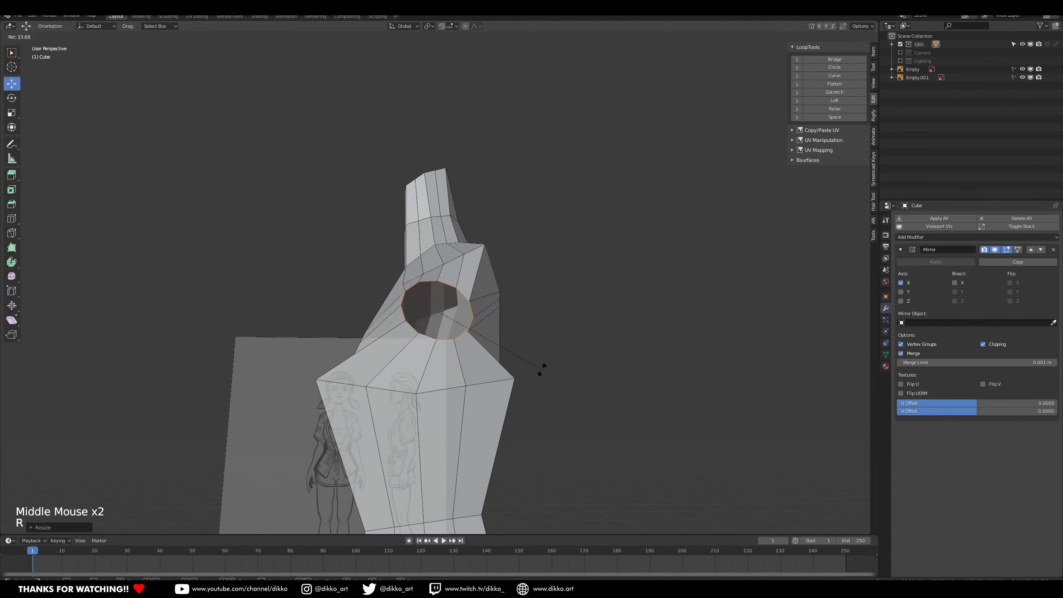
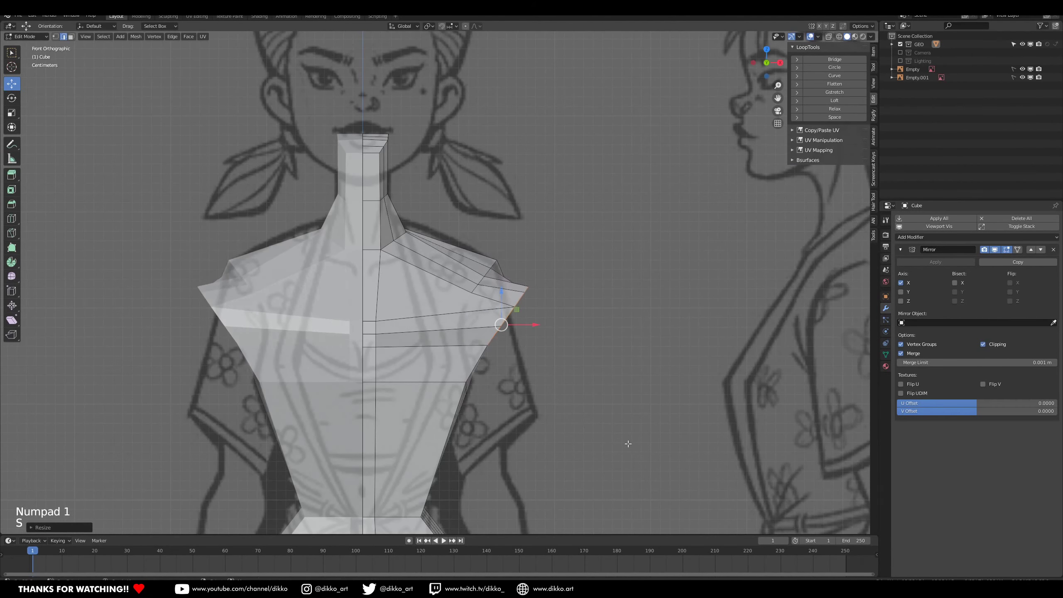
middle_click(618, 425)
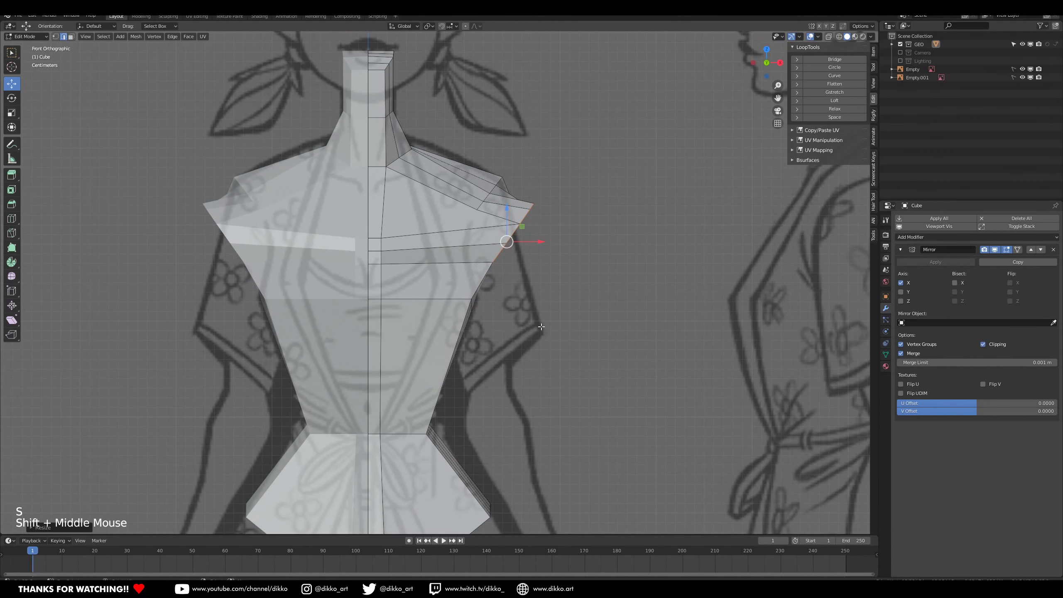
scroll(down, 3)
middle_click(491, 339)
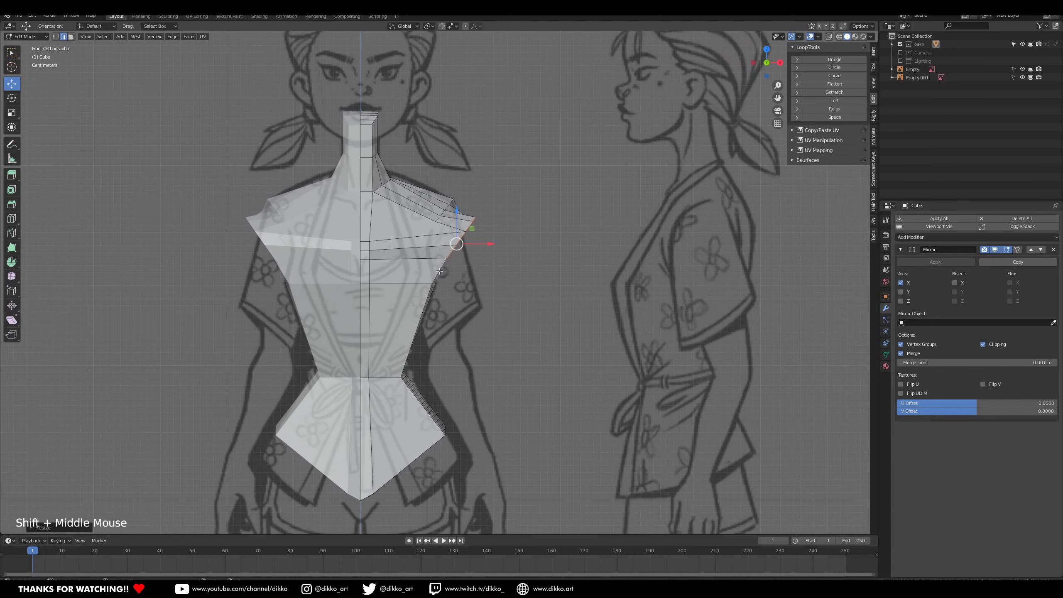
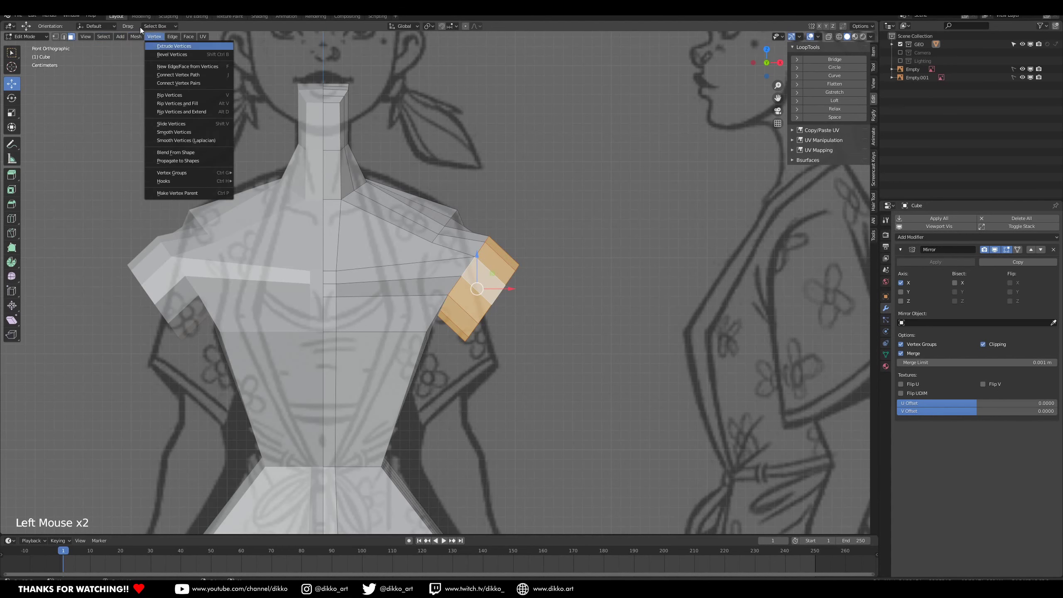
Select the linked arm stub and hide the rest of the torso.
click(139, 36)
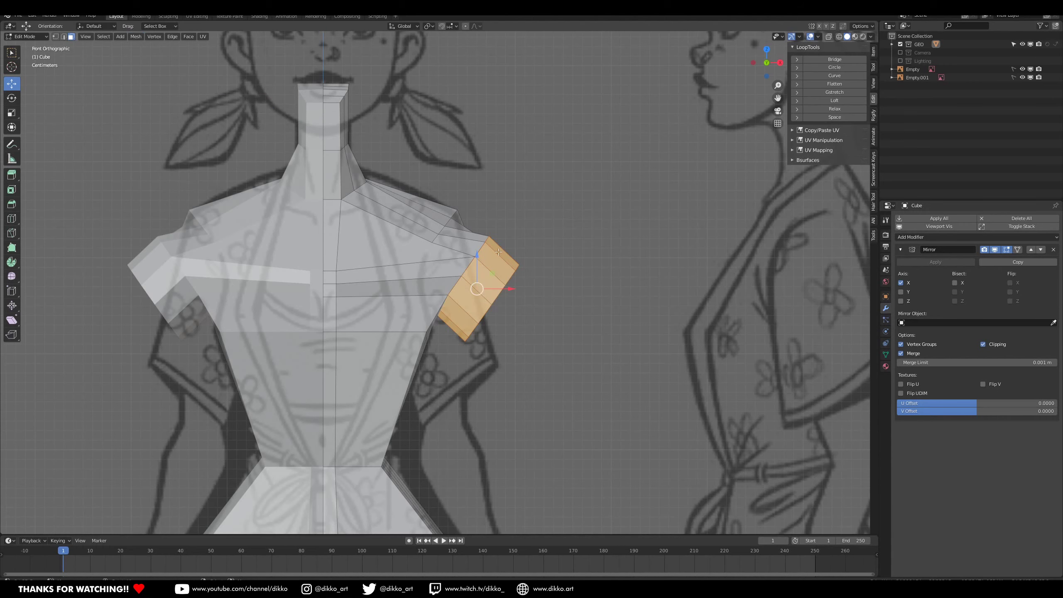
click(506, 287)
click(520, 258)
key(ctrl+z)
scroll(down, 3)
scroll(up, 3)
right_click(429, 276)
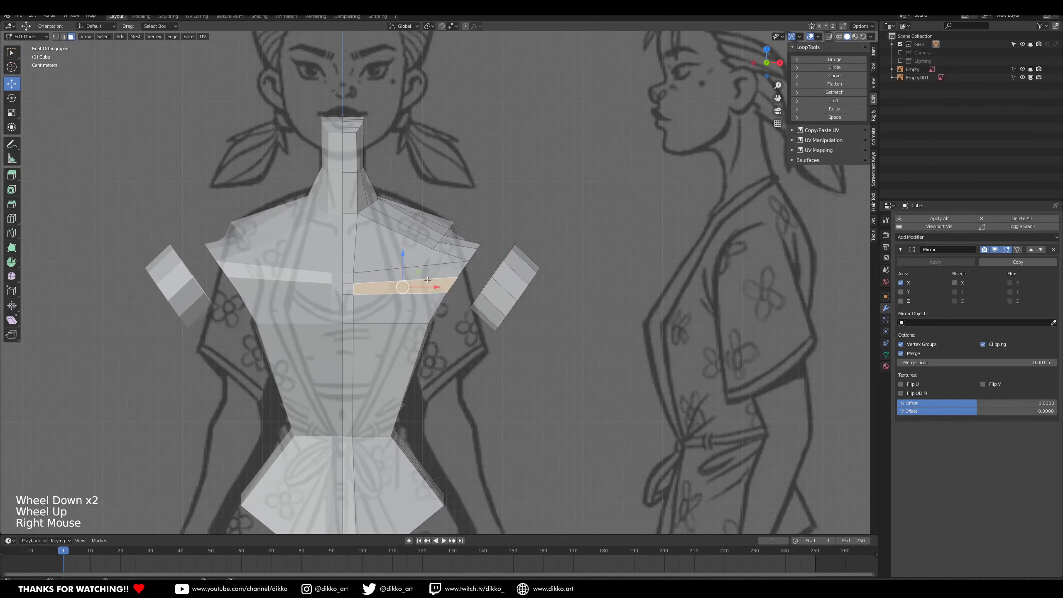
key(l)
key(h)
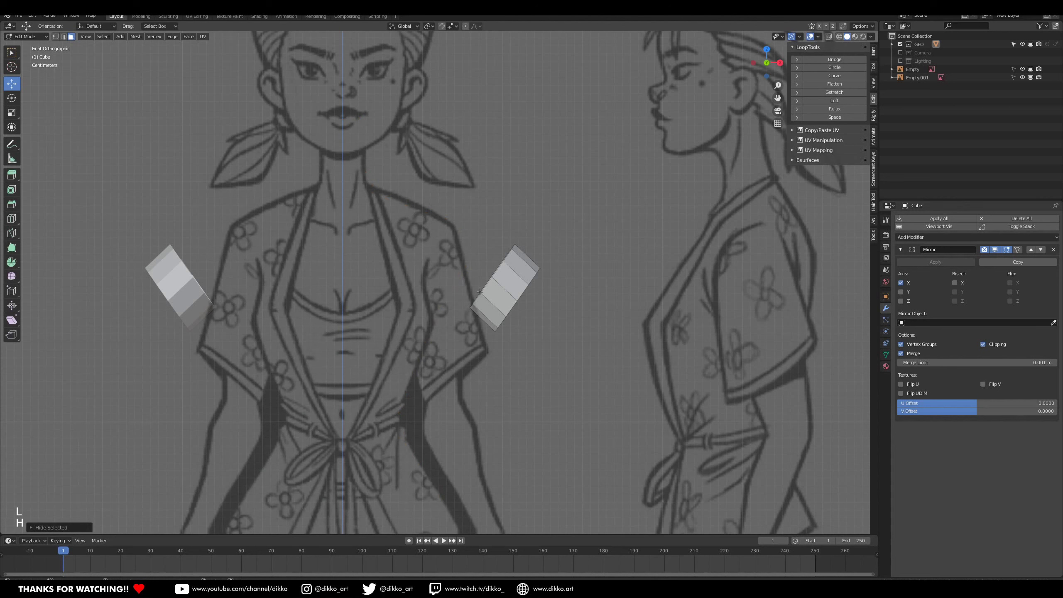
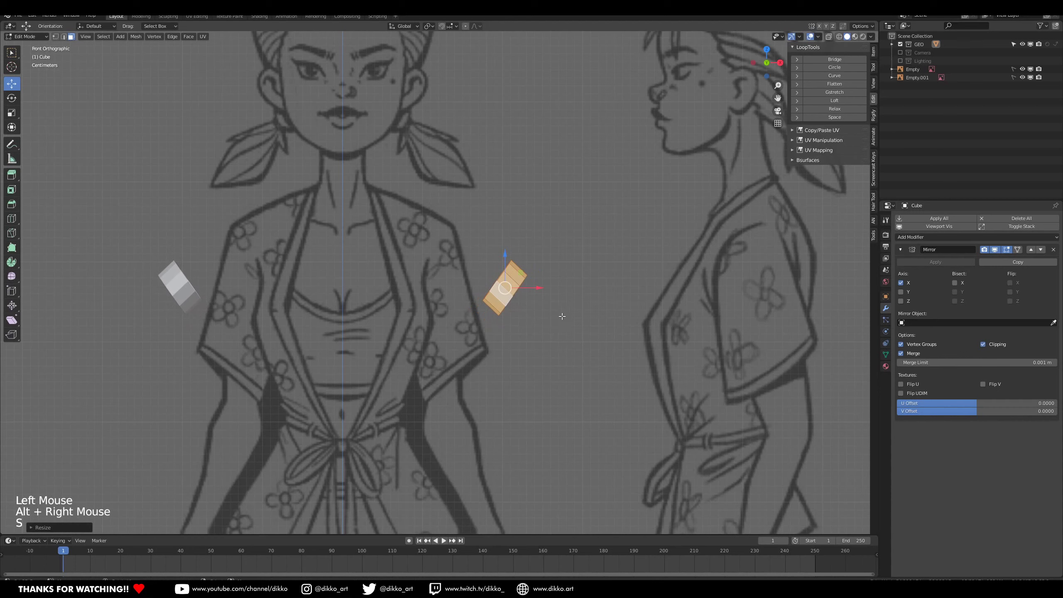
Move, rotate and scale the arm stub down the sketch to the elbow.
key(g)
key(r)
key(s)
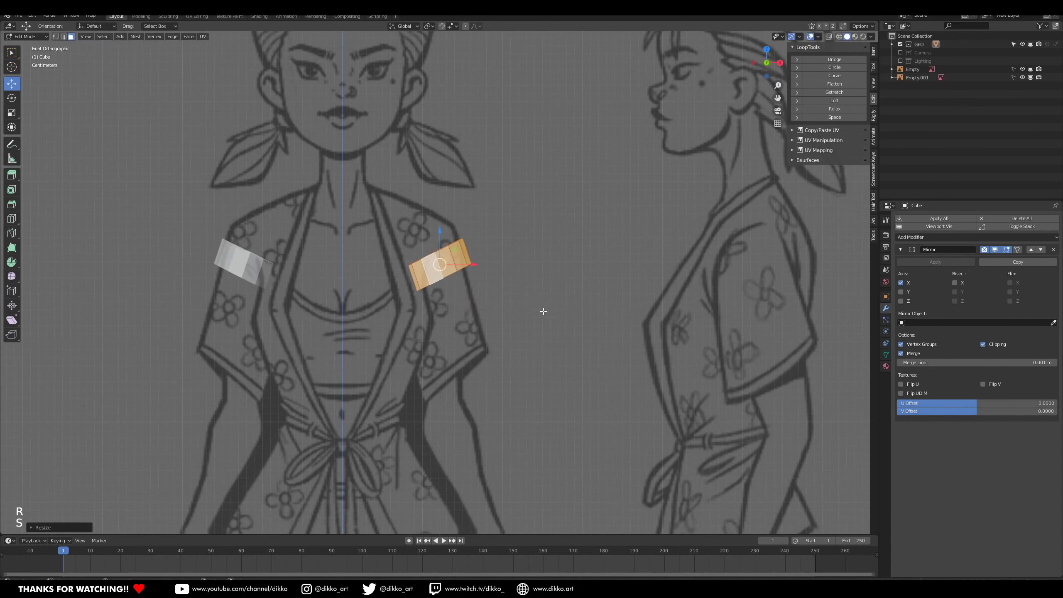
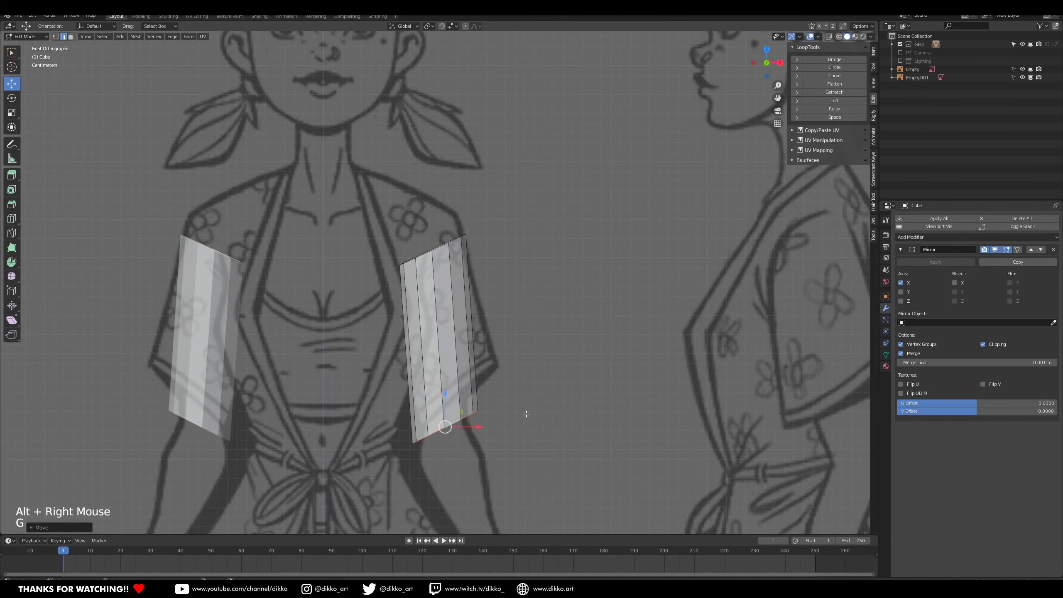
key(r)
key(s)
key(g)
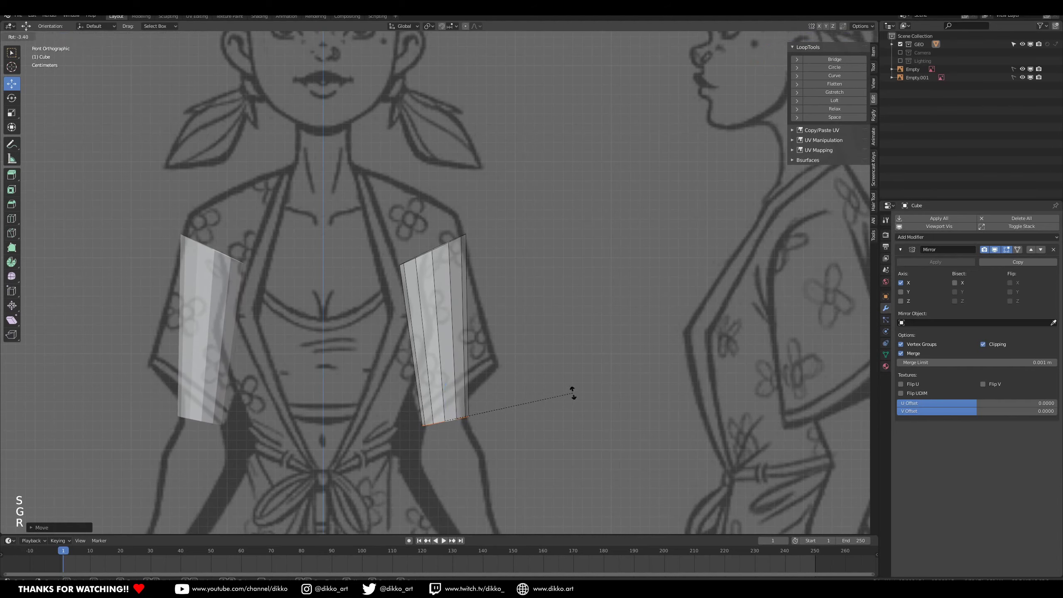
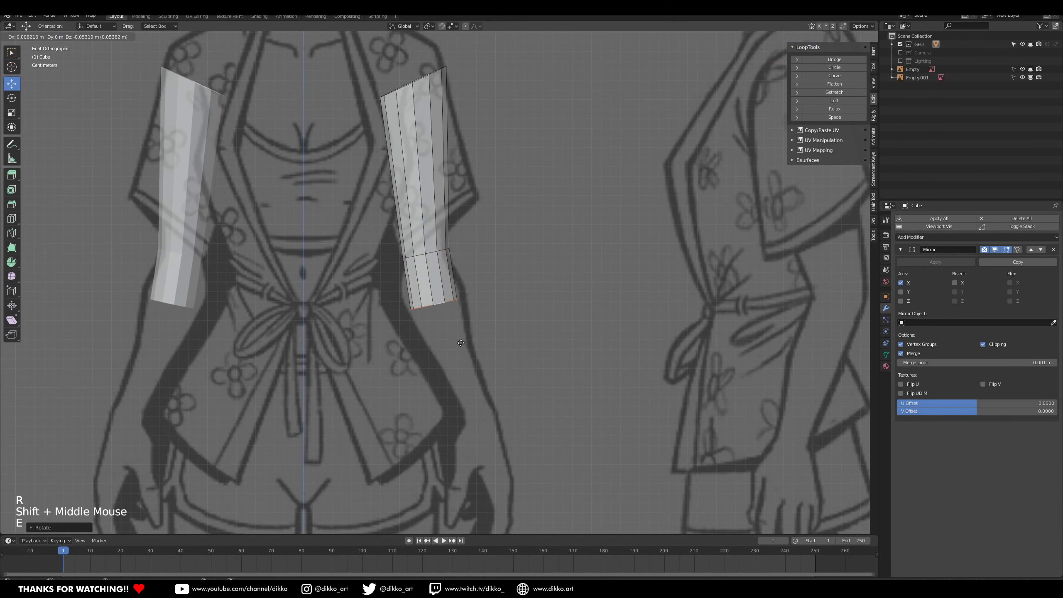
Extrude elbow and forearm segments toward the wrist, fitting each loop to the sketch.
key(s)
key(r)
key(g)
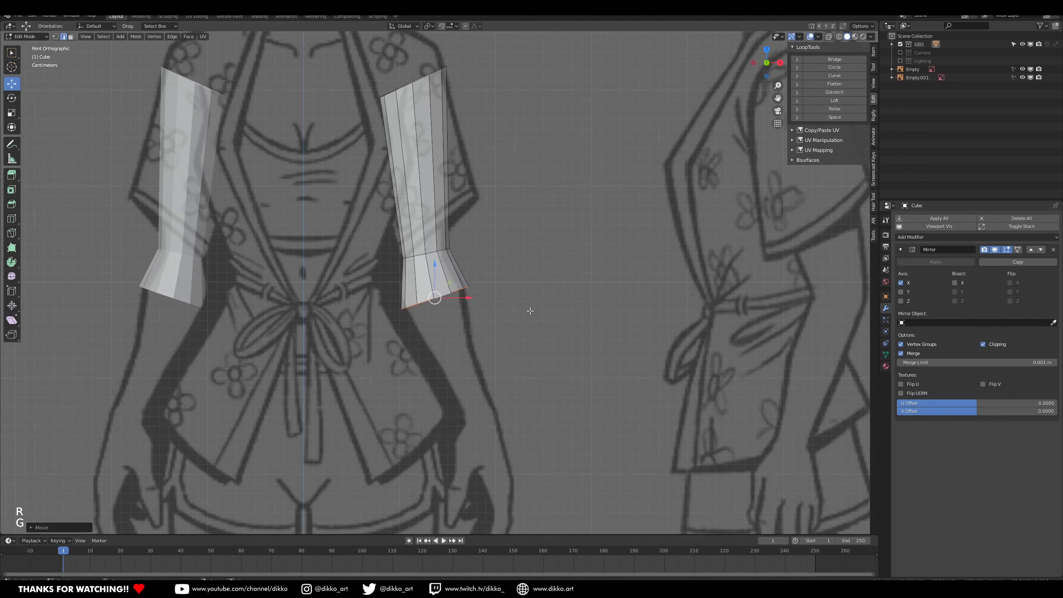
key(e)
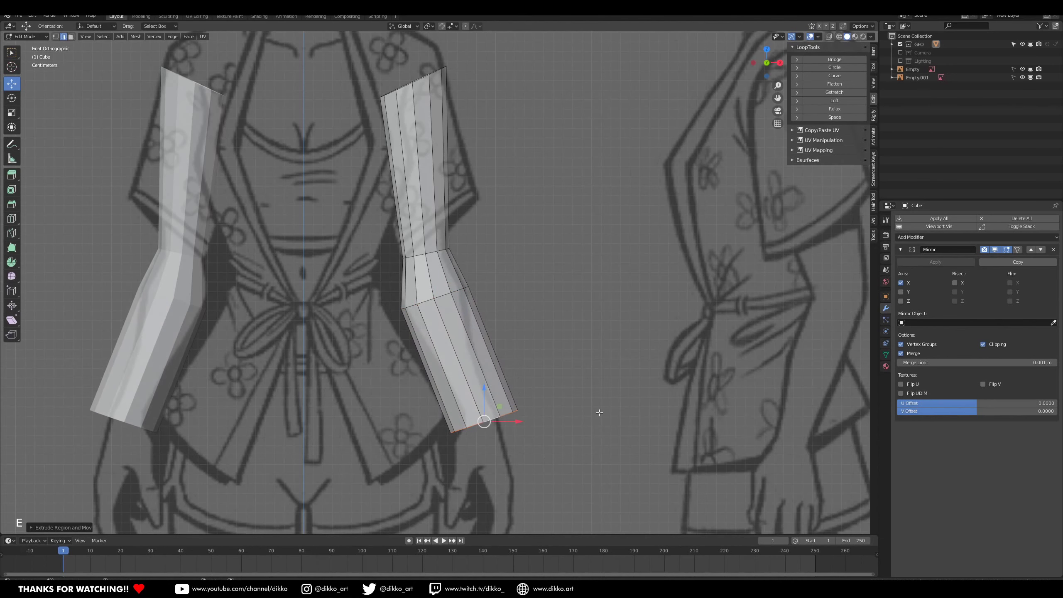
key(s)
key(g)
key(r)
Widen the upper-arm loop to fill the sleeve outline in the front reference.
key(g)
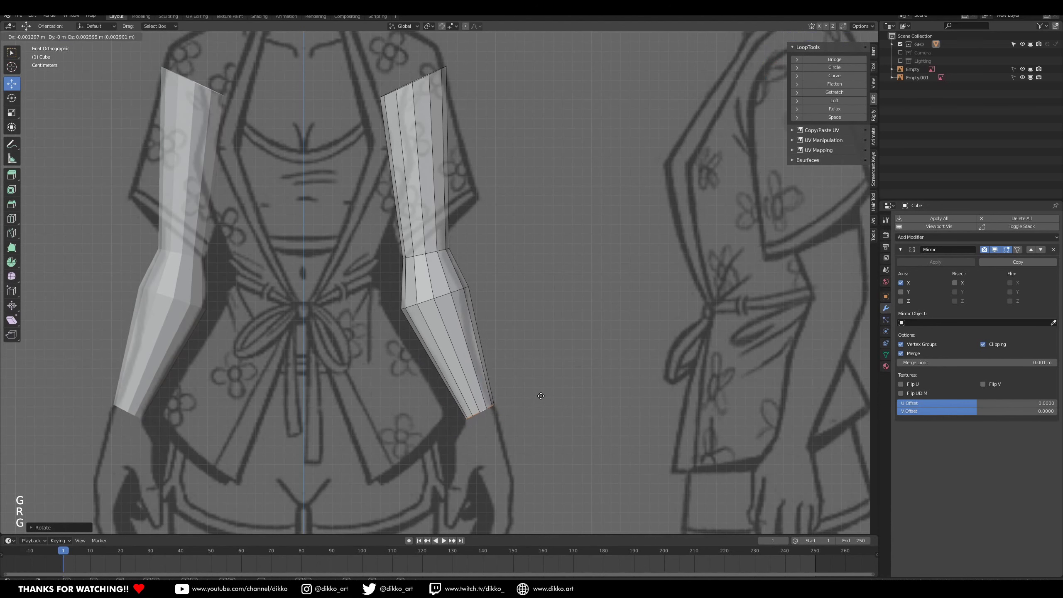
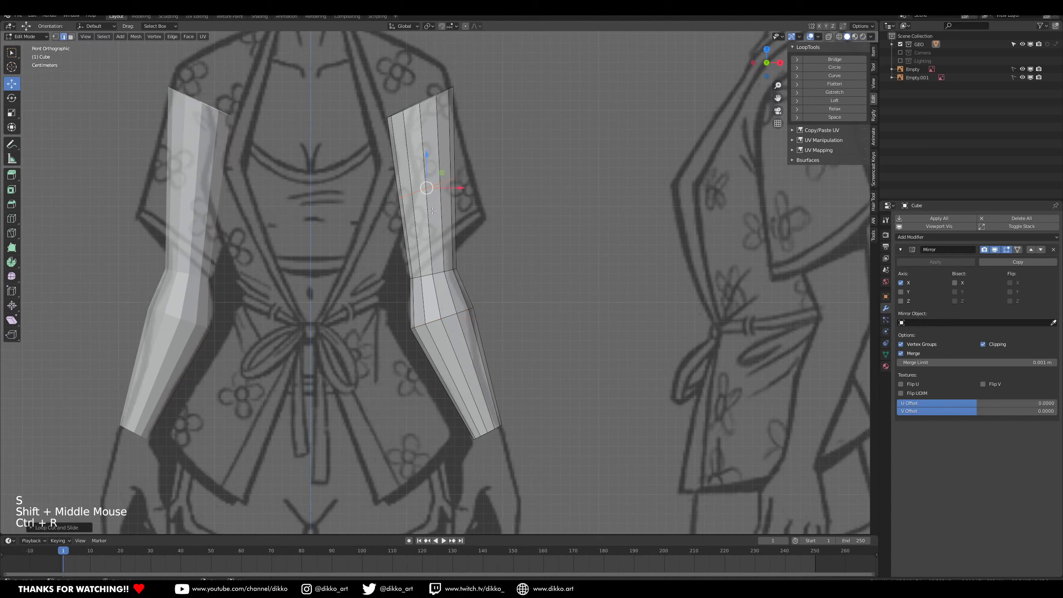
key(r)
key(s)
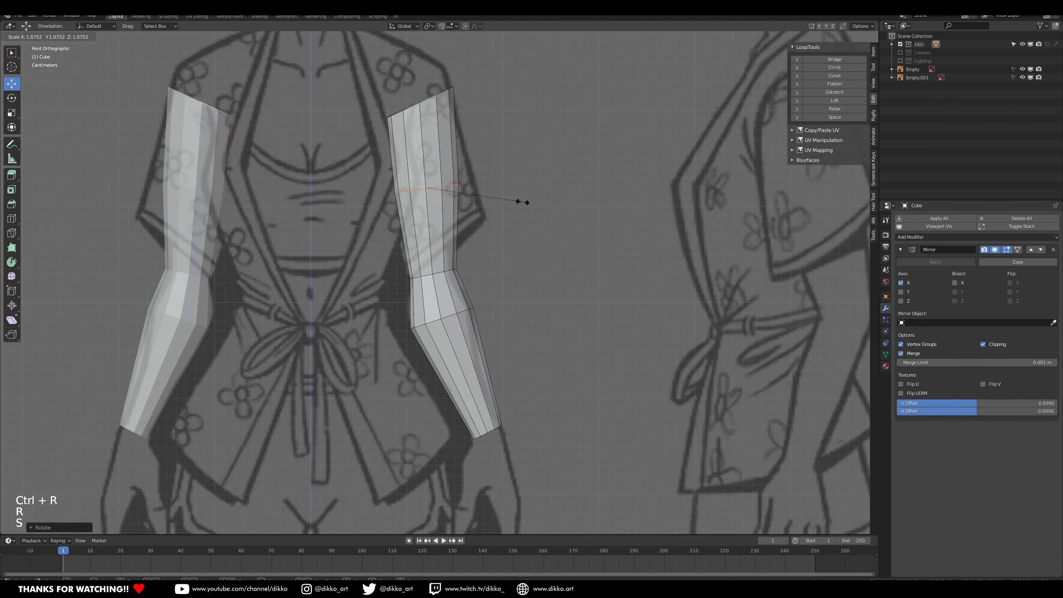
key(r)
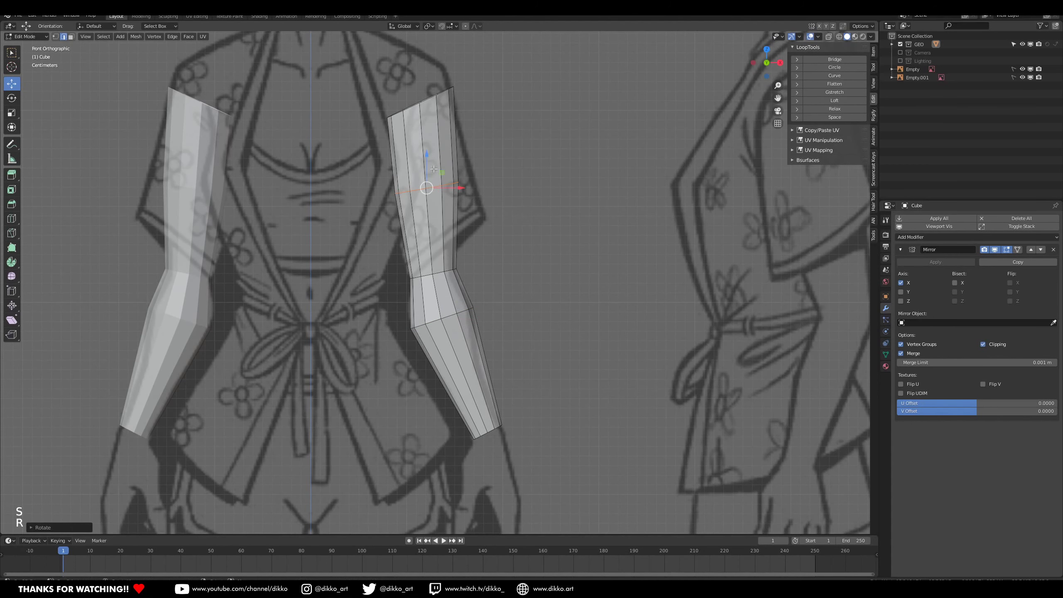
Flip between front and side views to check how the arm sits over both sketches.
key(g)
middle_click(467, 216)
key(KP_1)
key(KP_3)
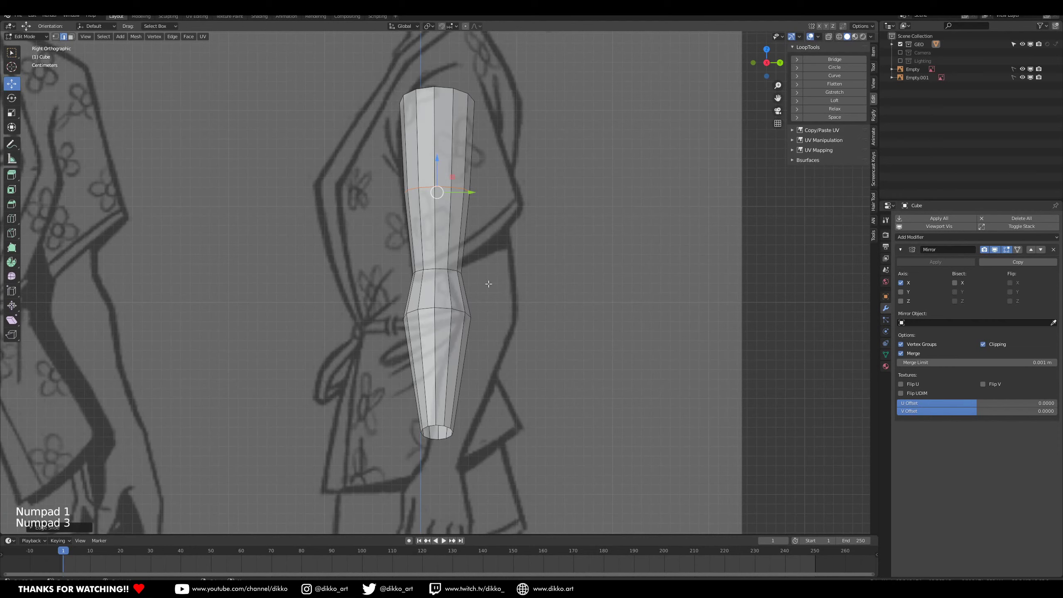
key(KP_1)
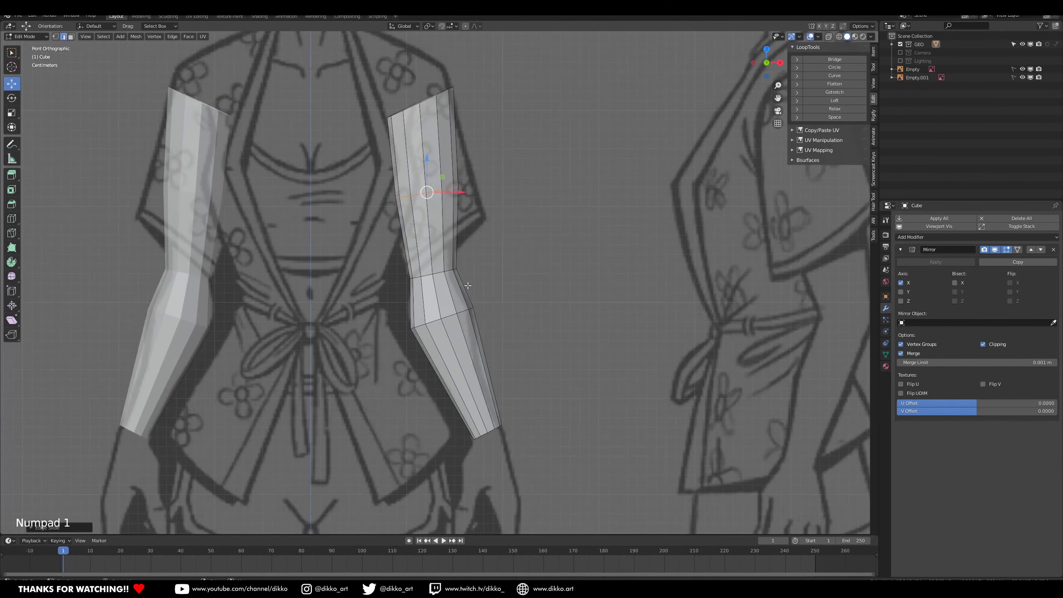
key(KP_3)
key(KP_1)
key(KP_3)
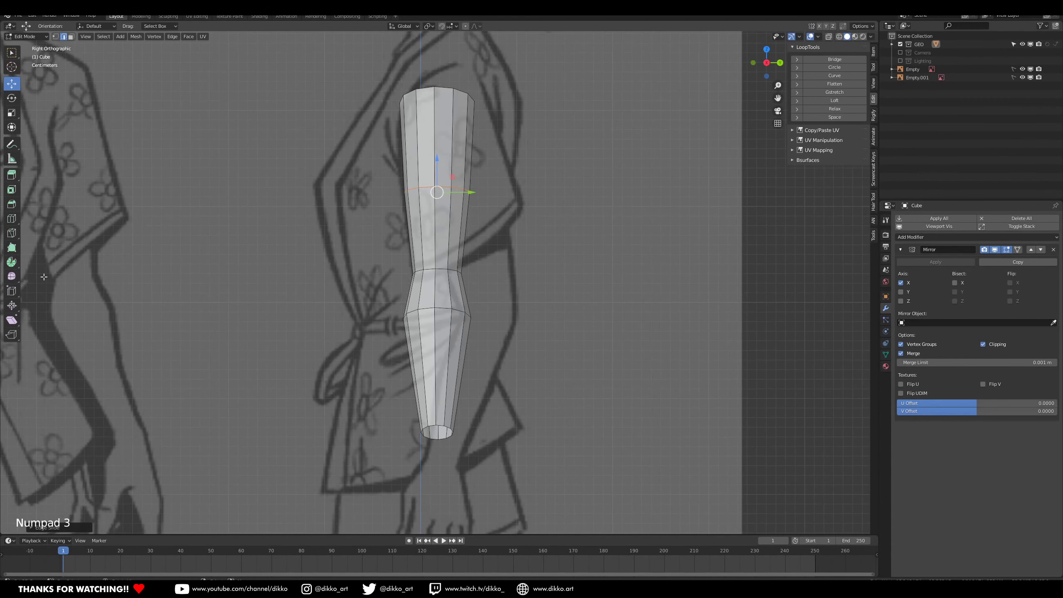
scroll(down, 3)
scroll(up, 3)
scroll(down, 3)
scroll(up, 3)
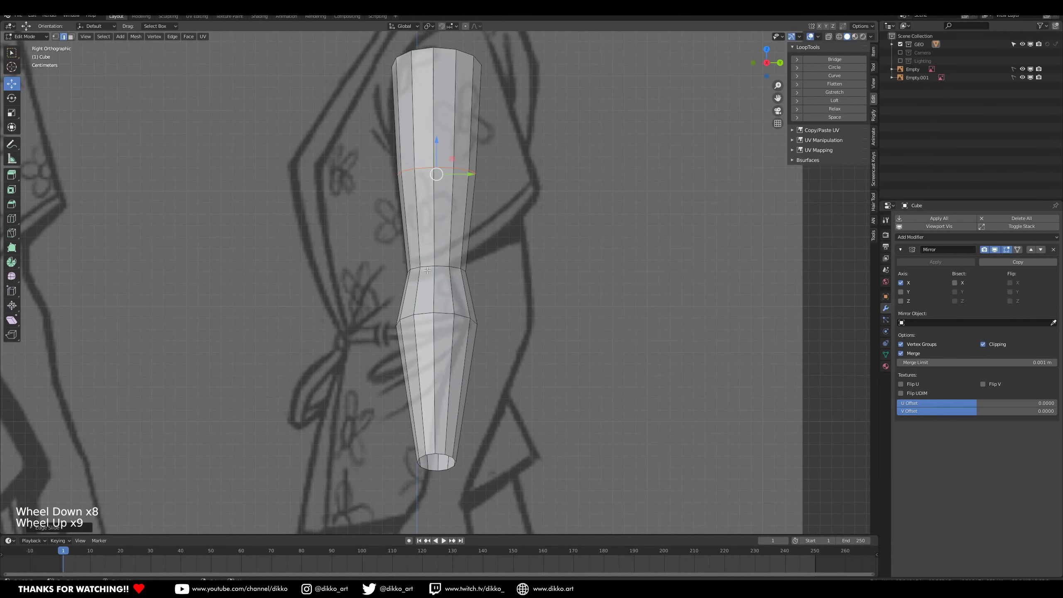
Add a centred loop cut across the upper arm and start rotating the forearm into a bend.
right_click(440, 447)
right_click(446, 308)
right_click(442, 262)
key(ctrl+z)
right_click(446, 261)
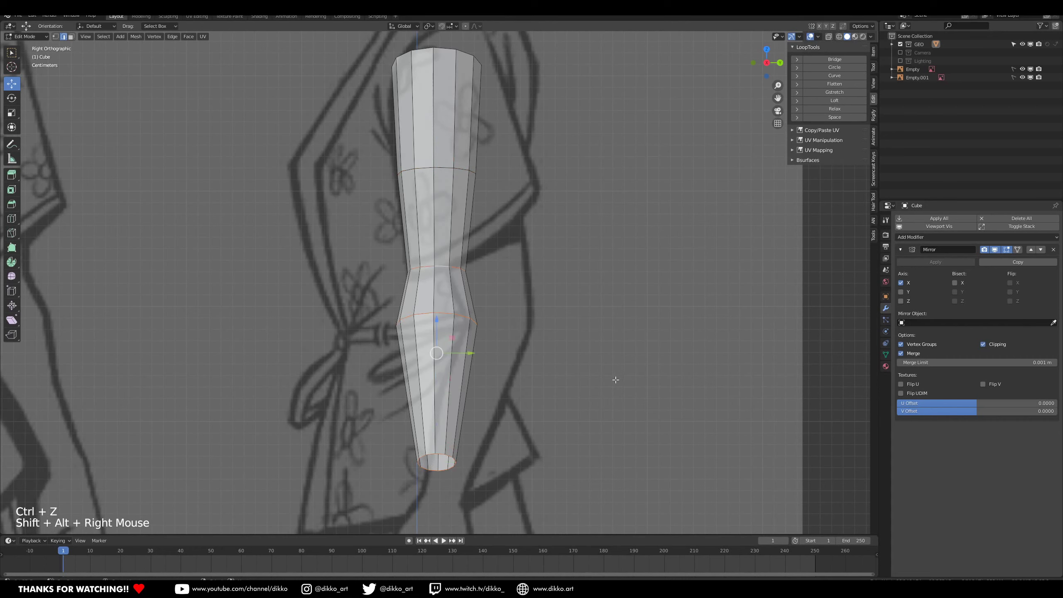
key(r)
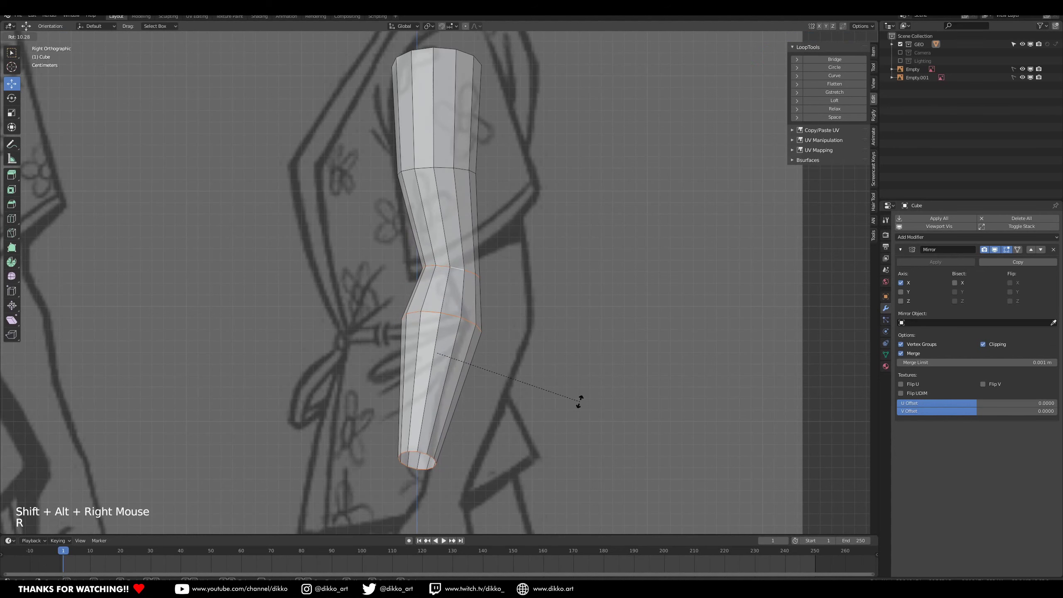
key(ctrl+z)
Return to front view and select the forearm loops for repositioning.
scroll(down, 3)
scroll(up, 3)
scroll(down, 3)
scroll(down, 3)
middle_click(490, 326)
key(KP_1)
scroll(up, 3)
right_click(440, 313)
scroll(up, 3)
right_click(487, 433)
Rotate and move the forearm loops to the sketch and add a loop above the elbow.
key(r)
key(g)
key(r)
key(g)
key(r)
key(g)
key(r)
key(g)
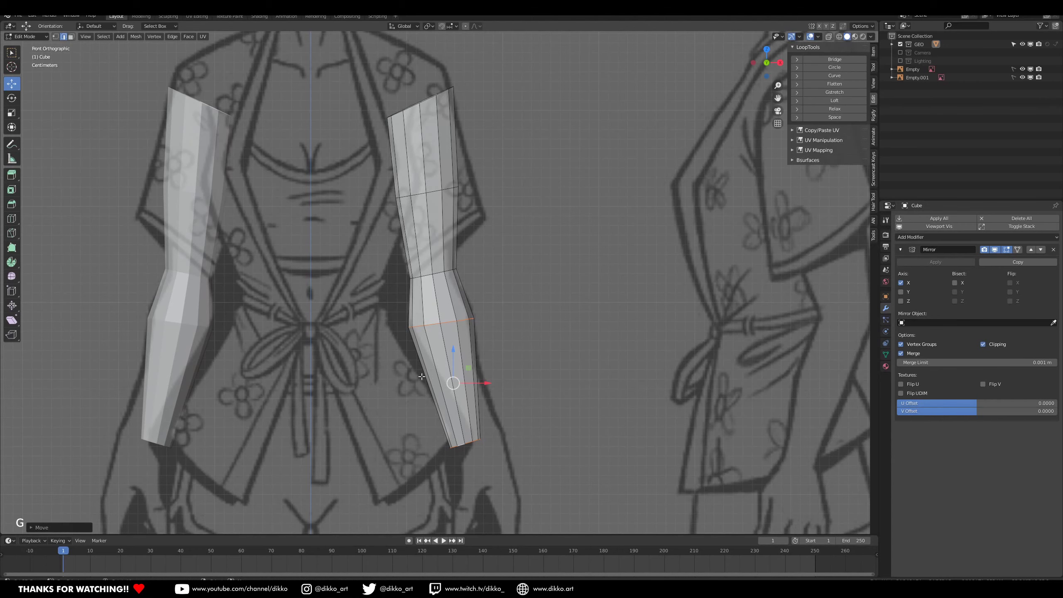
scroll(down, 3)
scroll(up, 3)
key(ctrl+r)
key(ctrl+r)
Inspect the arm in 3D, return to front view and select the whole connected arm mesh.
scroll(down, 3)
middle_click(486, 293)
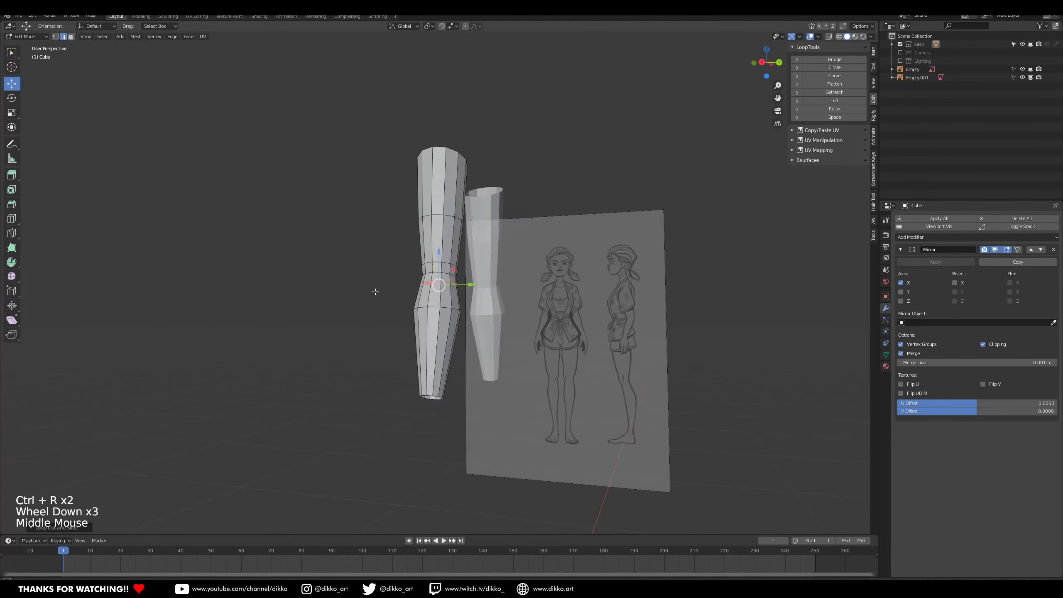
middle_click(468, 275)
scroll(up, 3)
middle_click(443, 255)
middle_click(460, 270)
key(KP_1)
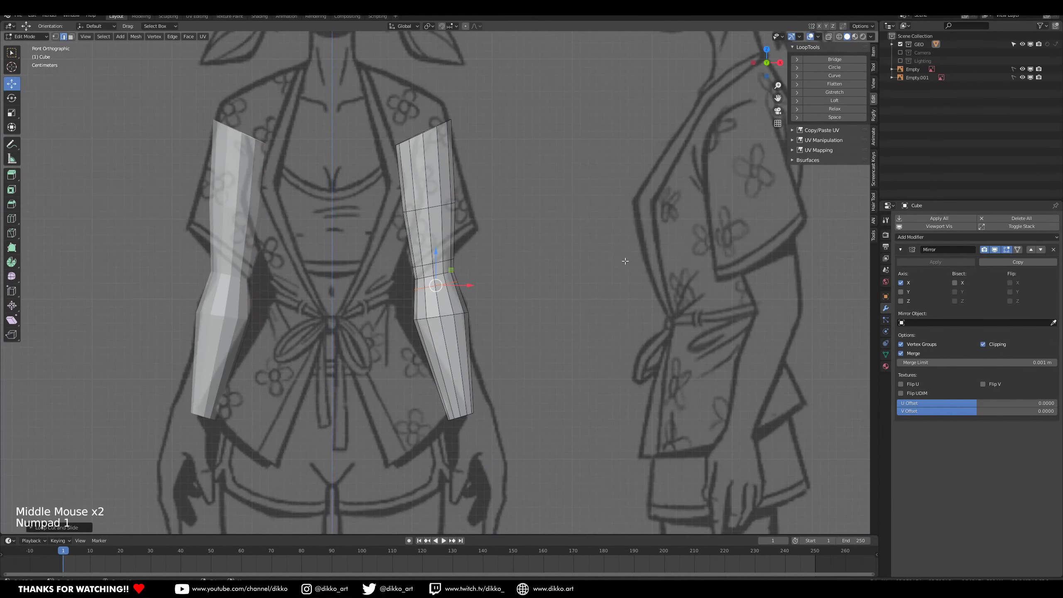
scroll(up, 3)
middle_click(465, 299)
scroll(down, 3)
key(a)
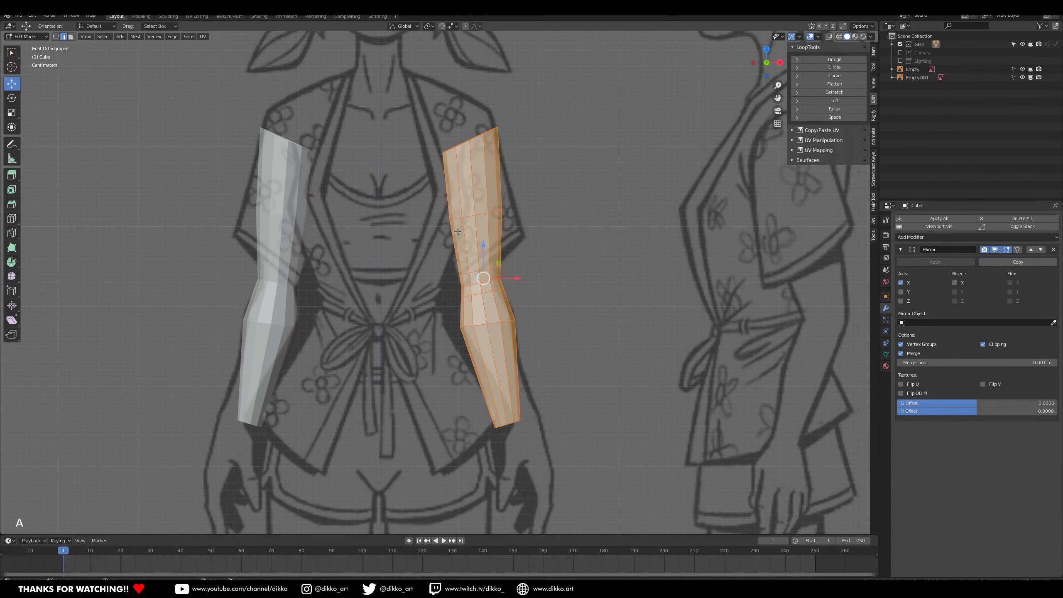
Unhide the torso and undo a trial move of the arm.
key(alt+h)
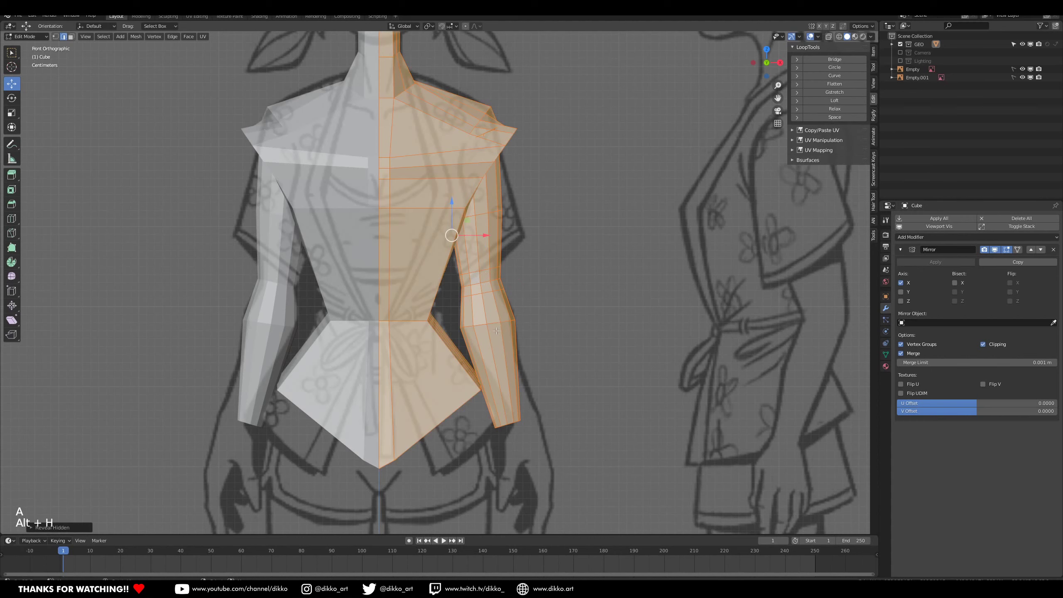
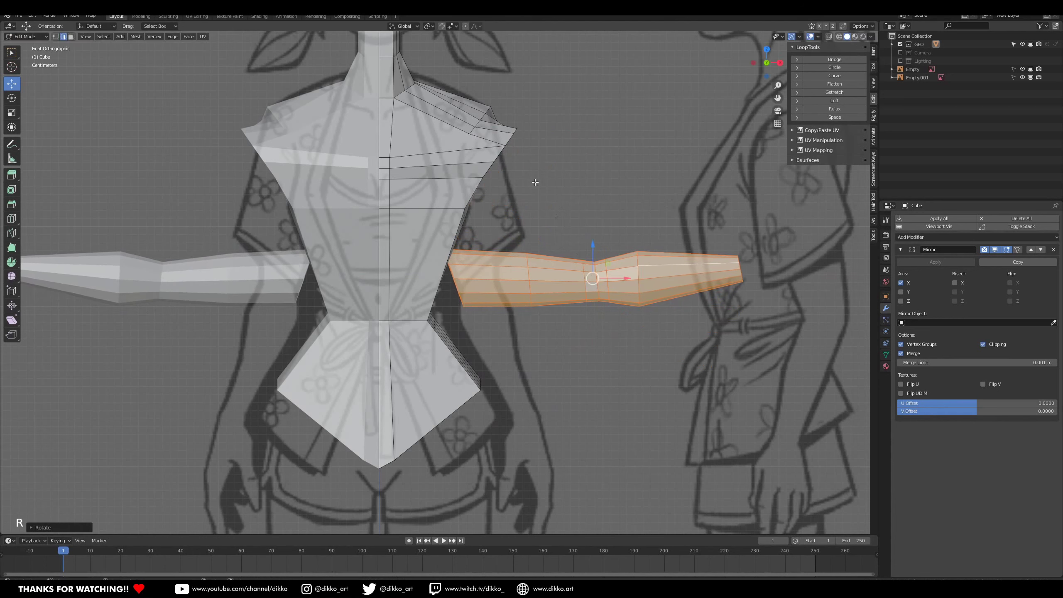
key(g)
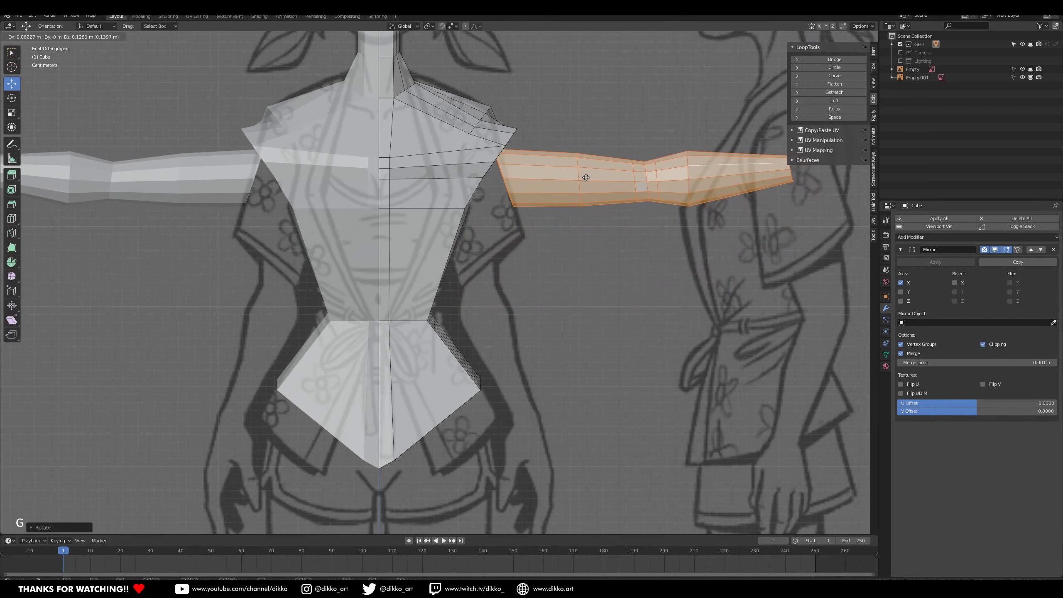
key(ctrl+z)
key(ctrl+z)
key(ctrl+z)
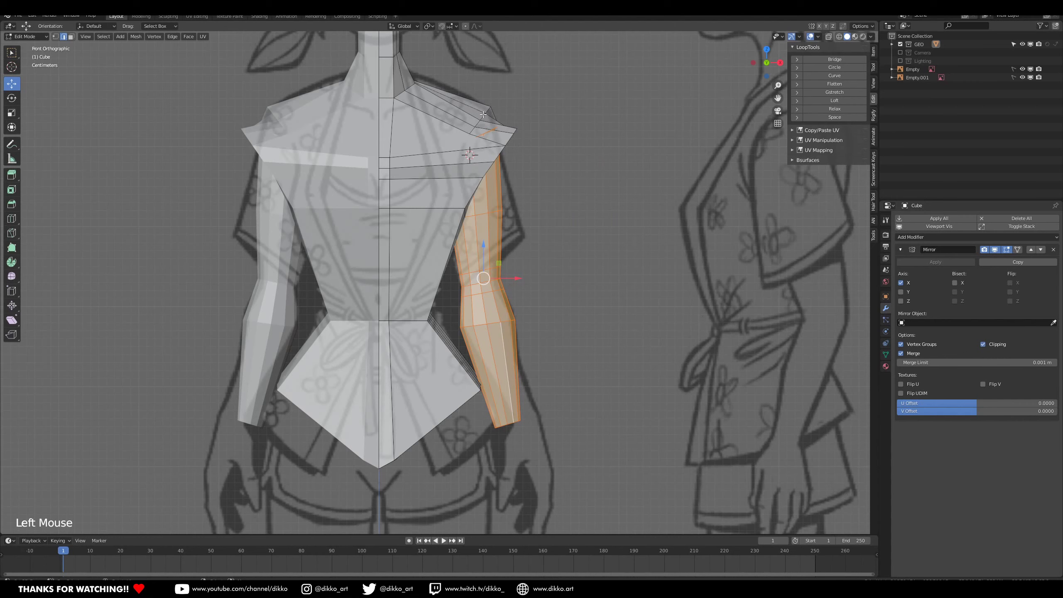
Place the 3D cursor at the shoulder, pivot on it and rotate the arm up to a horizontal T-pose.
click(486, 126)
click(483, 122)
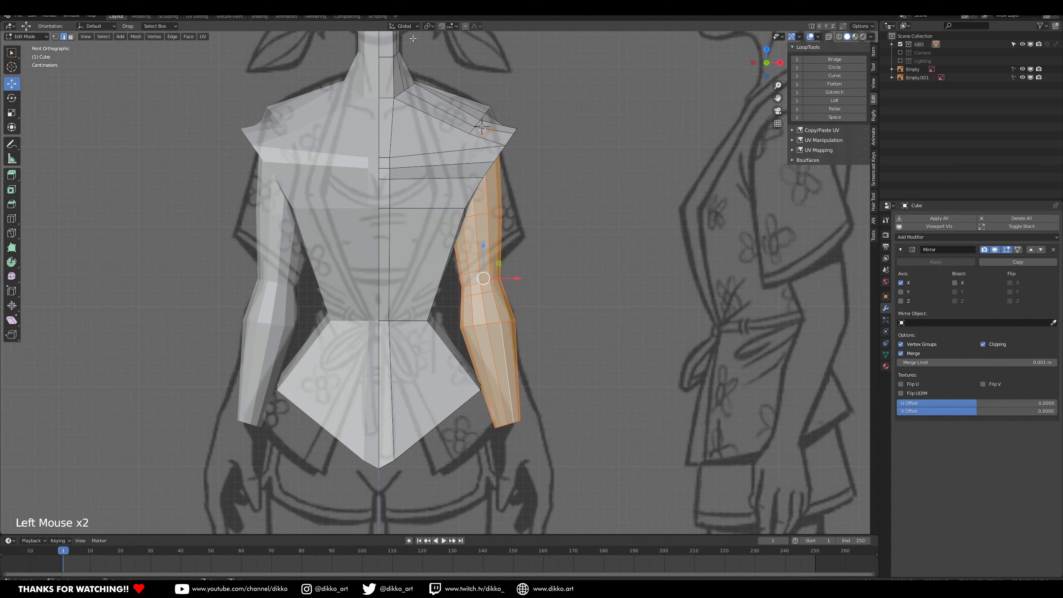
click(416, 29)
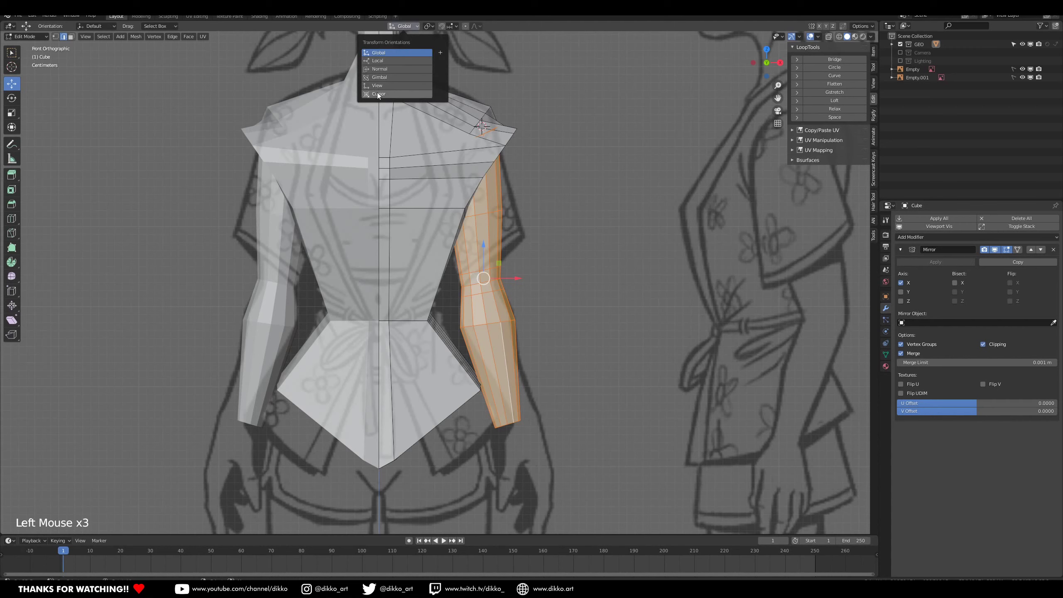
click(409, 25)
click(435, 29)
key(r)
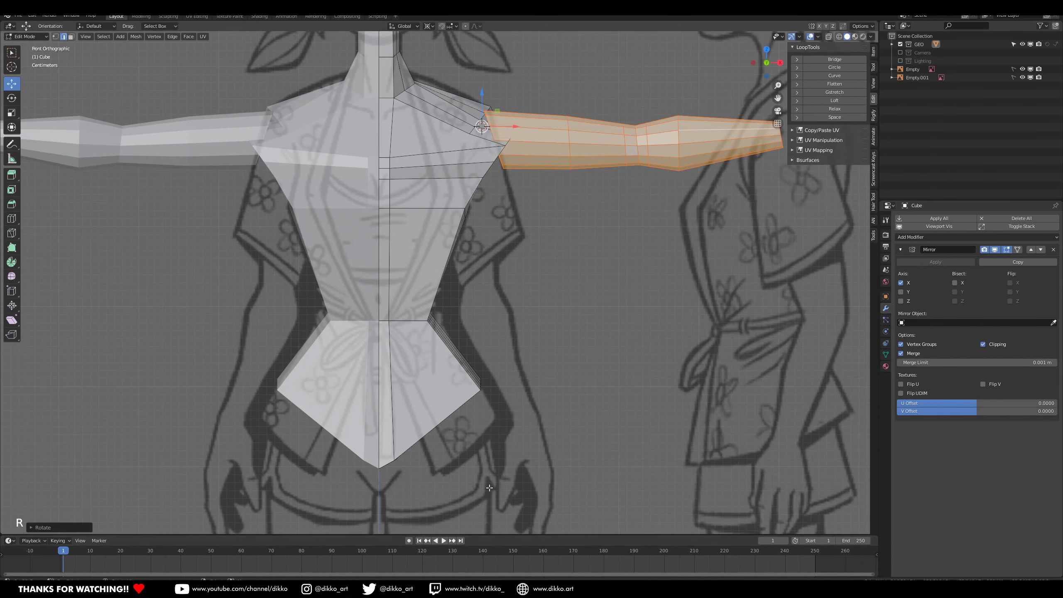
scroll(down, 3)
scroll(down, 3)
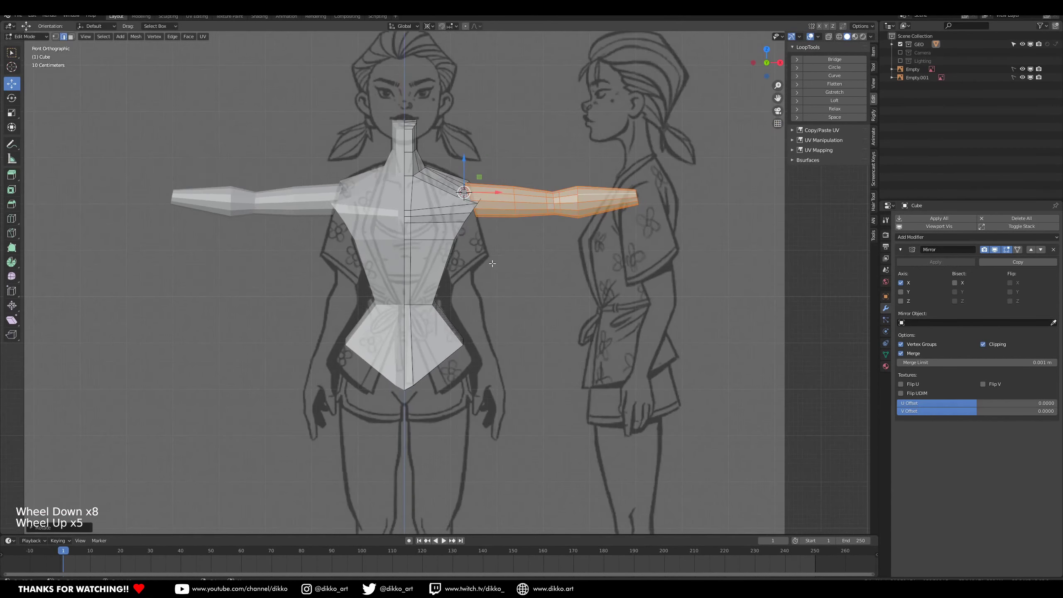
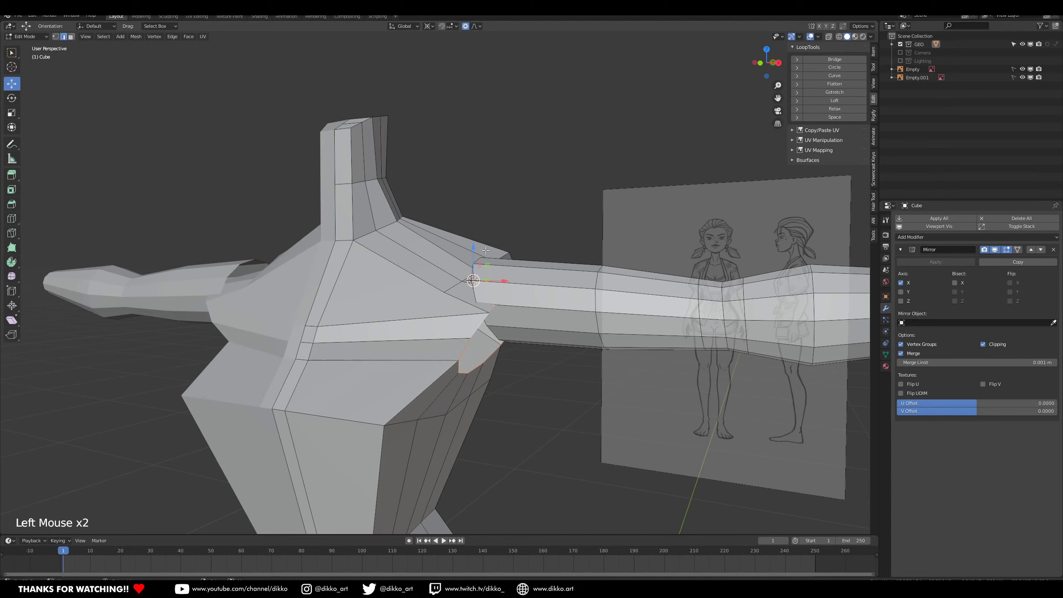
Select shoulder and armpit vertices and scale them to blend the torso into the arm.
click(476, 244)
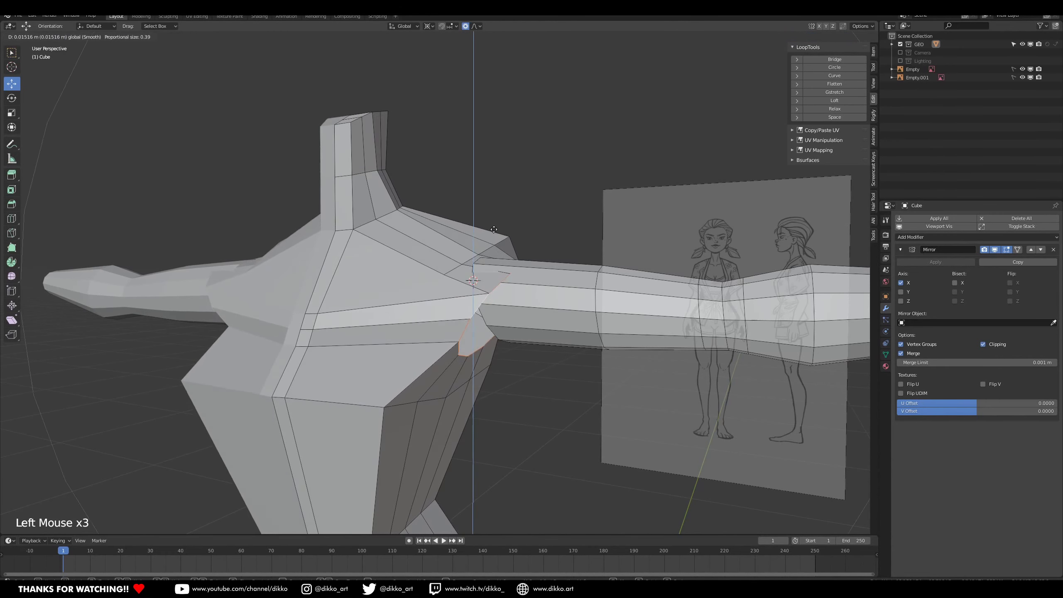
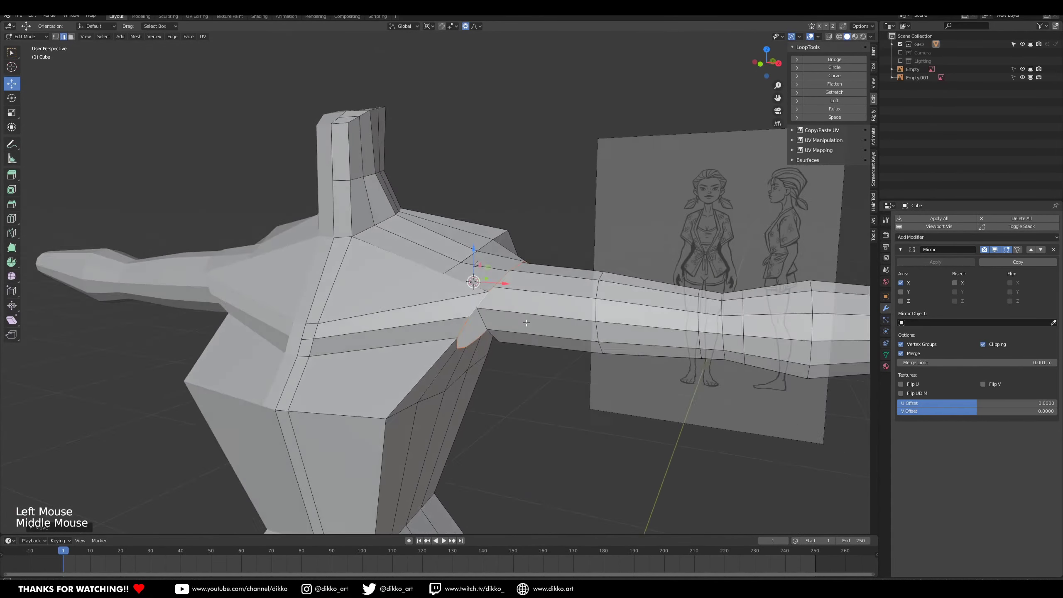
click(70, 39)
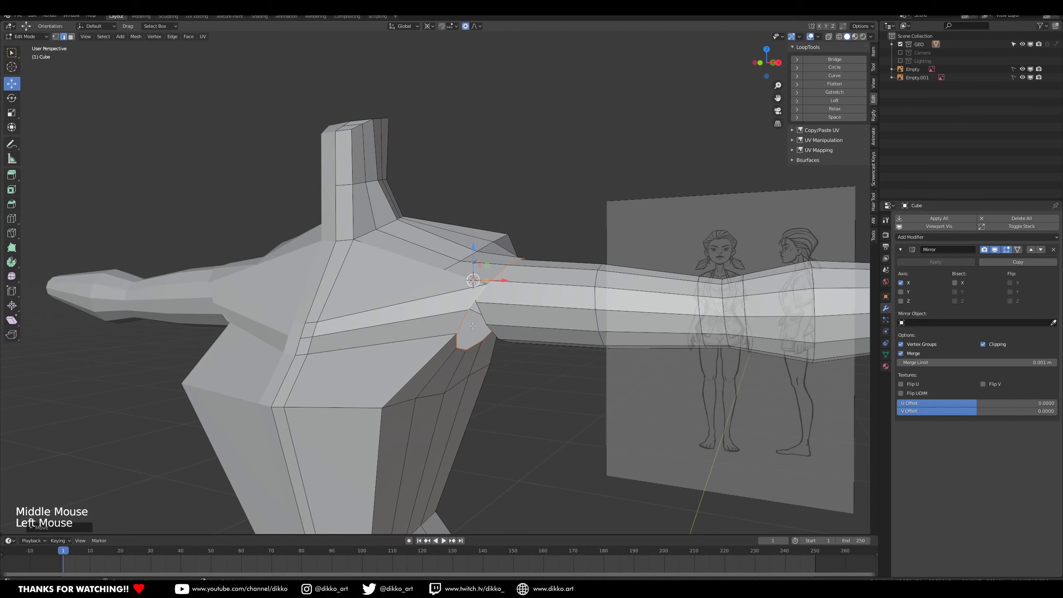
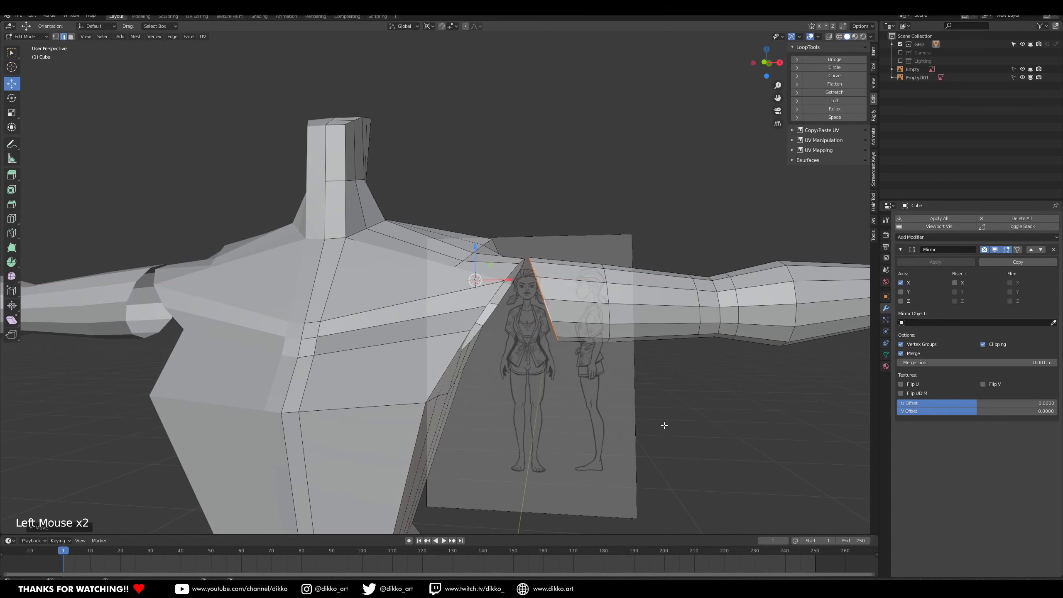
key(s)
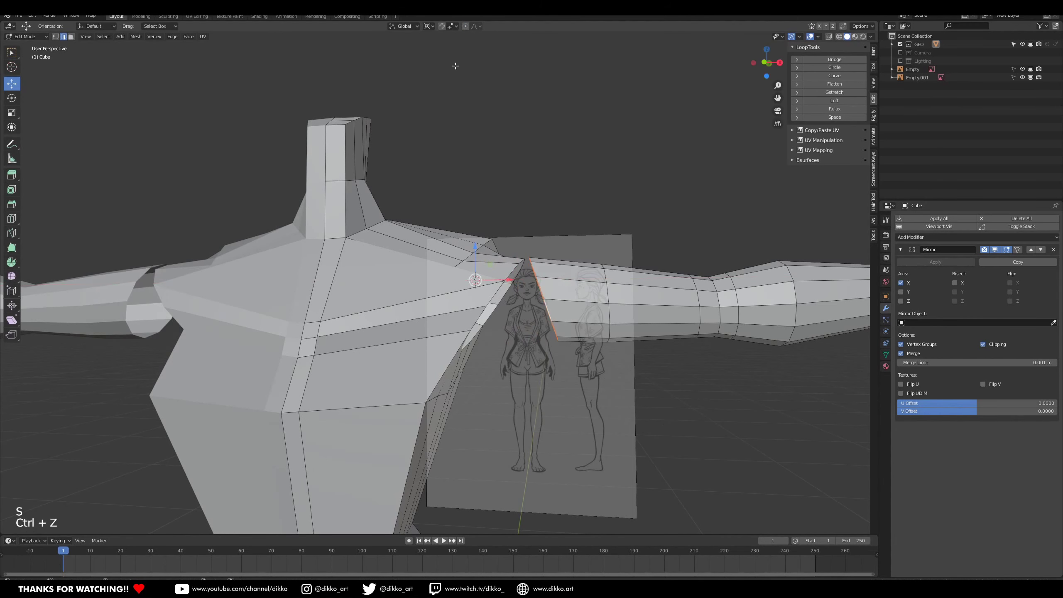
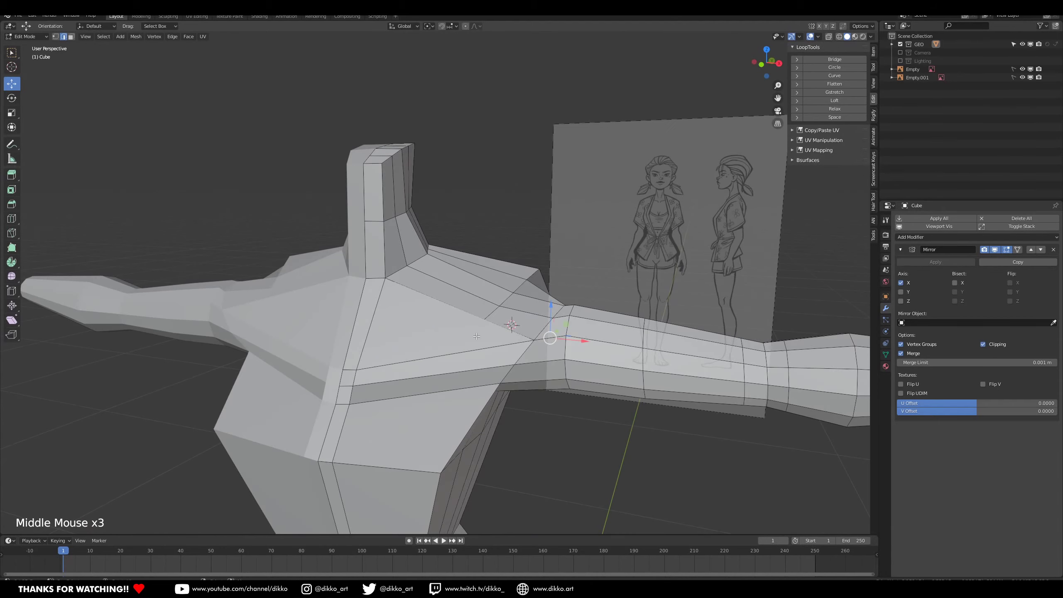
key(ctrl+r)
Orbit around the torso to check the shoulder junction from all sides.
middle_click(555, 320)
scroll(down, 3)
middle_click(538, 331)
middle_click(348, 274)
middle_click(513, 323)
middle_click(517, 317)
scroll(down, 3)
middle_click(468, 282)
middle_click(431, 343)
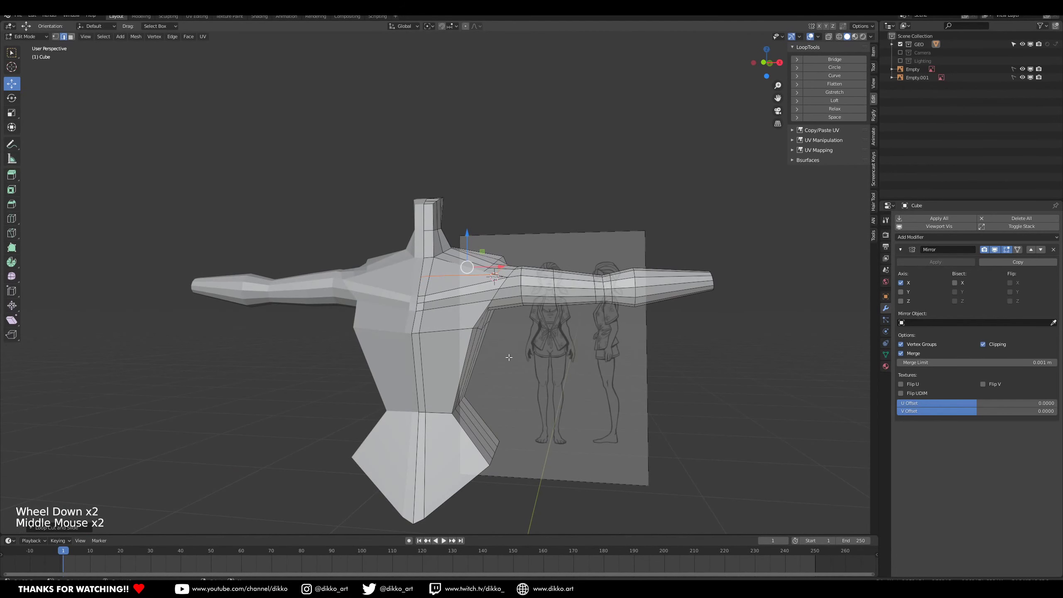
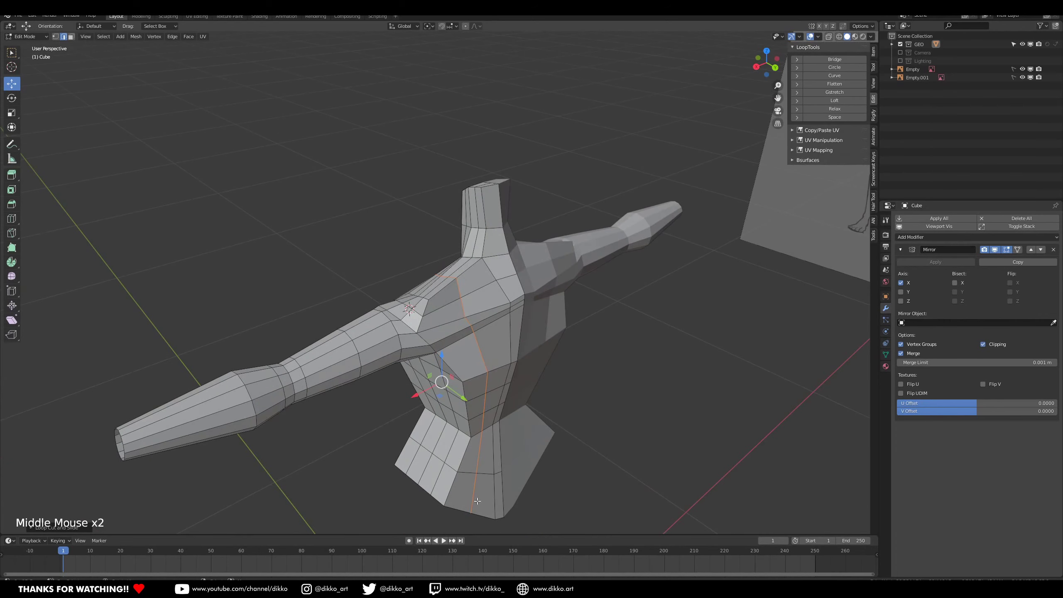
Inspect the torso and shoulder from several angles, then nudge the neck-base vertex along a constrained axis.
middle_click(406, 297)
middle_click(498, 318)
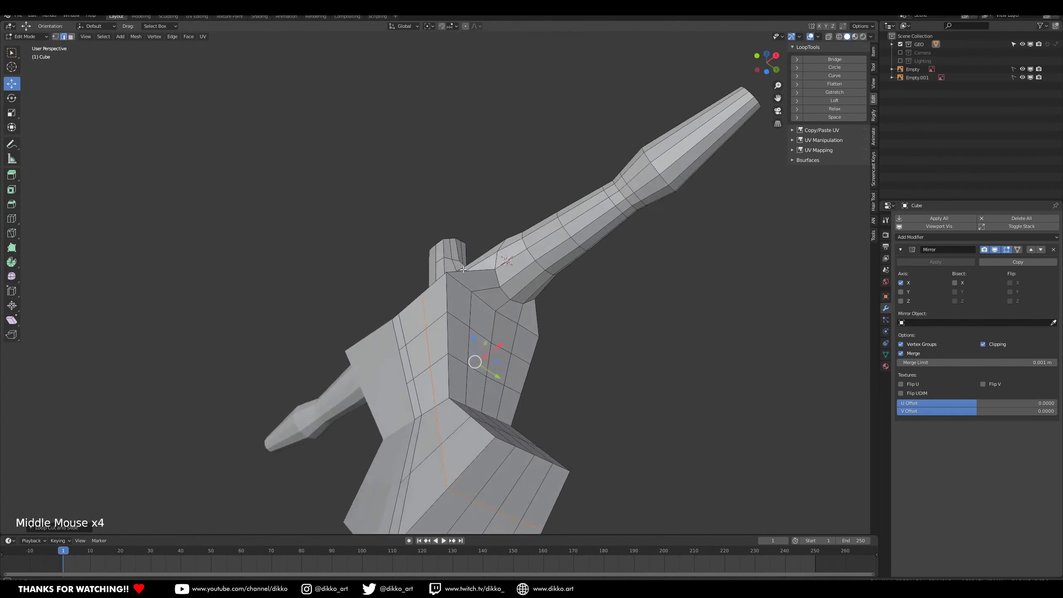
middle_click(470, 311)
middle_click(396, 302)
middle_click(433, 303)
scroll(up, 3)
middle_click(404, 333)
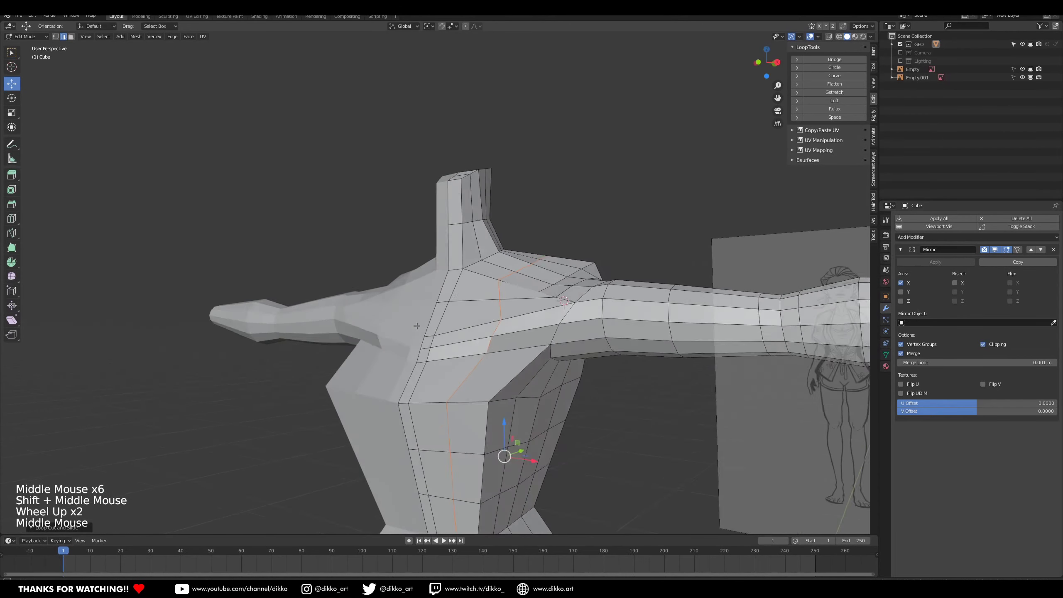
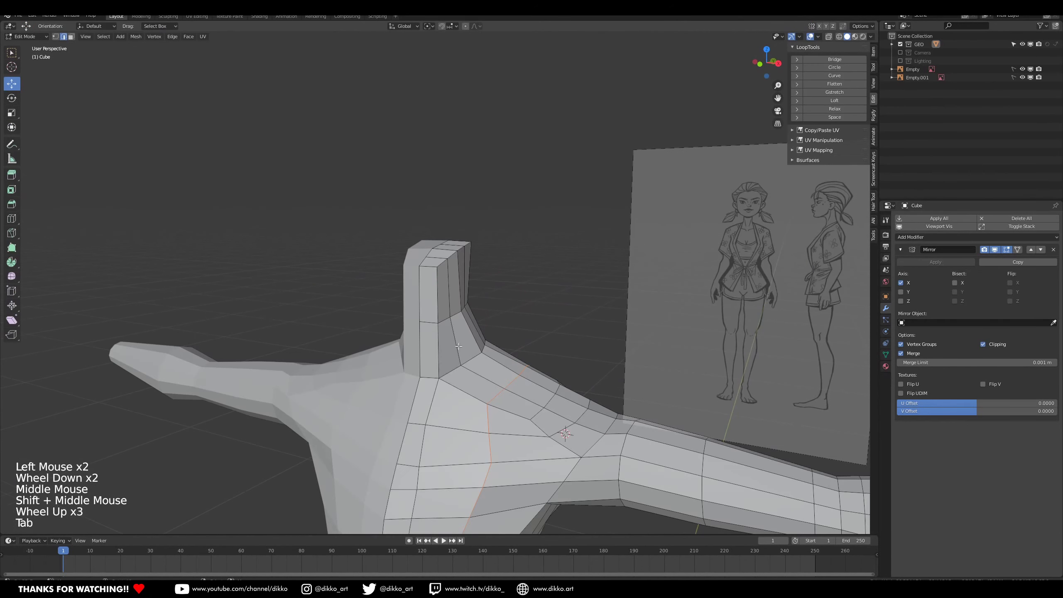
key(ctrl+e)
key(ctrl+r)
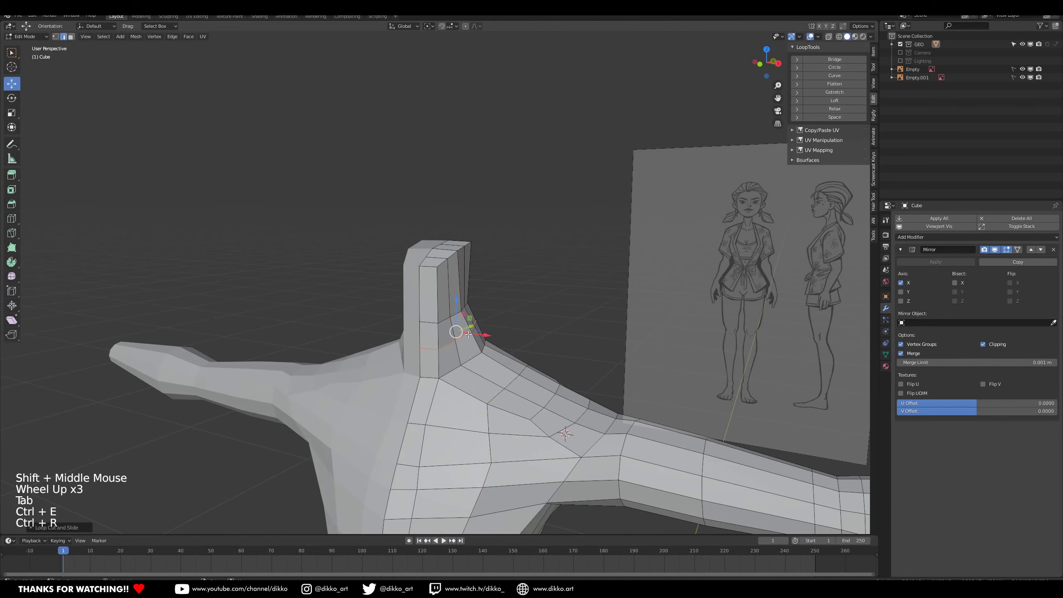
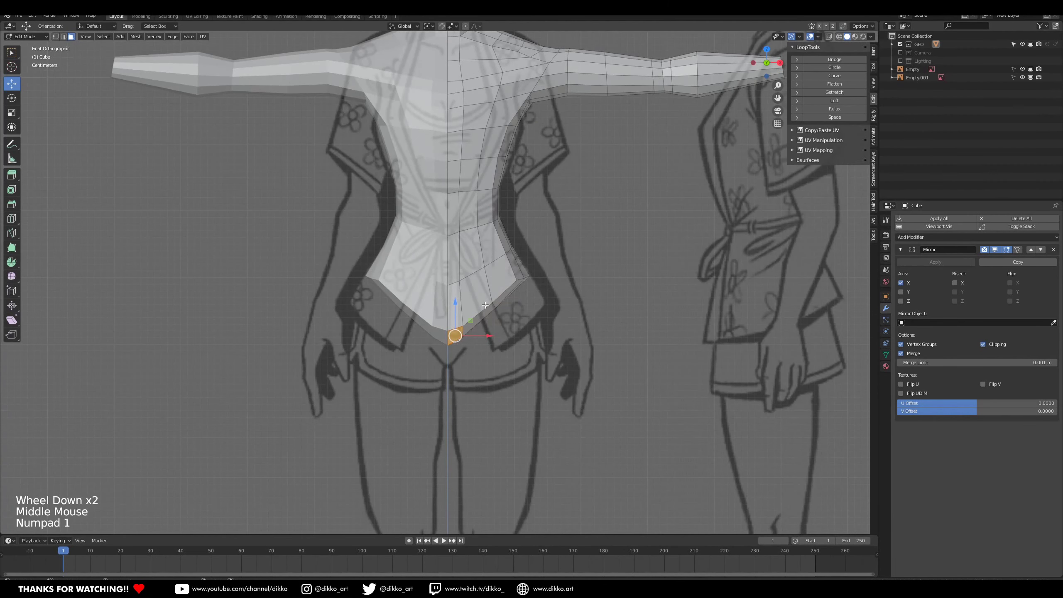
From front view, extrude the lowest centre torso face downward into a short crotch block and check it.
scroll(up, 3)
middle_click(553, 387)
middle_click(498, 310)
key(KP_1)
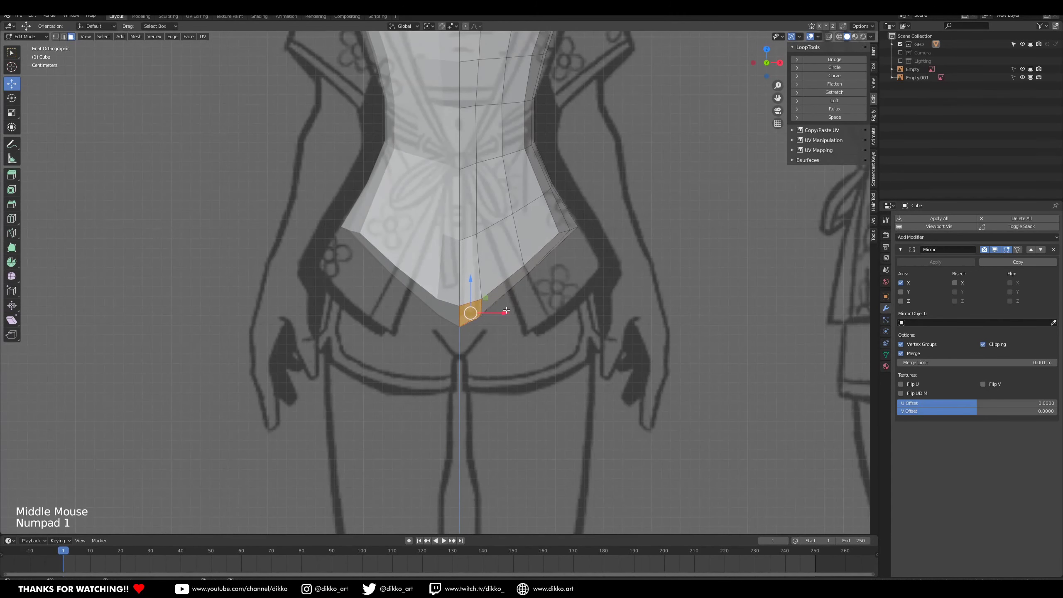
scroll(up, 3)
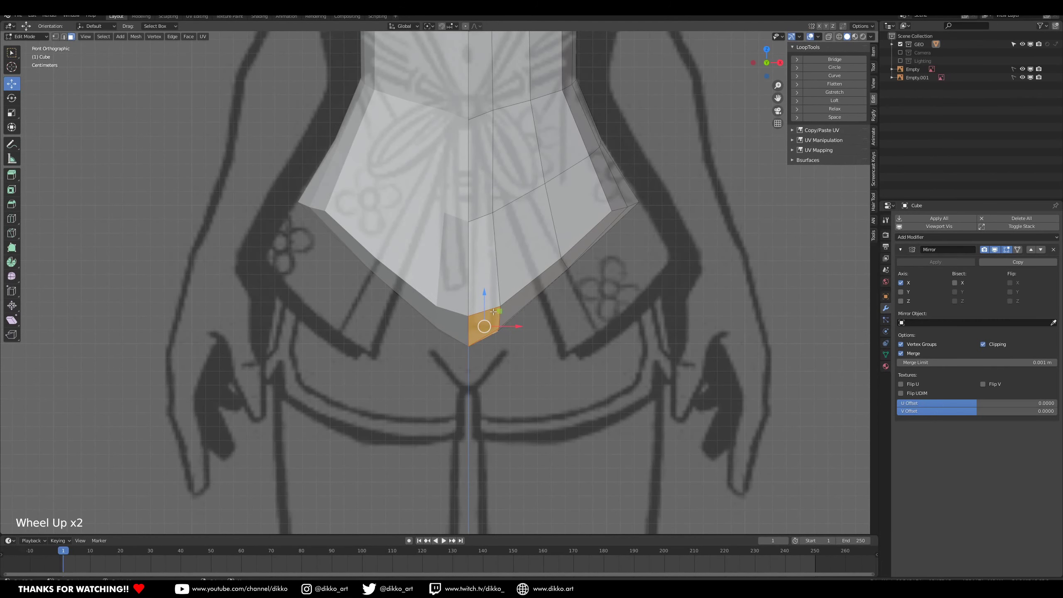
click(485, 289)
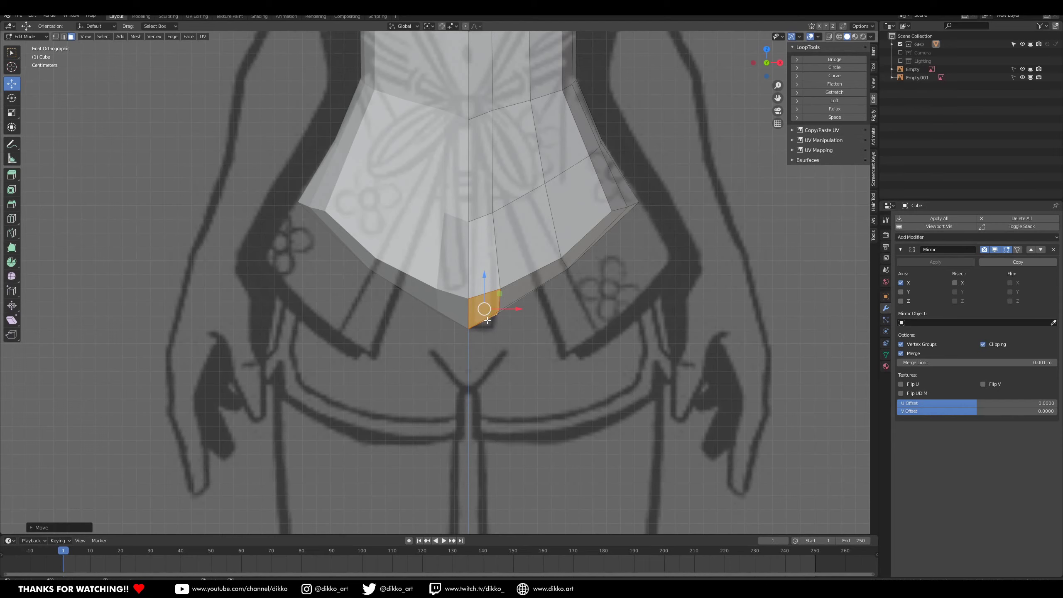
key(e)
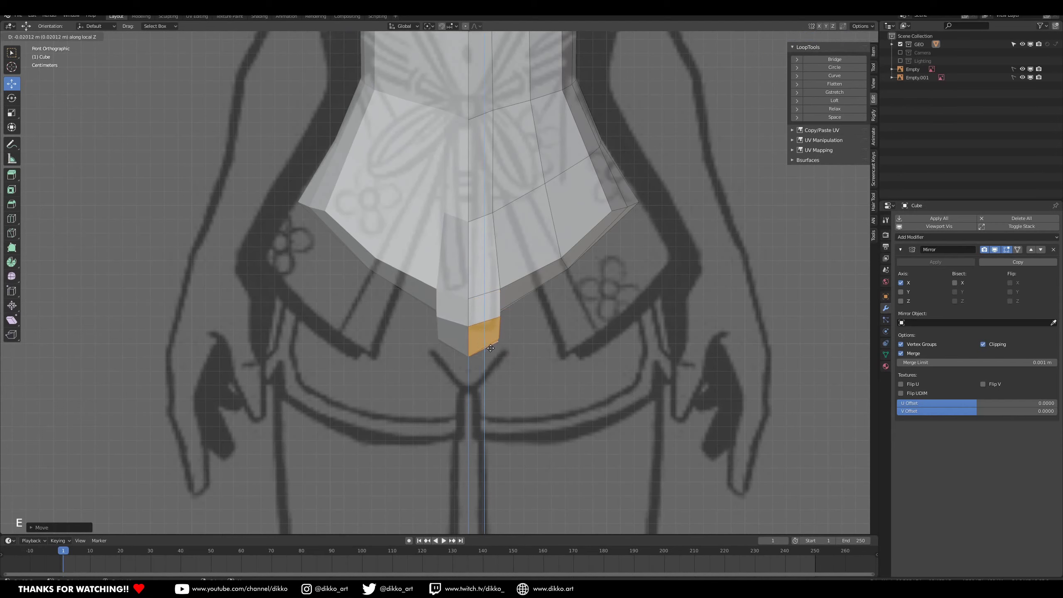
scroll(down, 3)
middle_click(487, 368)
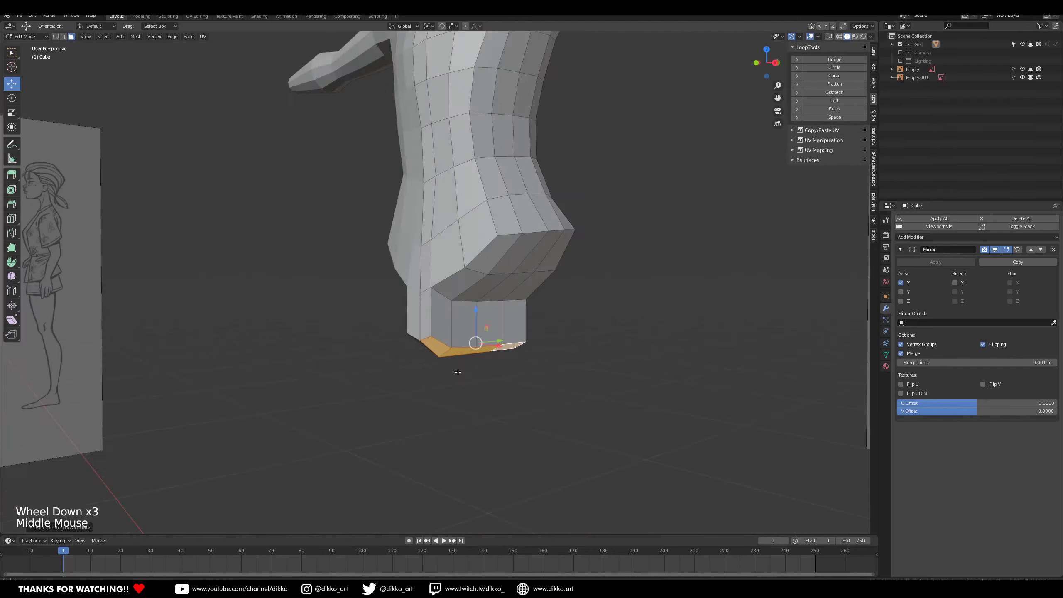
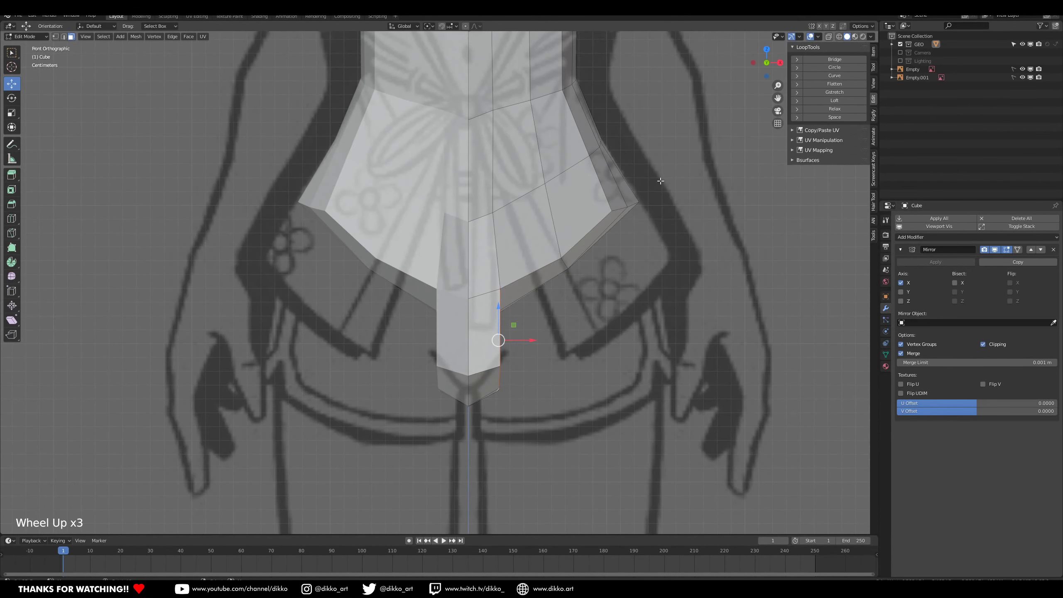
Select the lower hip edge loop around the torso and line it up in front view.
middle_click(554, 276)
right_click(535, 323)
right_click(583, 334)
right_click(591, 283)
right_click(520, 284)
right_click(450, 266)
right_click(406, 251)
right_click(429, 199)
right_click(474, 194)
right_click(555, 180)
right_click(581, 177)
right_click(569, 183)
right_click(598, 189)
middle_click(542, 228)
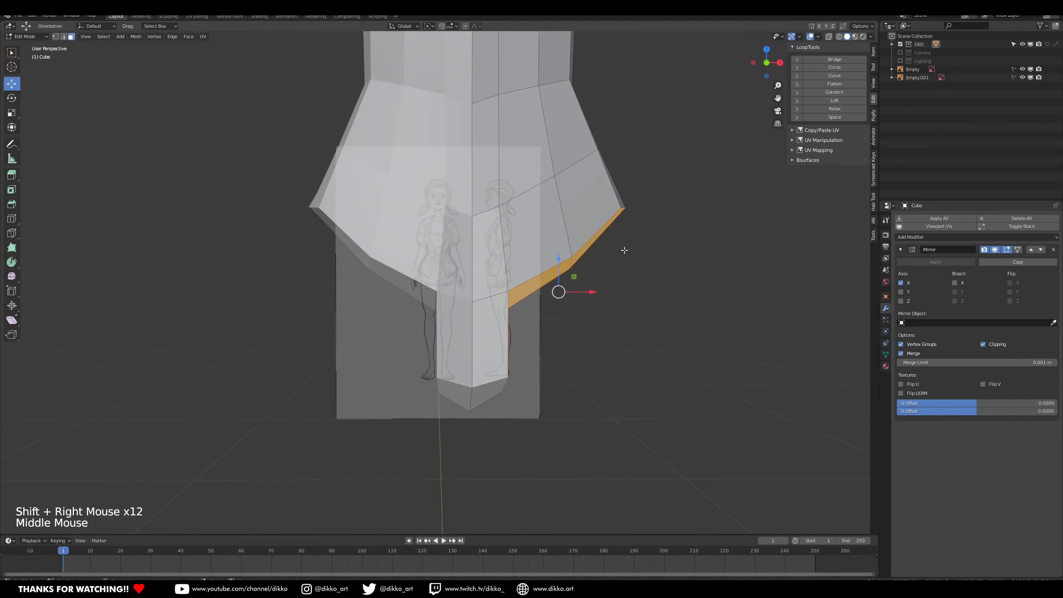
key(KP_1)
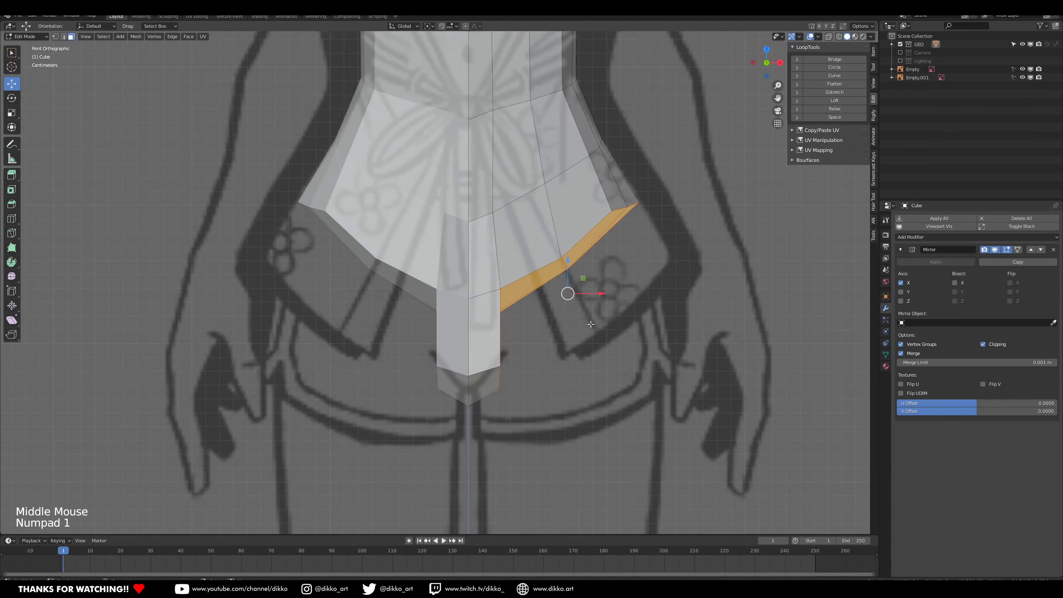
middle_click(504, 304)
middle_click(523, 358)
Extrude the hip edge downward and pull it into the buttock shape with proportional falloff, undoing a bad scale.
key(KP_1)
key(e)
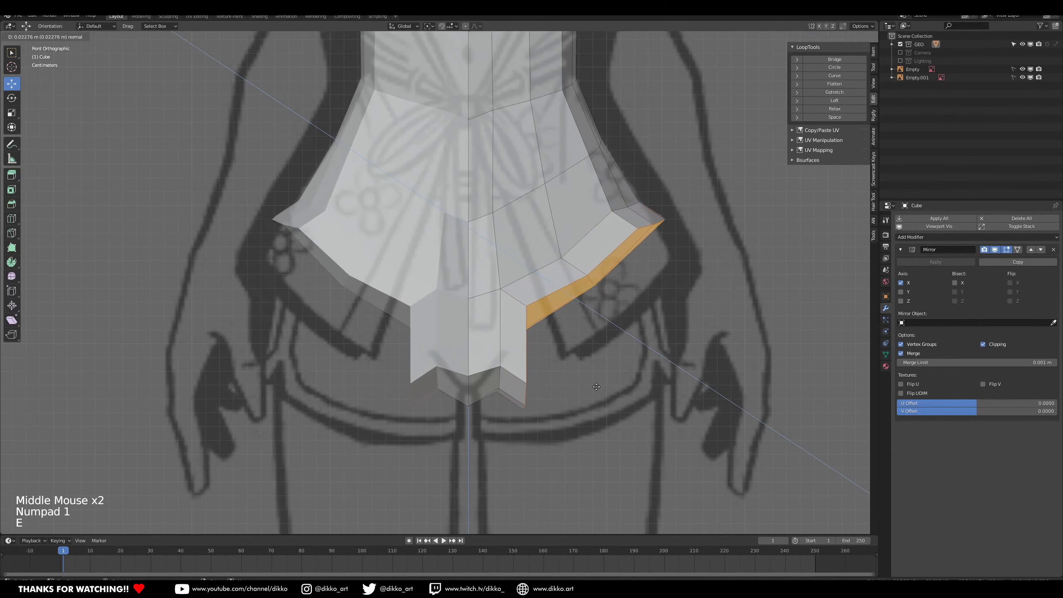
key(n)
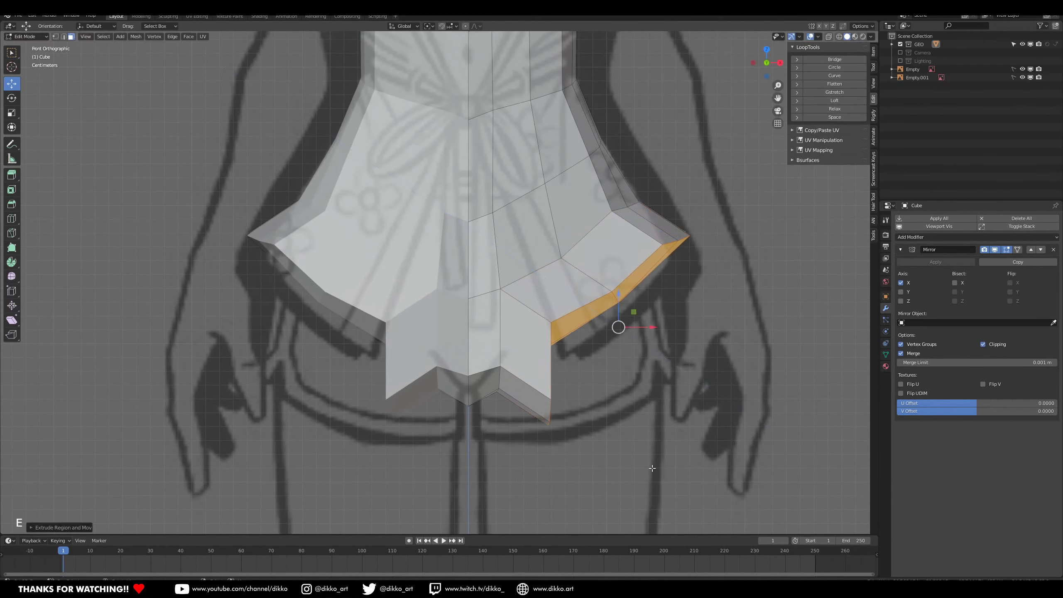
key(s)
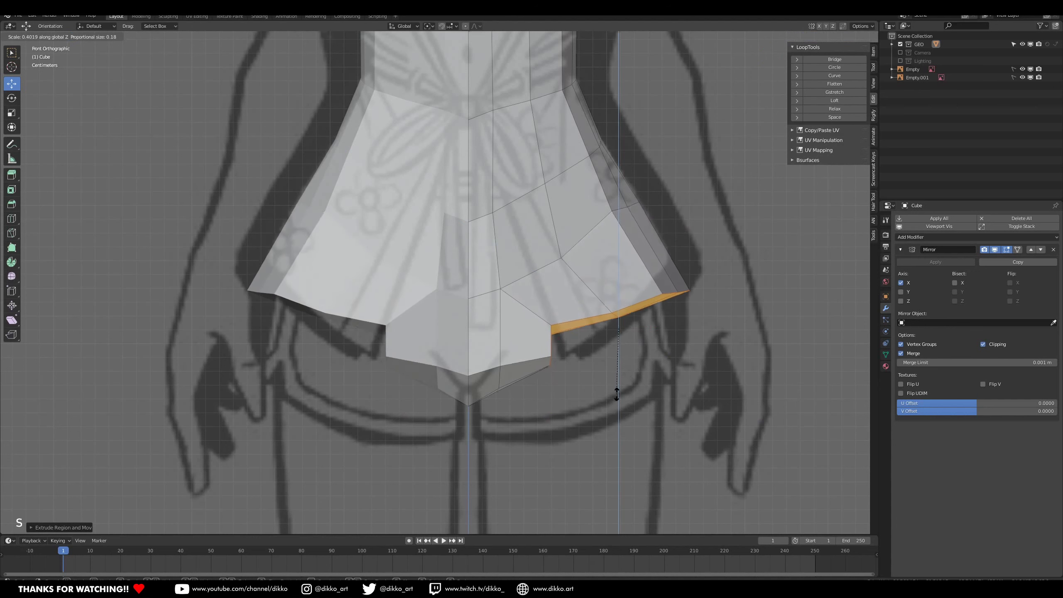
key(ctrl+z)
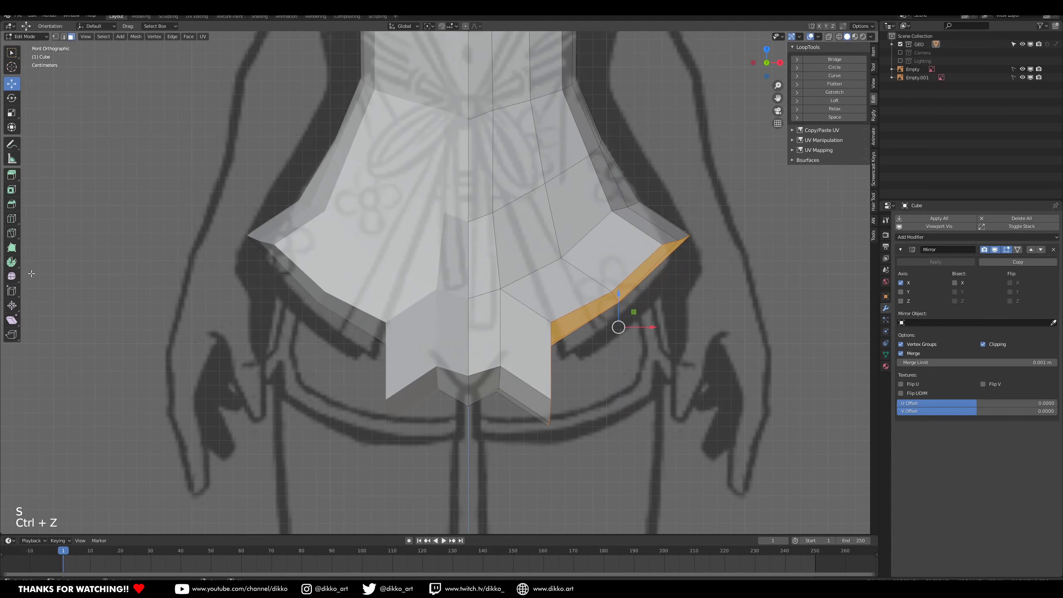
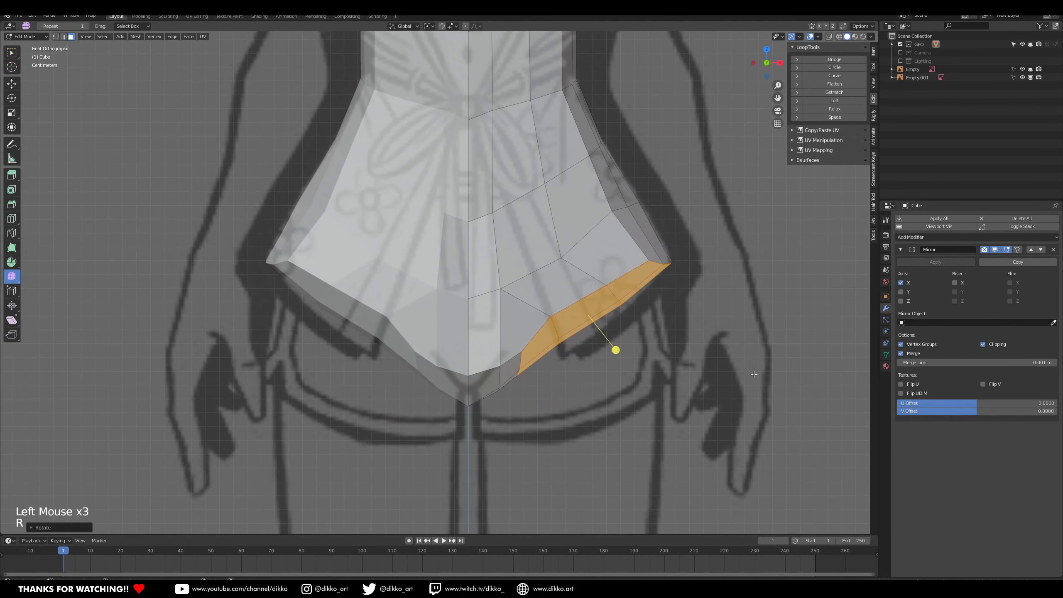
key(g)
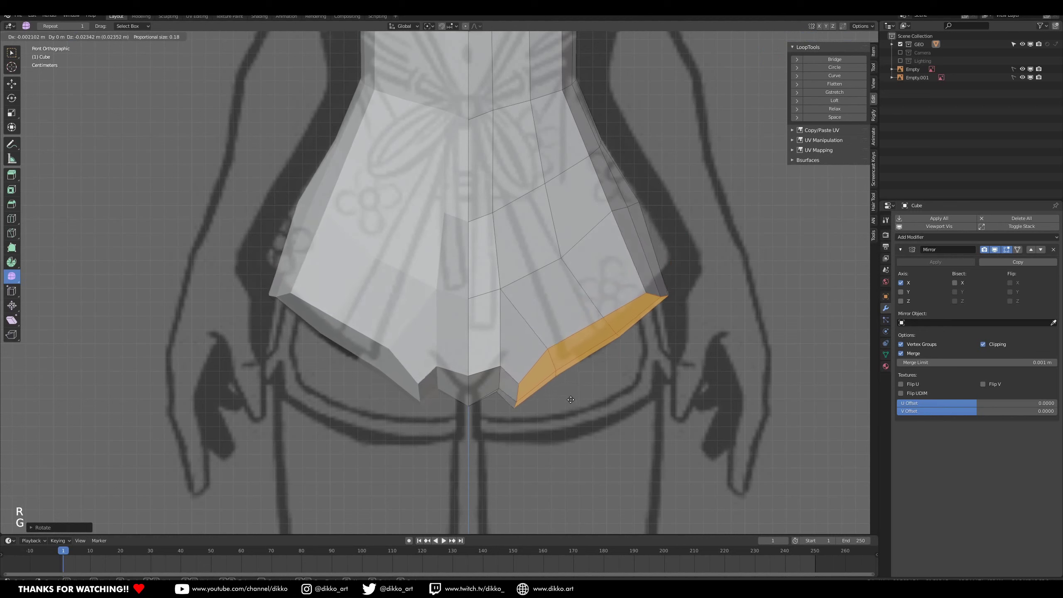
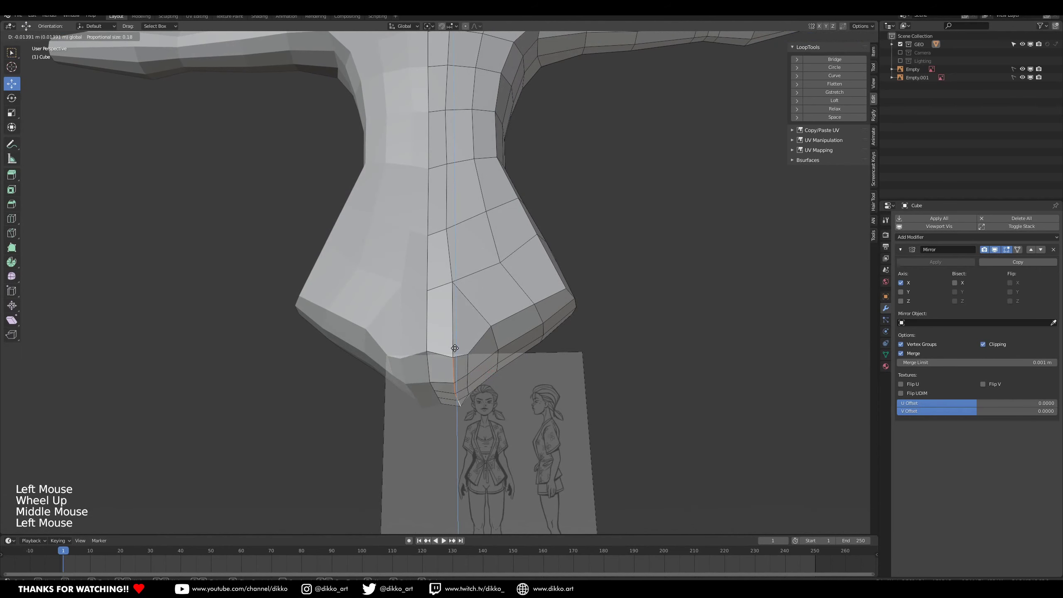
Select the stray vertices under the hips around the crotch corner while orbiting beneath the body.
middle_click(447, 359)
right_click(428, 332)
middle_click(458, 355)
right_click(436, 350)
right_click(436, 372)
right_click(436, 414)
middle_click(454, 384)
click(434, 353)
scroll(down, 3)
middle_click(490, 348)
middle_click(488, 300)
scroll(up, 3)
middle_click(466, 302)
middle_click(491, 306)
middle_click(522, 311)
middle_click(506, 359)
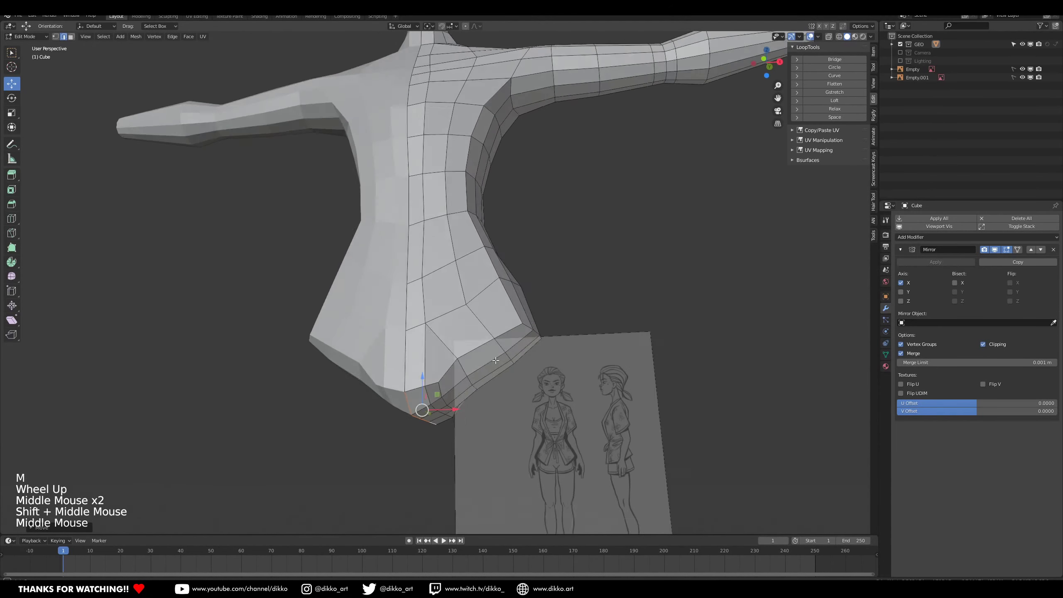
Pick the remaining hip vertex and inspect the leg opening from below and around.
middle_click(512, 399)
scroll(down, 3)
middle_click(510, 393)
middle_click(452, 370)
scroll(up, 3)
middle_click(489, 373)
right_click(405, 364)
middle_click(427, 385)
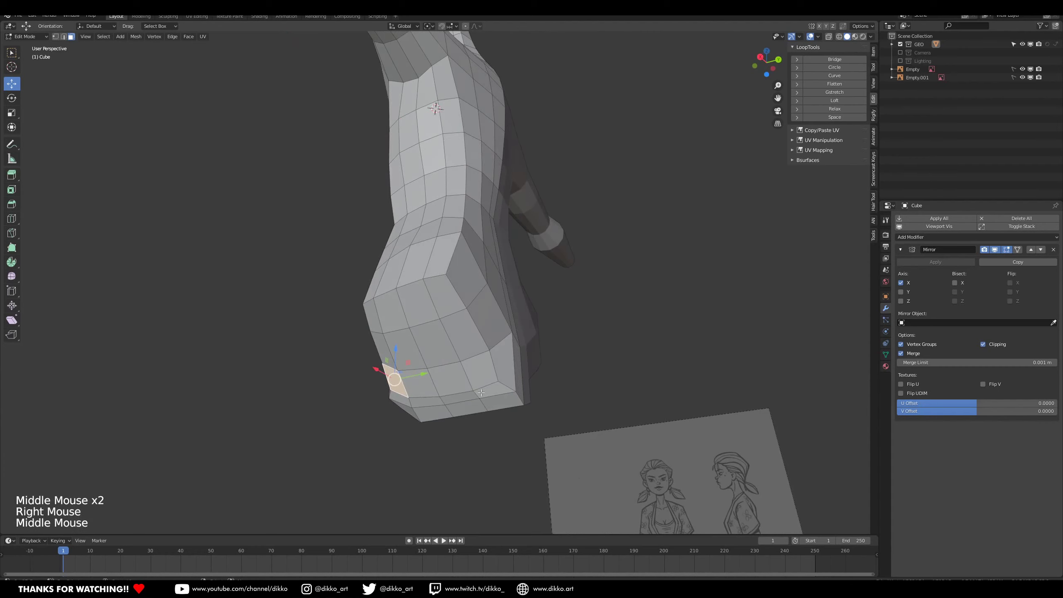
middle_click(386, 386)
middle_click(531, 383)
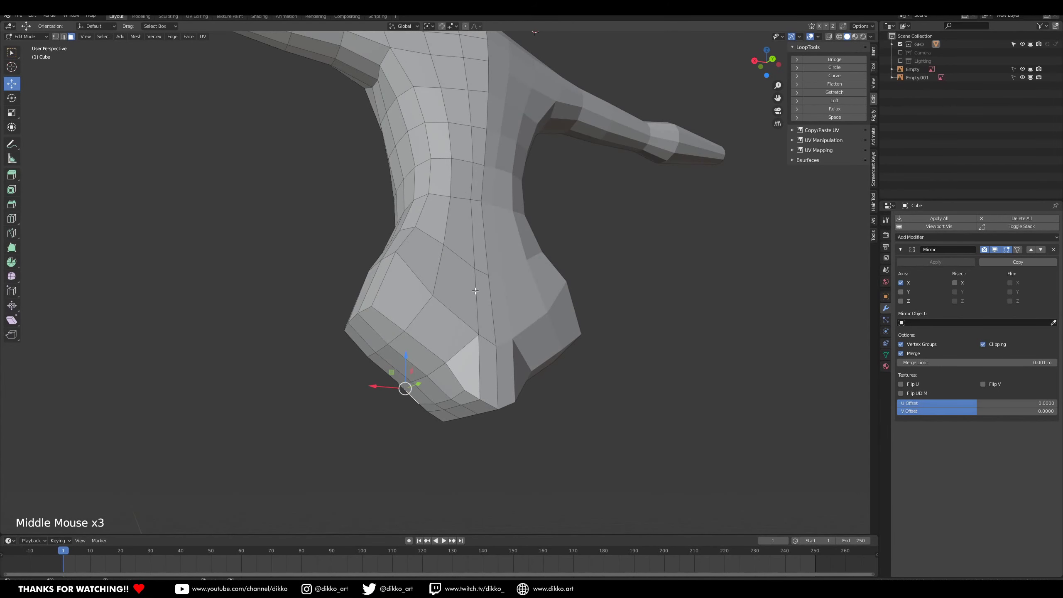
middle_click(436, 315)
middle_click(418, 355)
middle_click(413, 273)
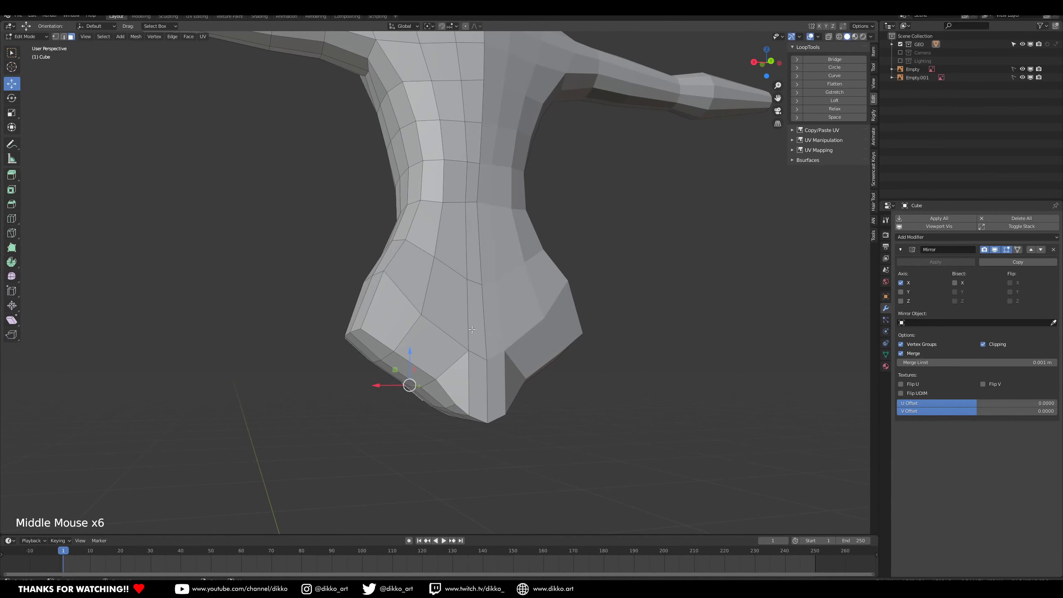
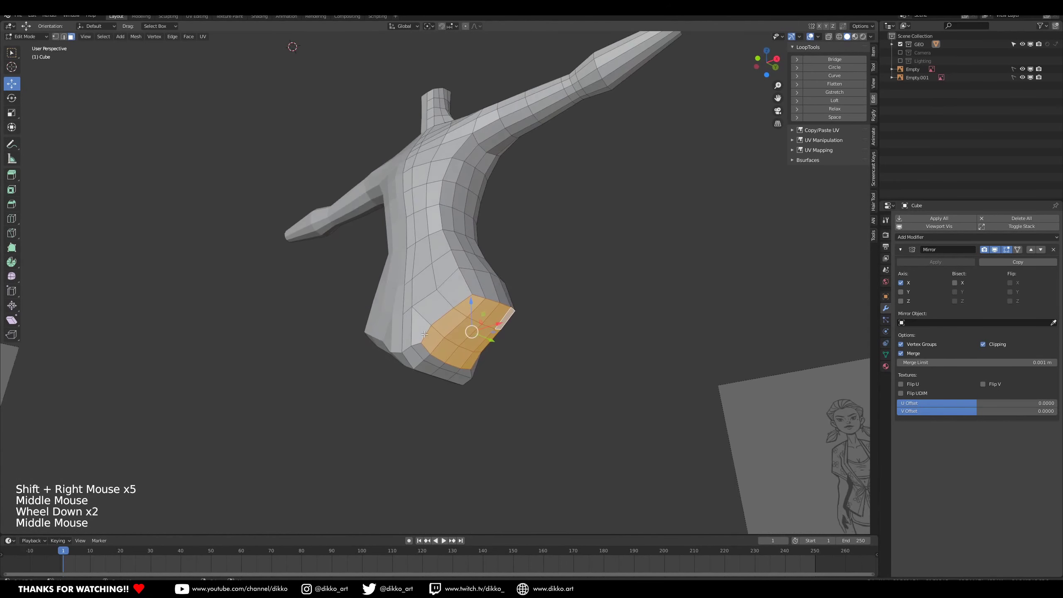
Extrude the leg opening down to knee height, scaling, moving and rotating its end ring to fit front and side sketches.
key(KP_1)
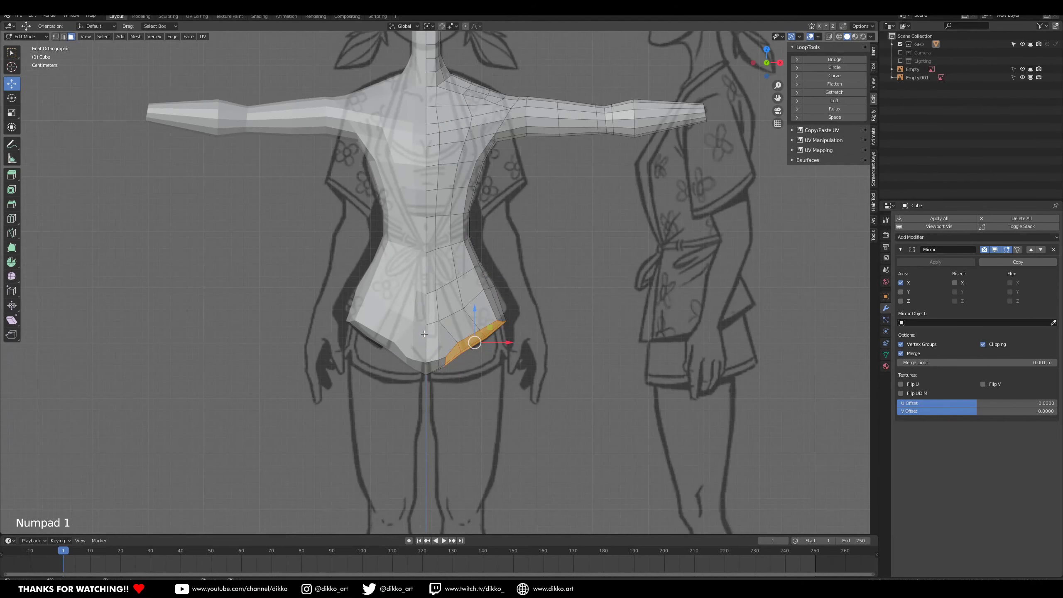
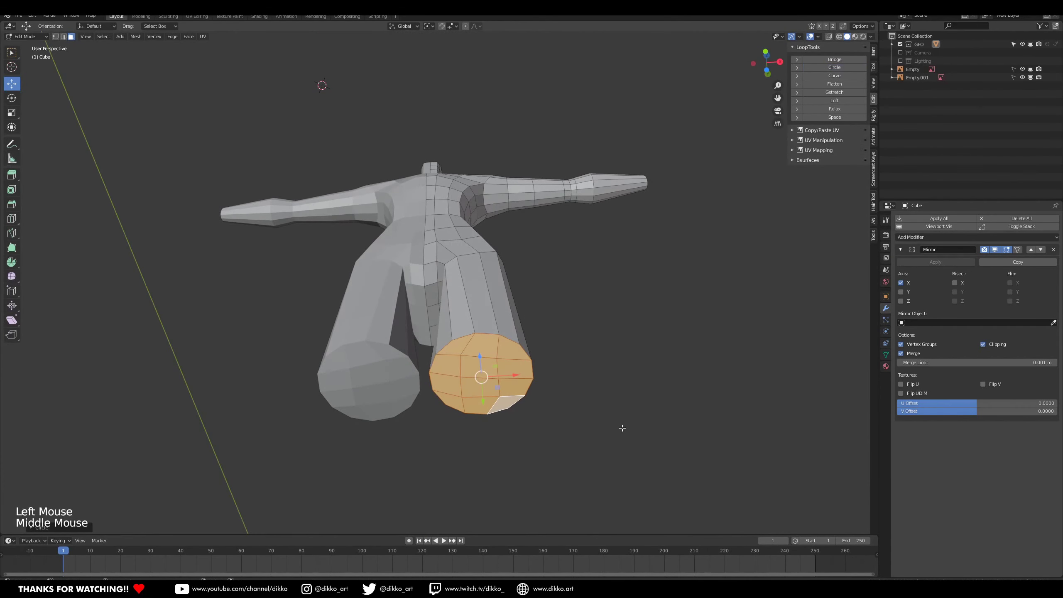
key(s)
key(KP_1)
key(g)
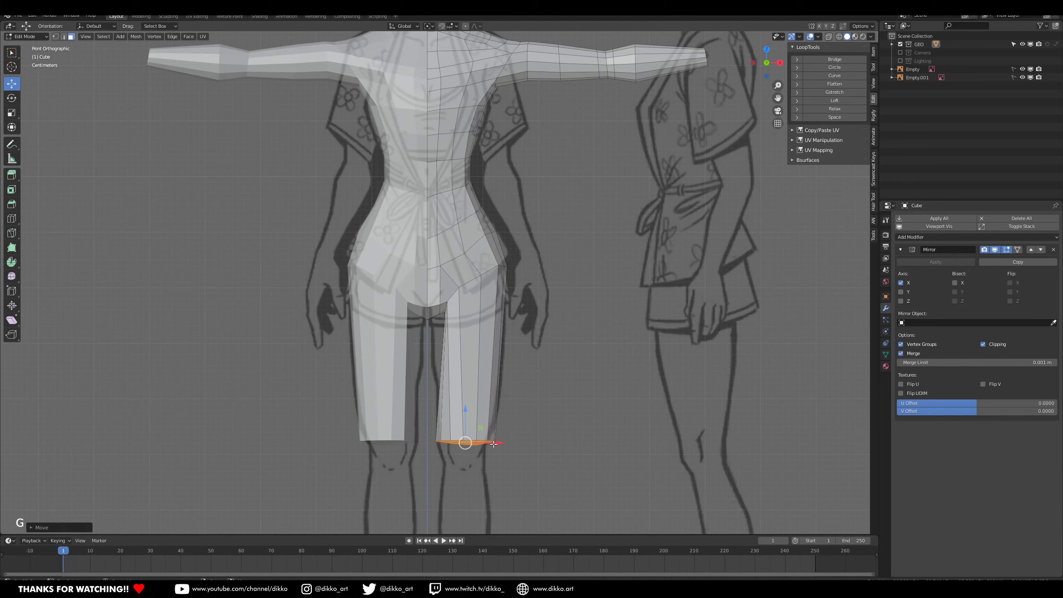
key(g)
key(s)
key(g)
key(KP_1)
key(KP_3)
key(r)
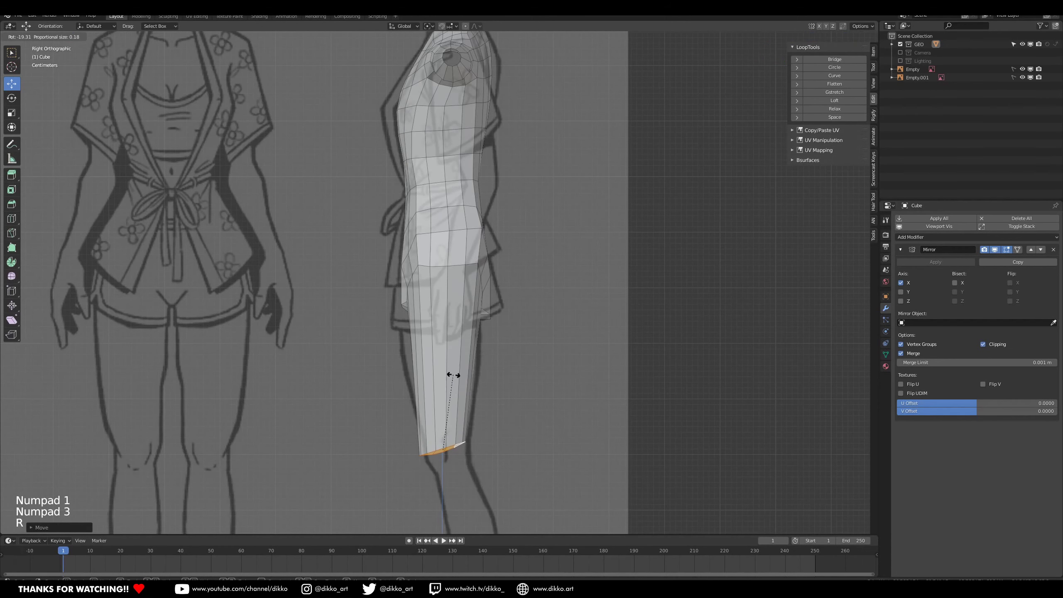
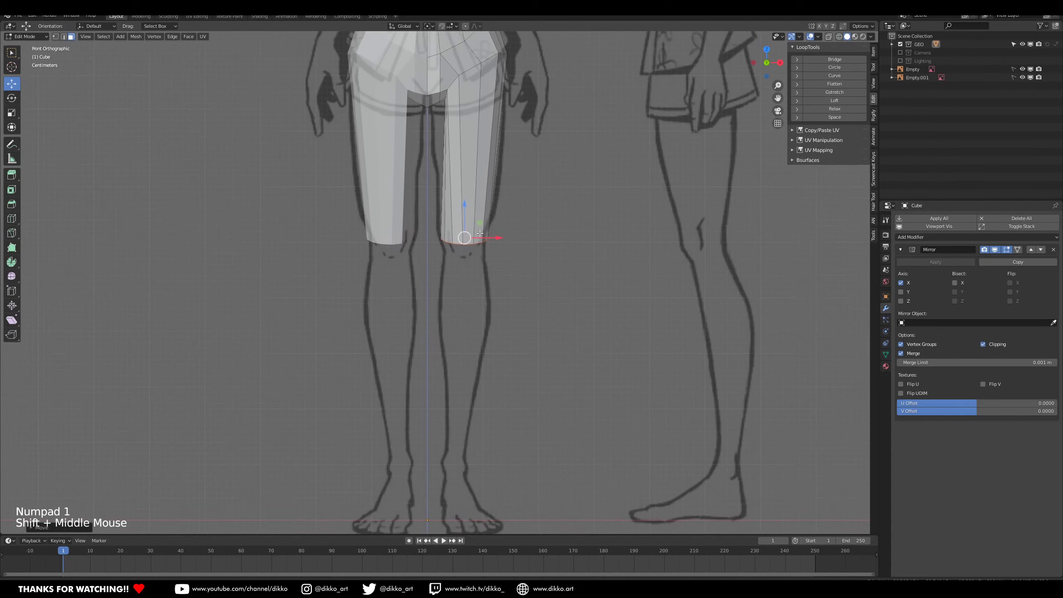
Extrude the knee ring down to the ankle and scale it to taper the shin over the front sketch.
key(e)
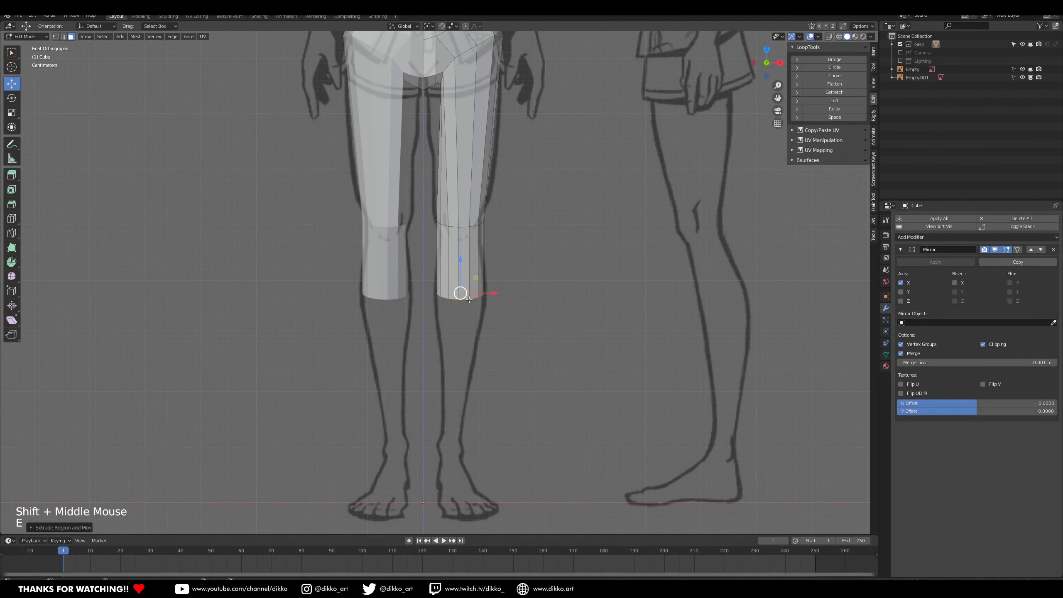
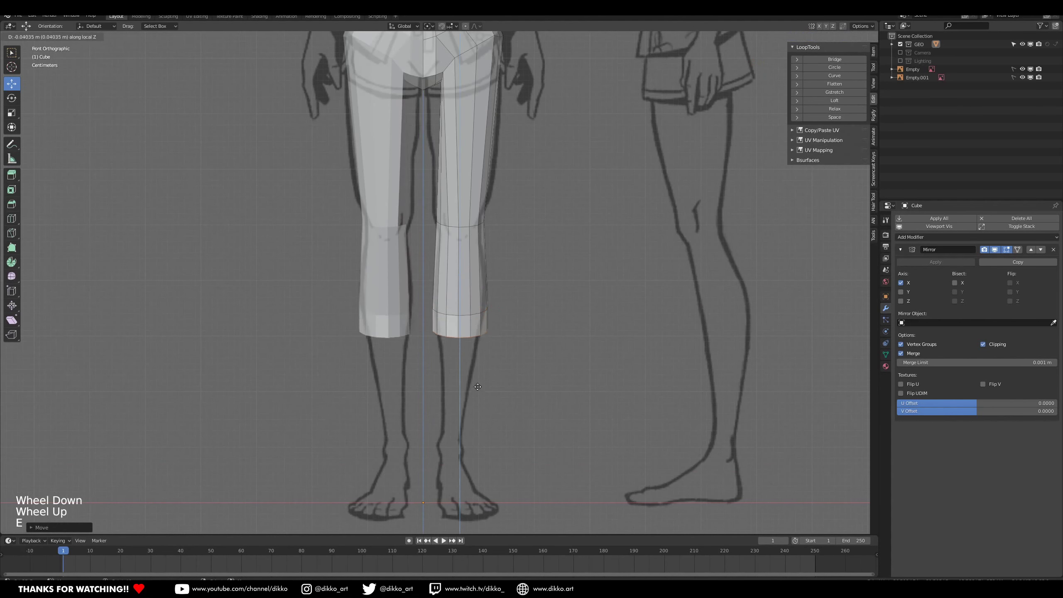
key(s)
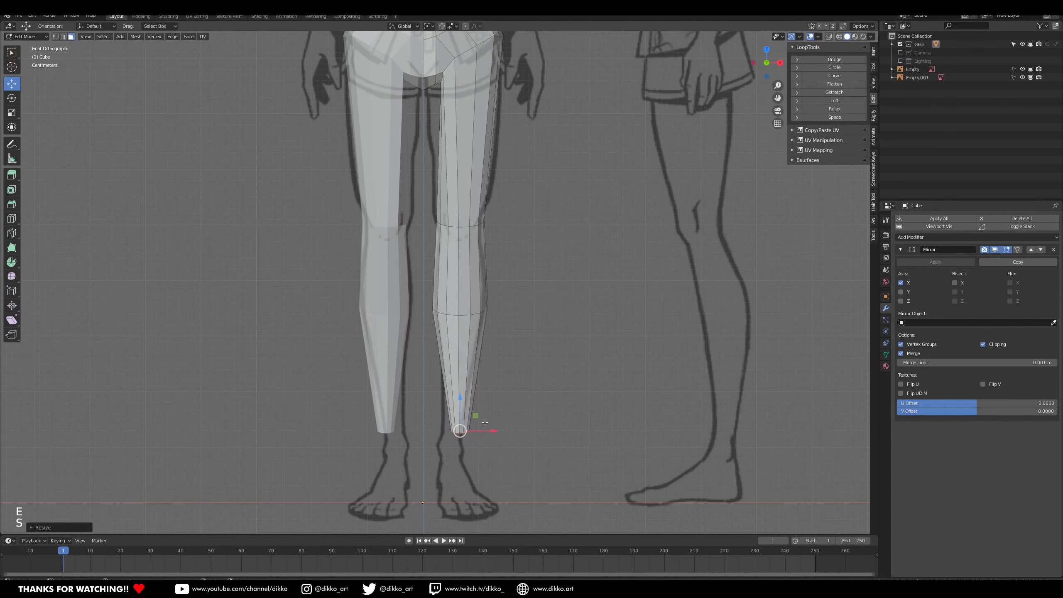
click(497, 428)
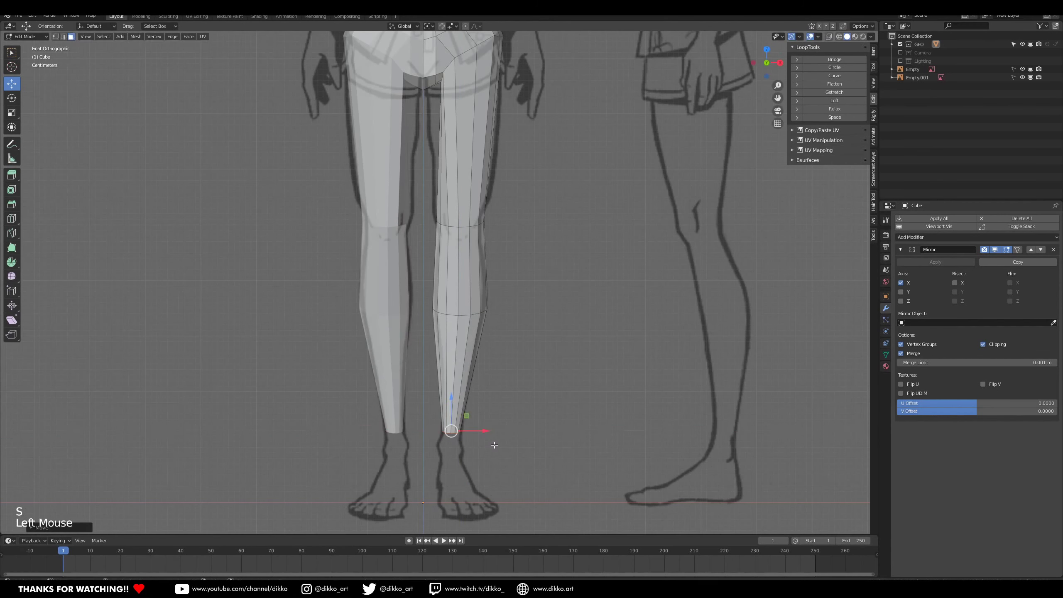
key(g)
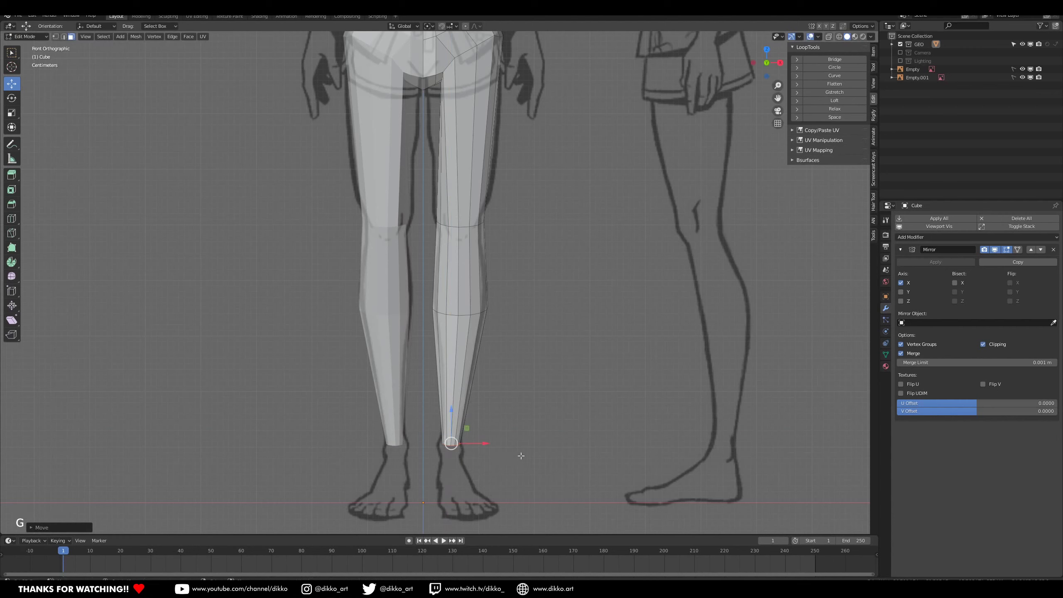
click(457, 406)
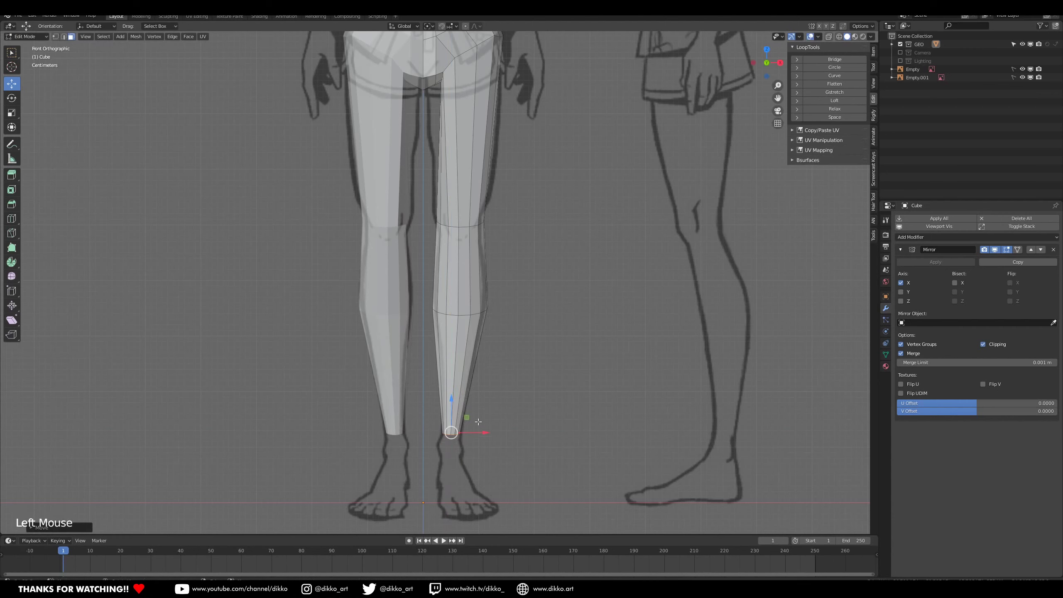
key(s)
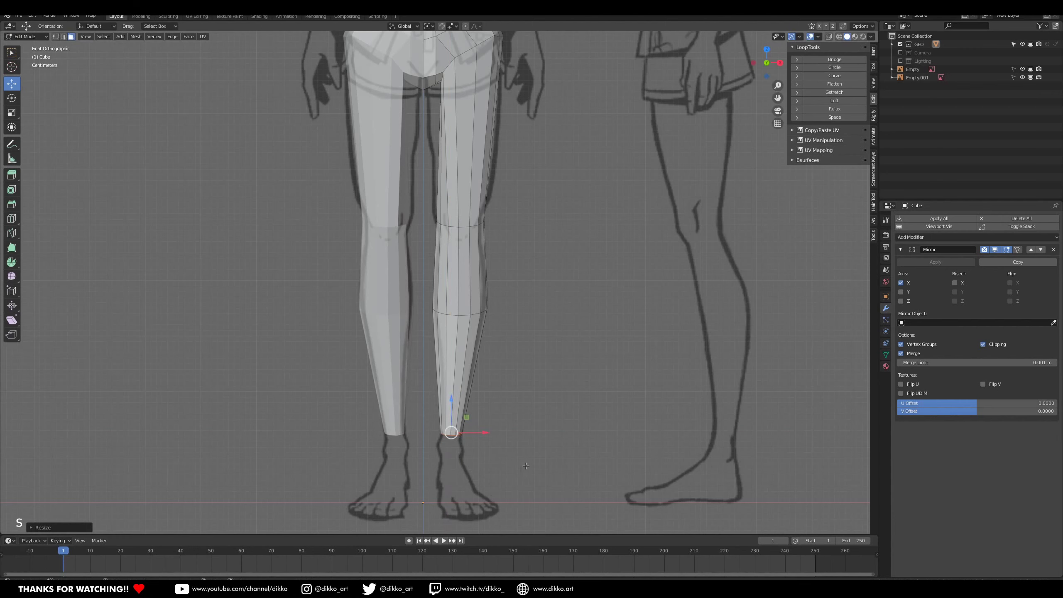
Fine-tune the ankle ring's position, scale and rotation, then check the leg in side view.
key(e)
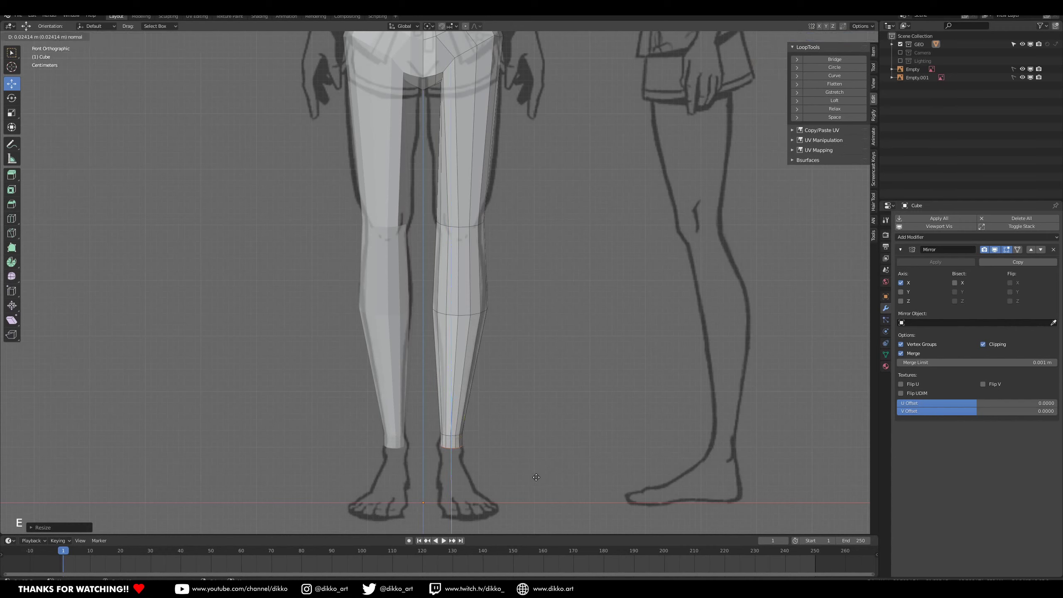
key(s)
key(r)
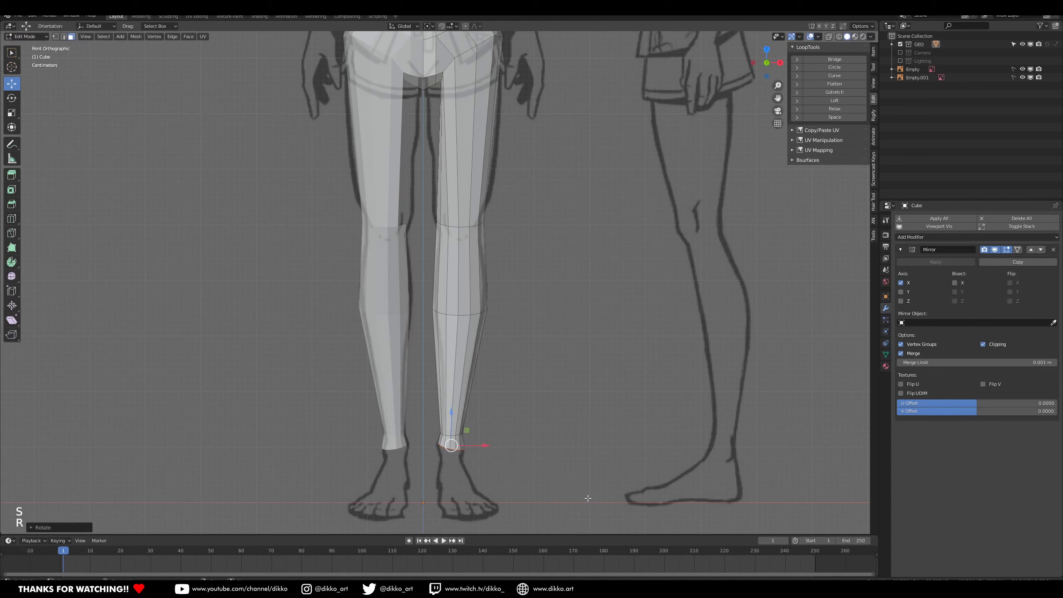
key(e)
key(s)
key(r)
key(g)
scroll(down, 3)
key(KP_1)
key(KP_3)
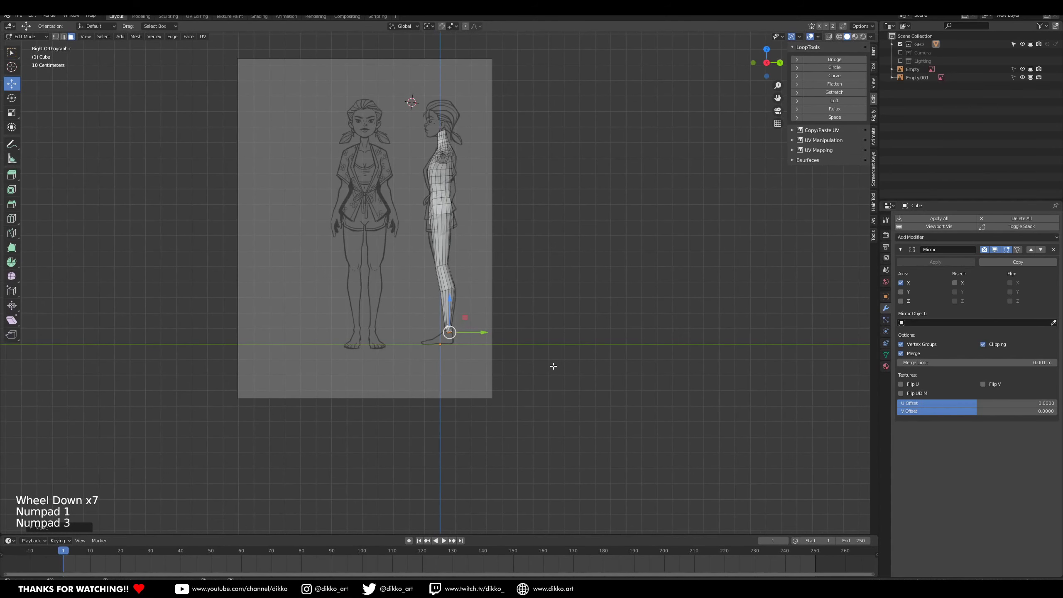
Select the ankle ring in side view and reshape it with proportional editing to match the reference profile.
scroll(up, 3)
middle_click(551, 256)
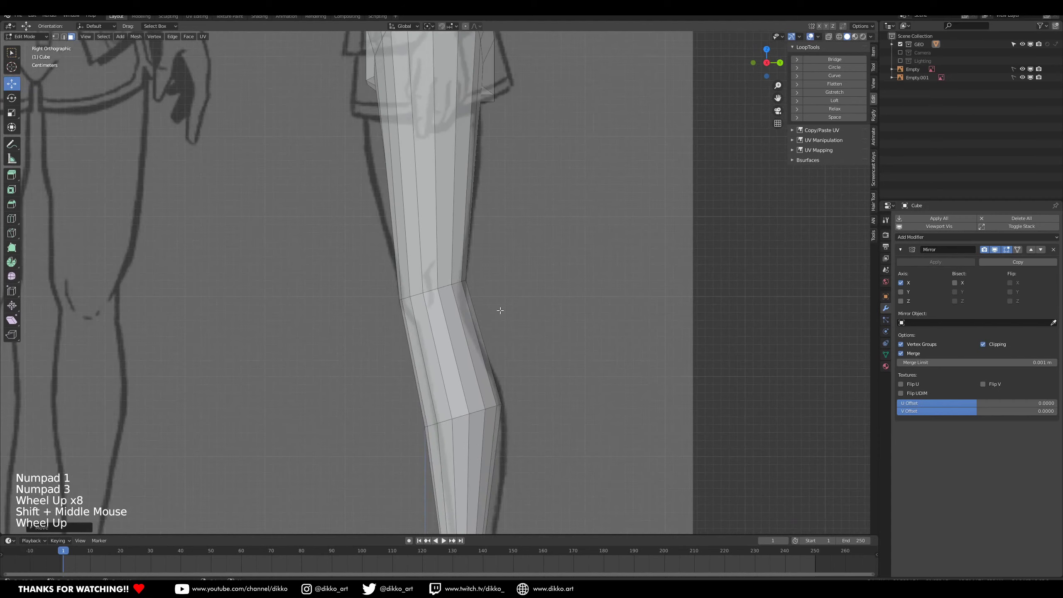
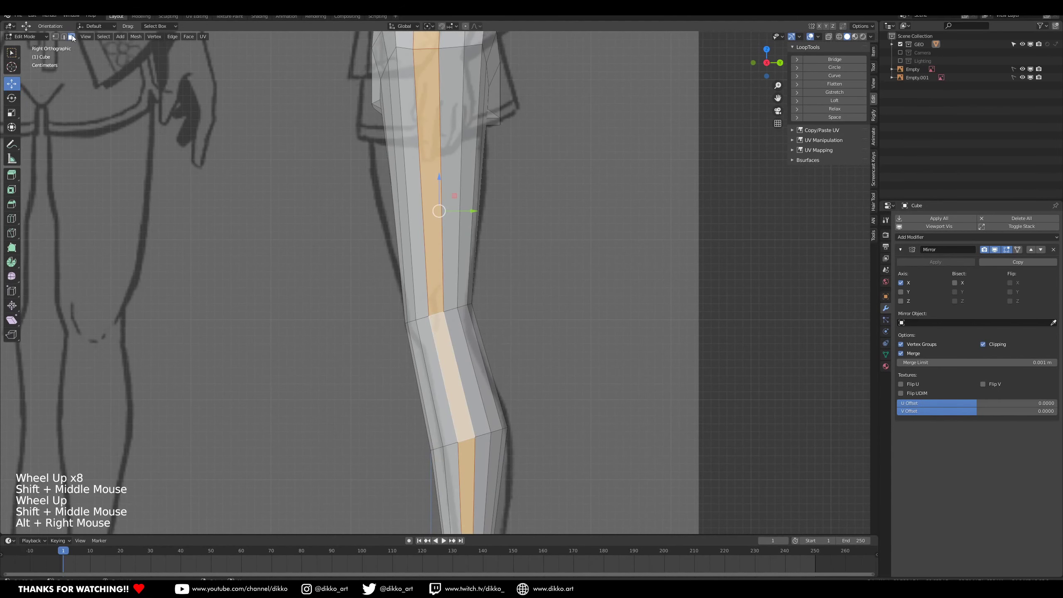
click(65, 40)
click(66, 39)
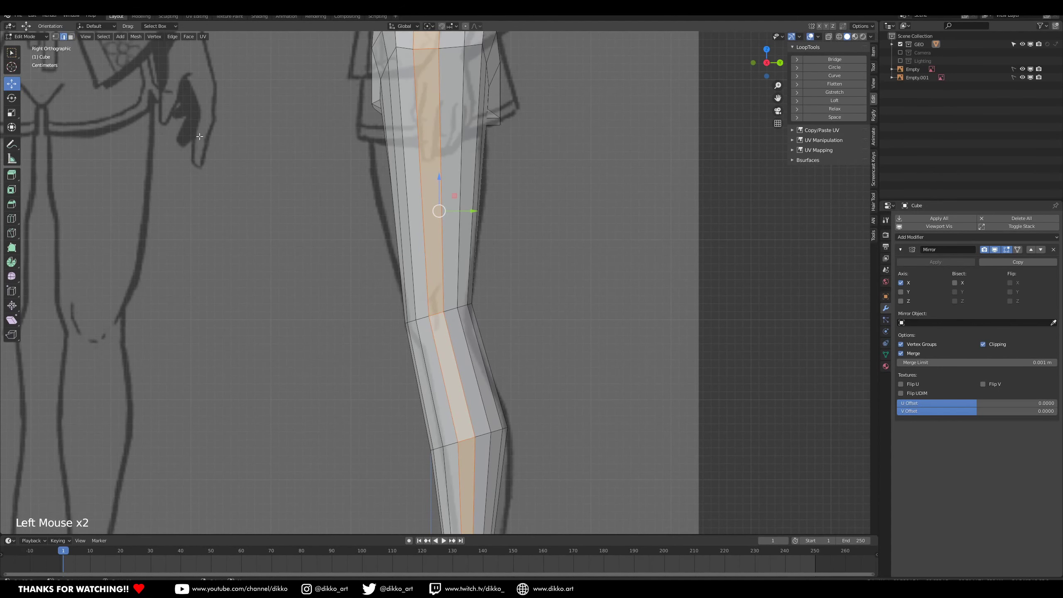
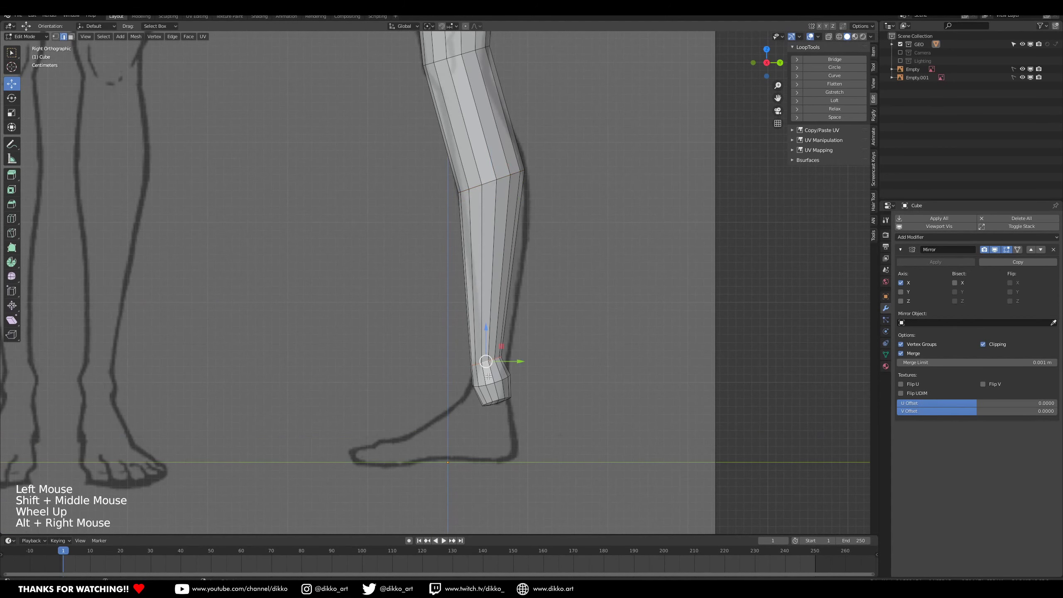
right_click(492, 381)
key(z)
key(z)
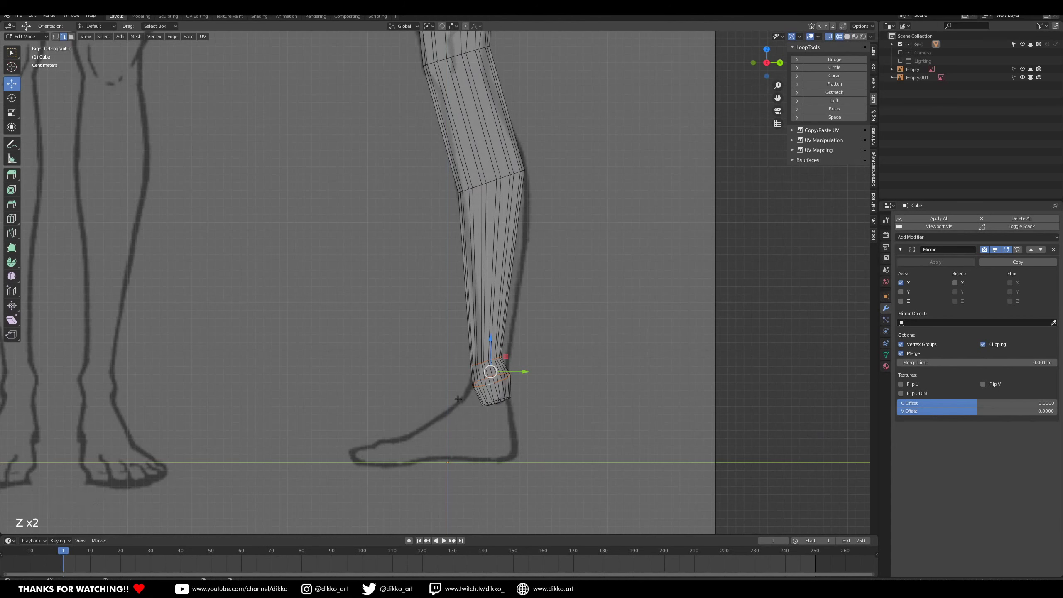
click(60, 37)
right_click(518, 419)
key(b)
key(r)
key(r)
key(b)
key(g)
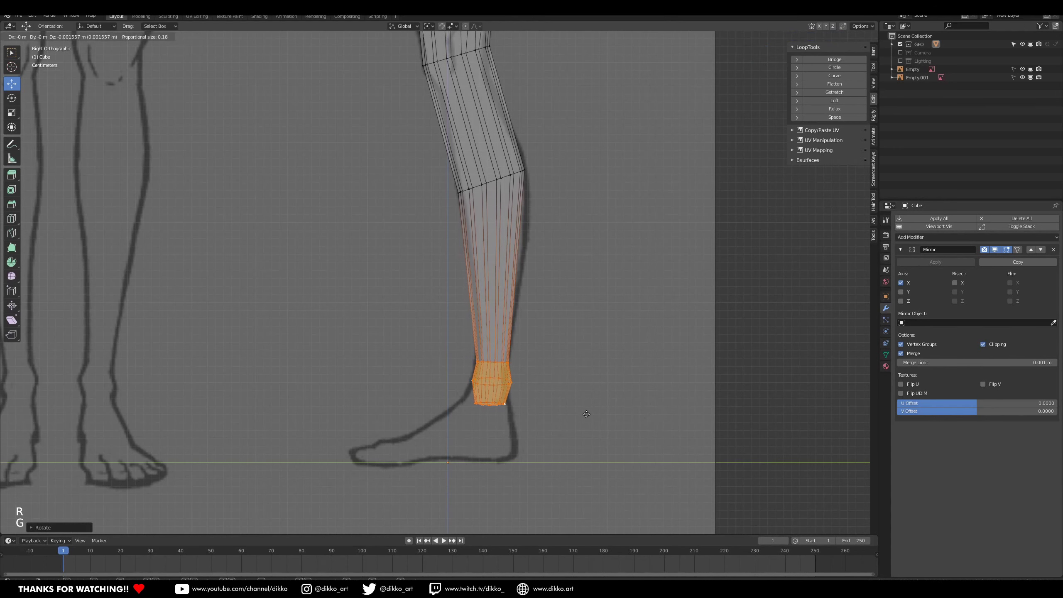
Push the knee ring and the ring above it to follow the side sketch of the leg.
scroll(down, 3)
scroll(up, 3)
middle_click(509, 260)
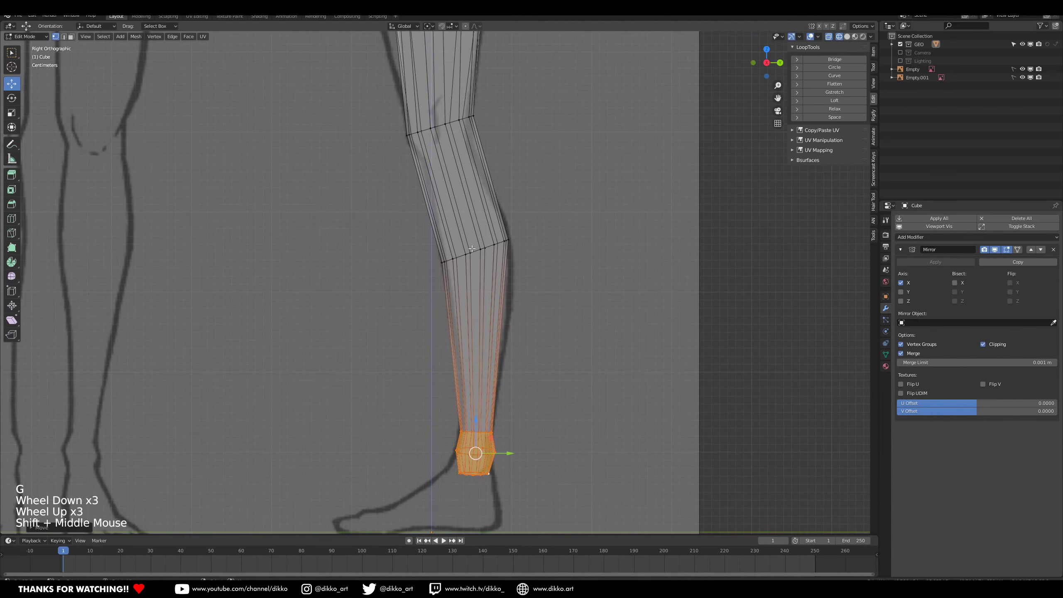
right_click(474, 247)
click(514, 250)
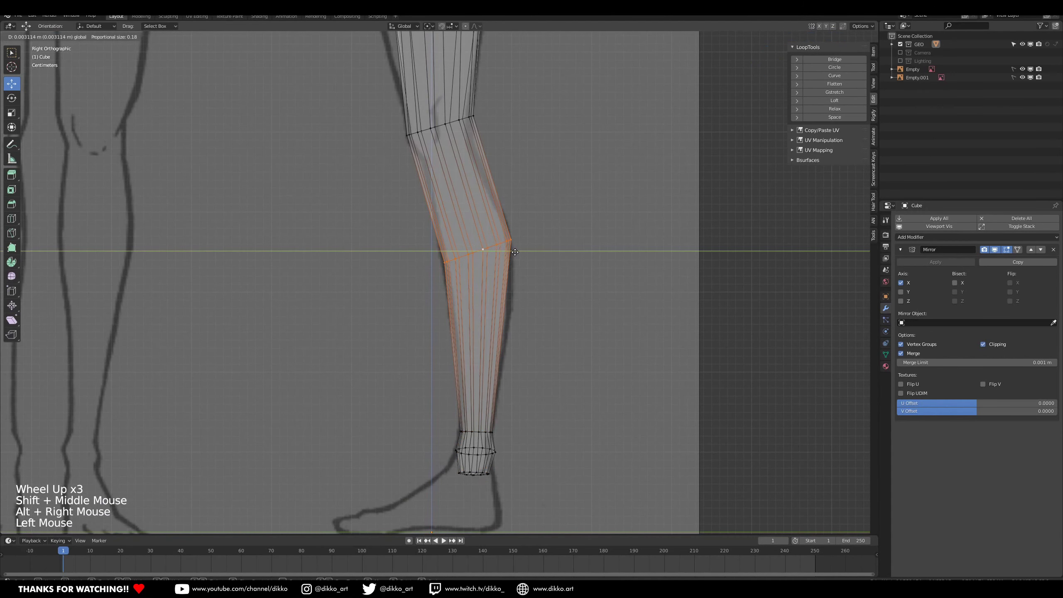
middle_click(495, 207)
right_click(440, 206)
key(s)
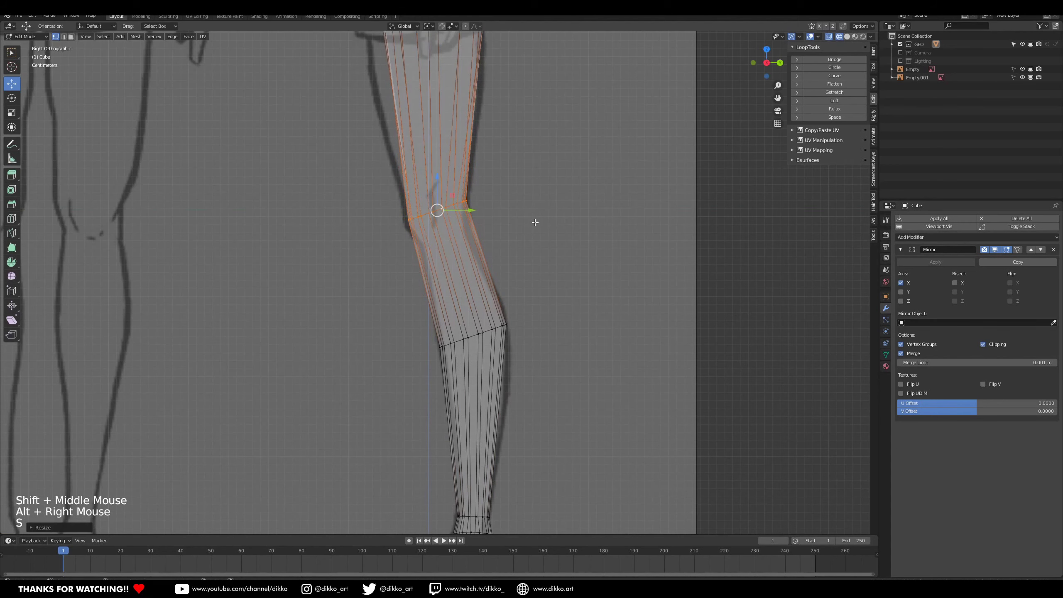
click(437, 179)
Add a mid-thigh loop and scale it along depth to fit the thigh outline in front and side views.
middle_click(465, 159)
key(ctrl+r)
key(s)
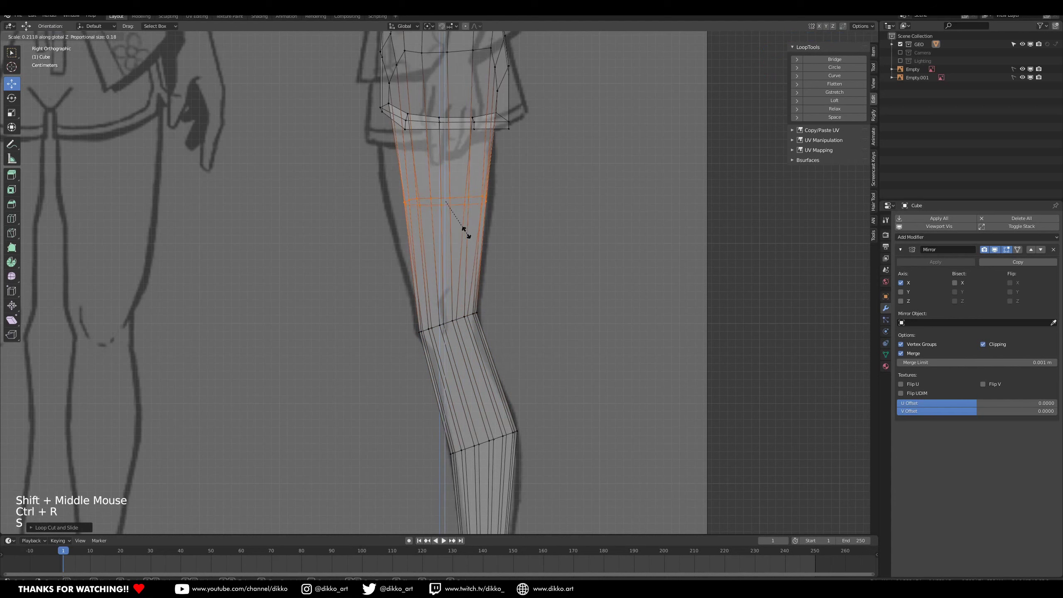
key(s)
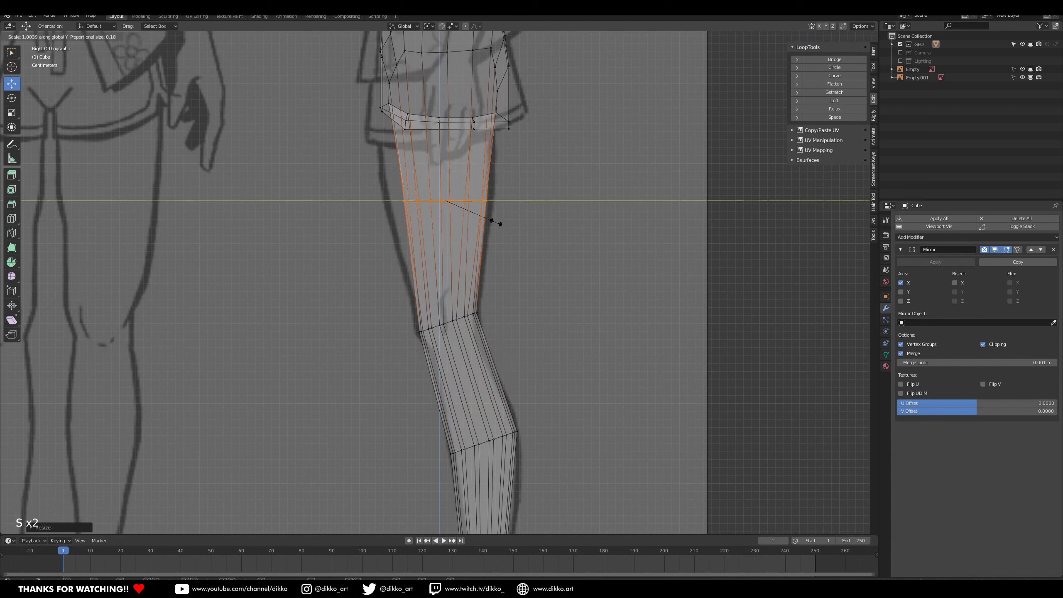
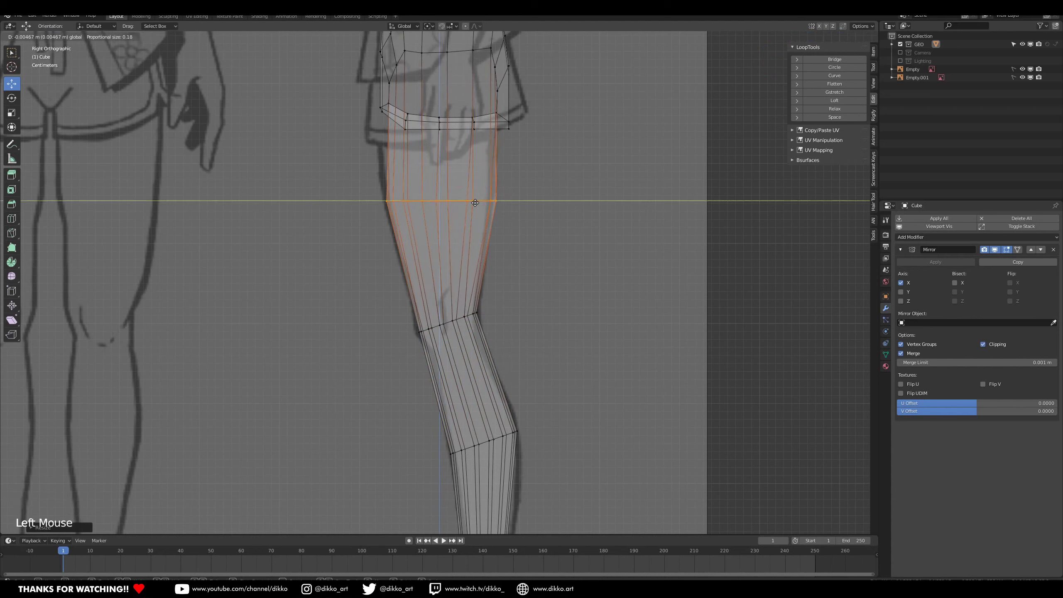
key(KP_1)
key(s)
Leave Edit Mode and orbit the full arms-and-legs block-out in perspective.
middle_click(516, 187)
scroll(down, 3)
key(Tab)
middle_click(473, 349)
scroll(down, 3)
key(z)
scroll(down, 3)
middle_click(413, 379)
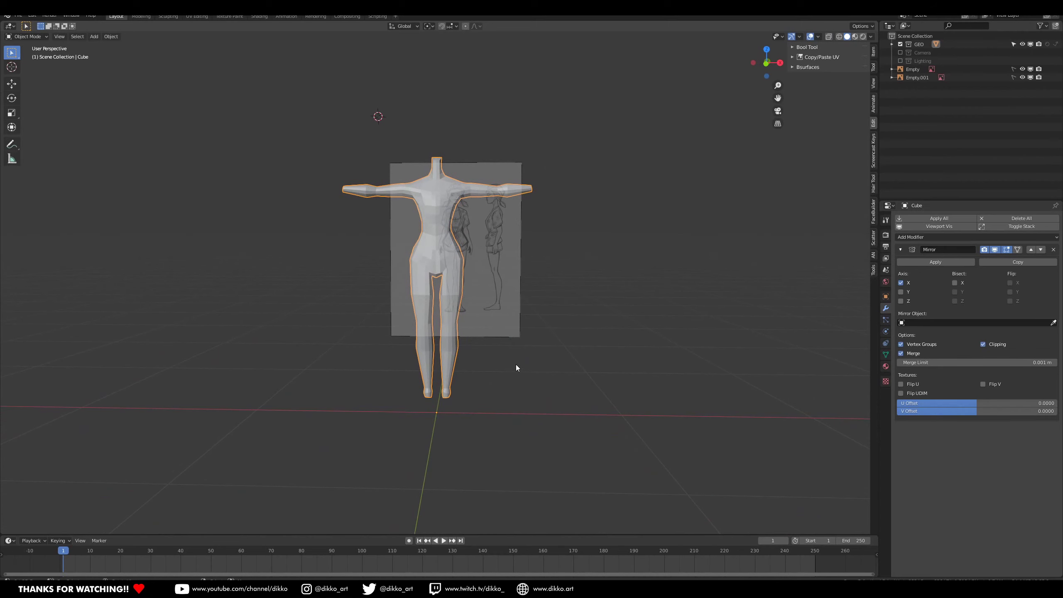
Orbit around the full mirrored body to review it before starting the foot.
scroll(down, 3)
middle_click(481, 386)
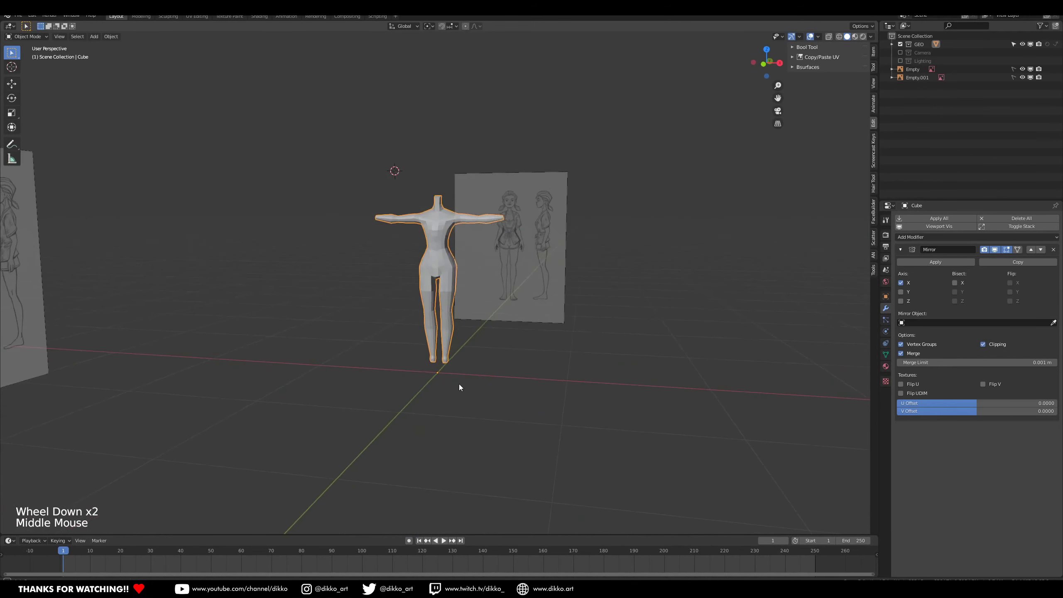
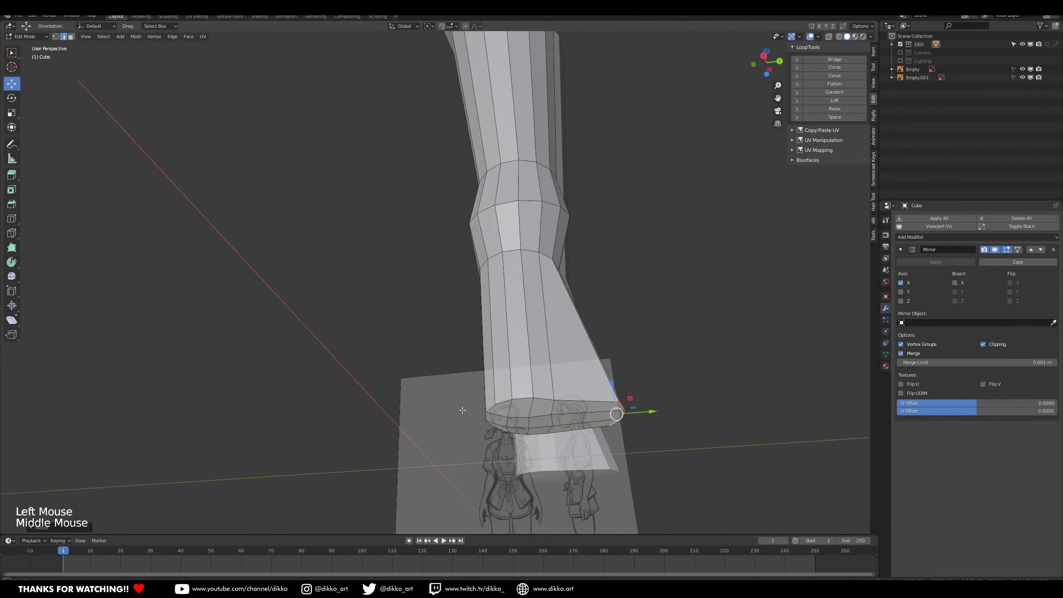
Inspect the legs and foot from underneath to judge the foot's shape.
middle_click(574, 225)
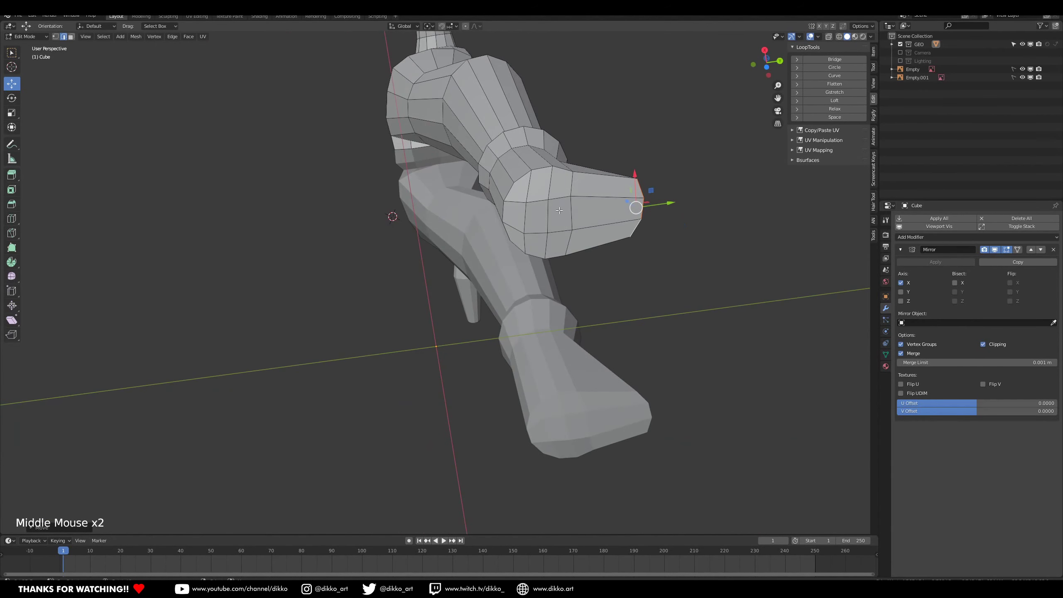
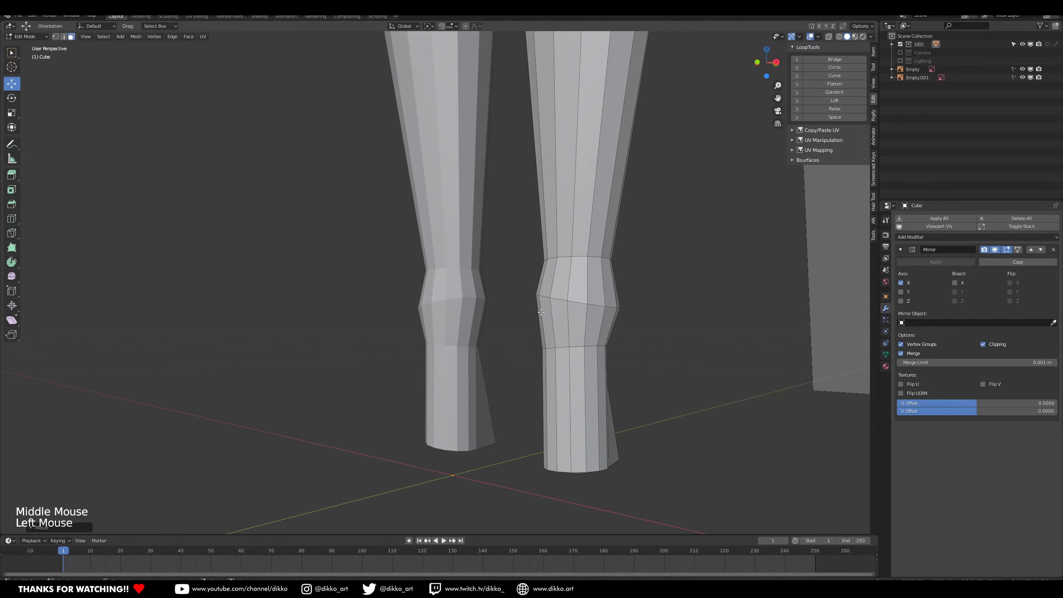
middle_click(598, 325)
middle_click(579, 289)
middle_click(462, 249)
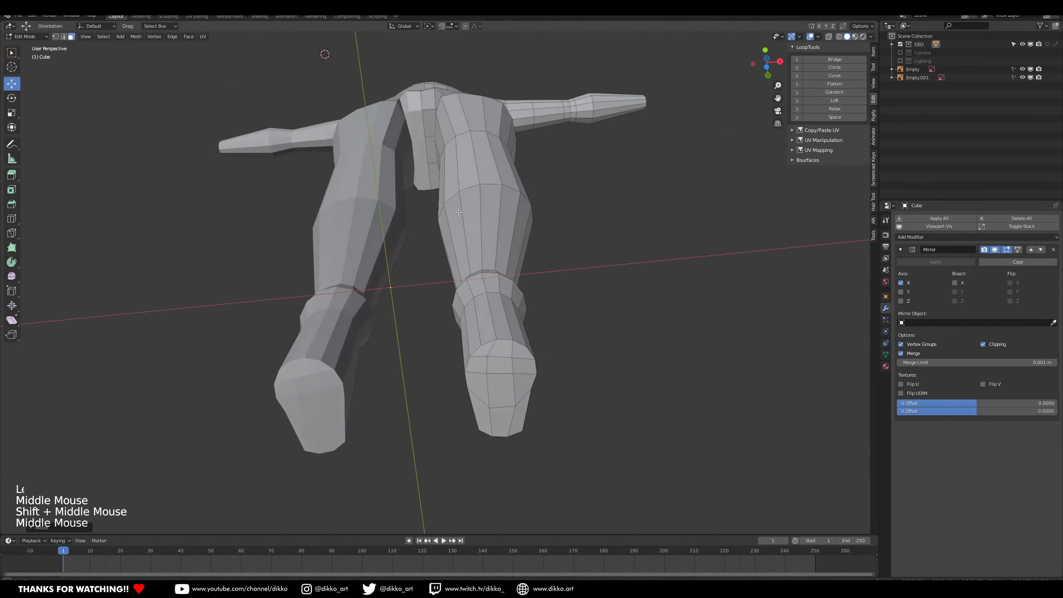
scroll(up, 3)
Select the row of faces on top of the foot and compare them with the front reference.
right_click(483, 344)
right_click(500, 342)
right_click(520, 343)
right_click(543, 345)
middle_click(563, 359)
right_click(552, 335)
middle_click(508, 355)
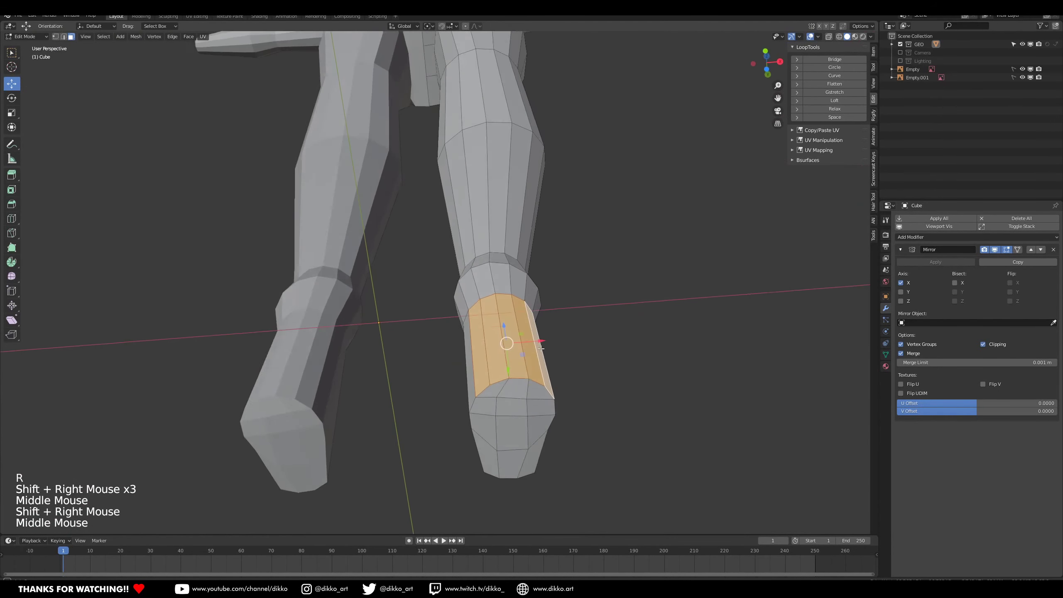
scroll(up, 3)
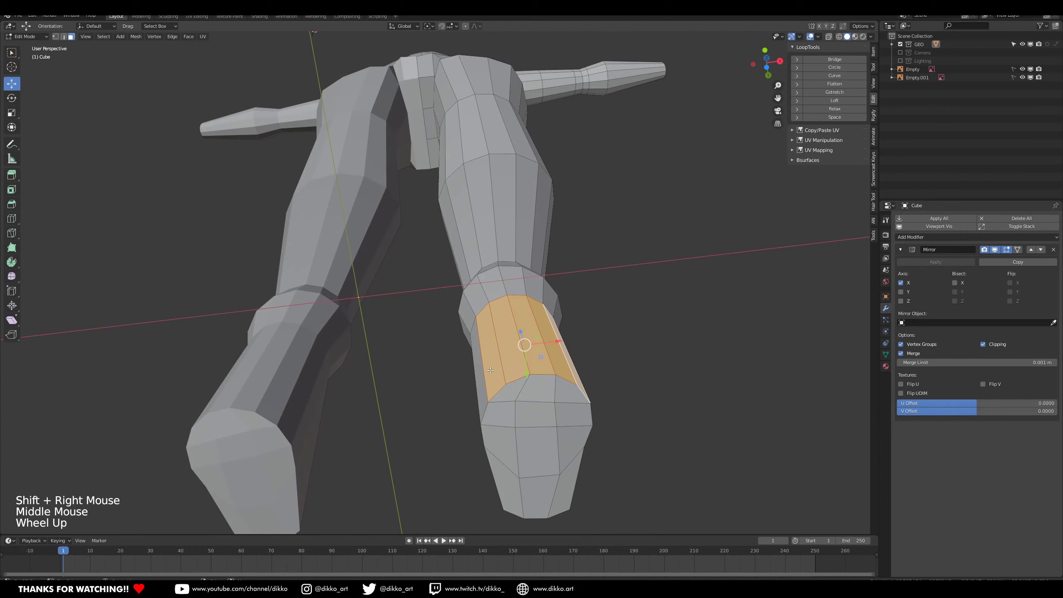
middle_click(495, 362)
middle_click(484, 415)
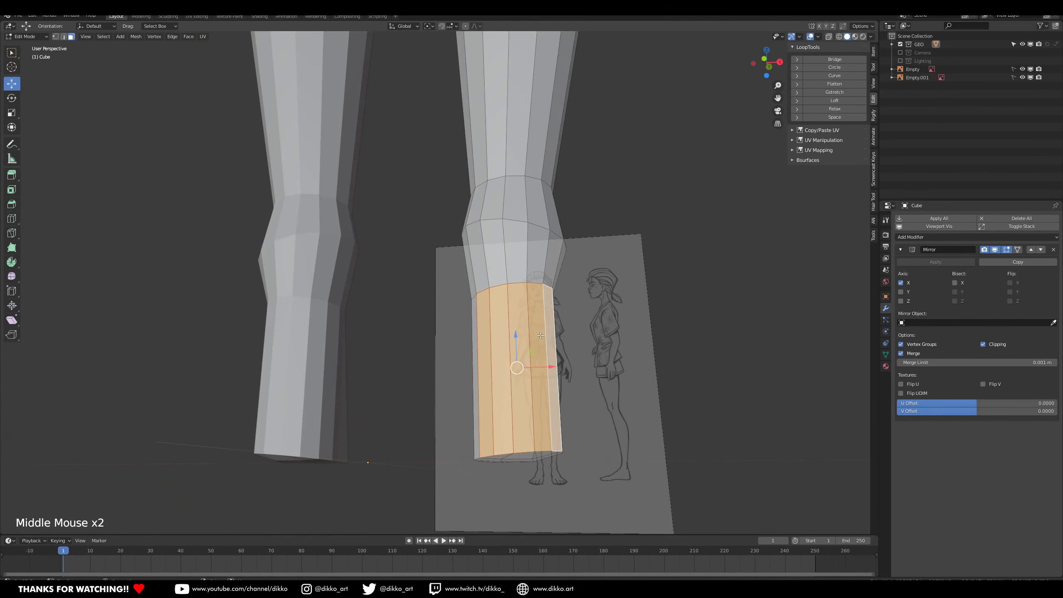
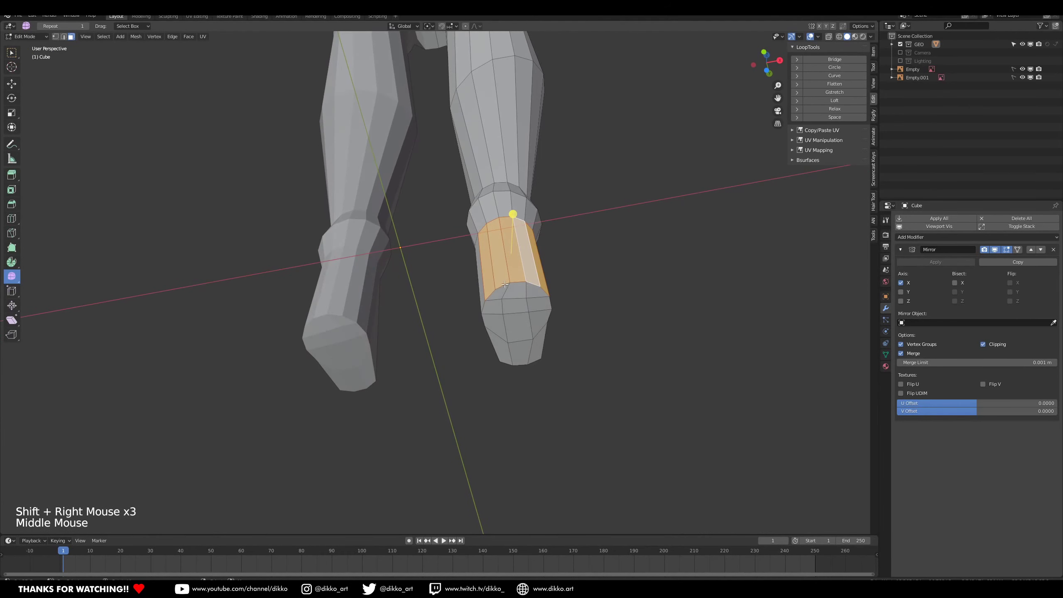
Line the foot up in front and right orthographic views over the side reference sheet.
middle_click(506, 295)
middle_click(536, 308)
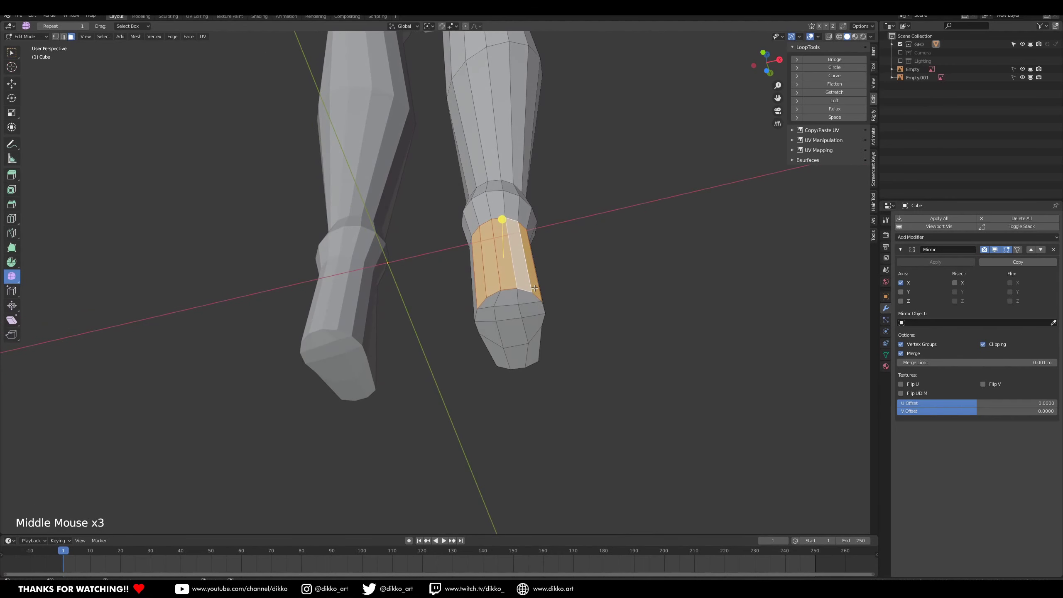
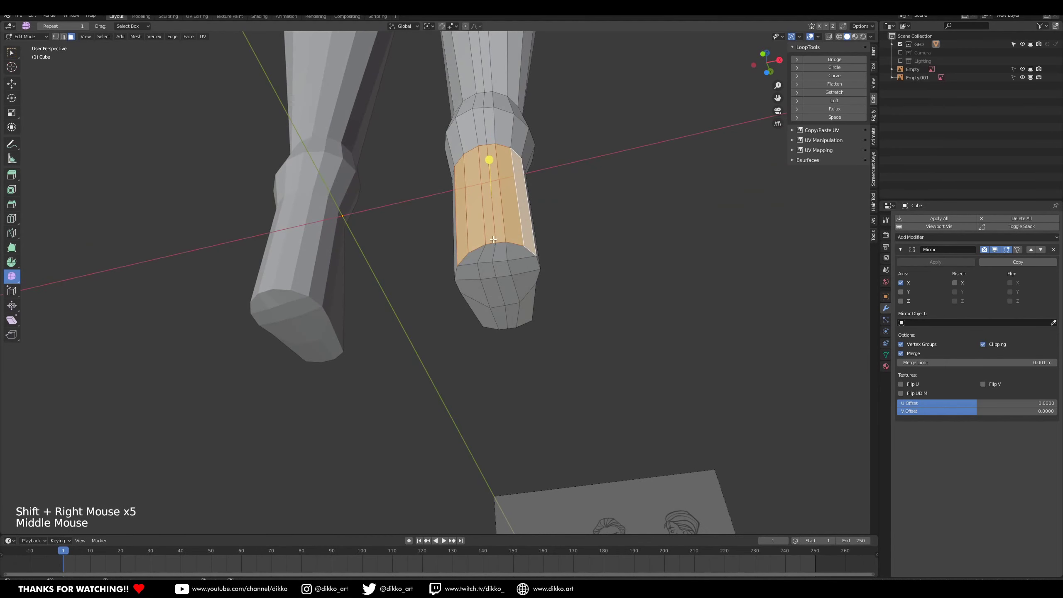
middle_click(497, 258)
key(KP_1)
key(KP_3)
middle_click(510, 292)
middle_click(537, 331)
Move the toe end down and forward onto the side reference outline and check both feet.
key(e)
key(n)
key(s)
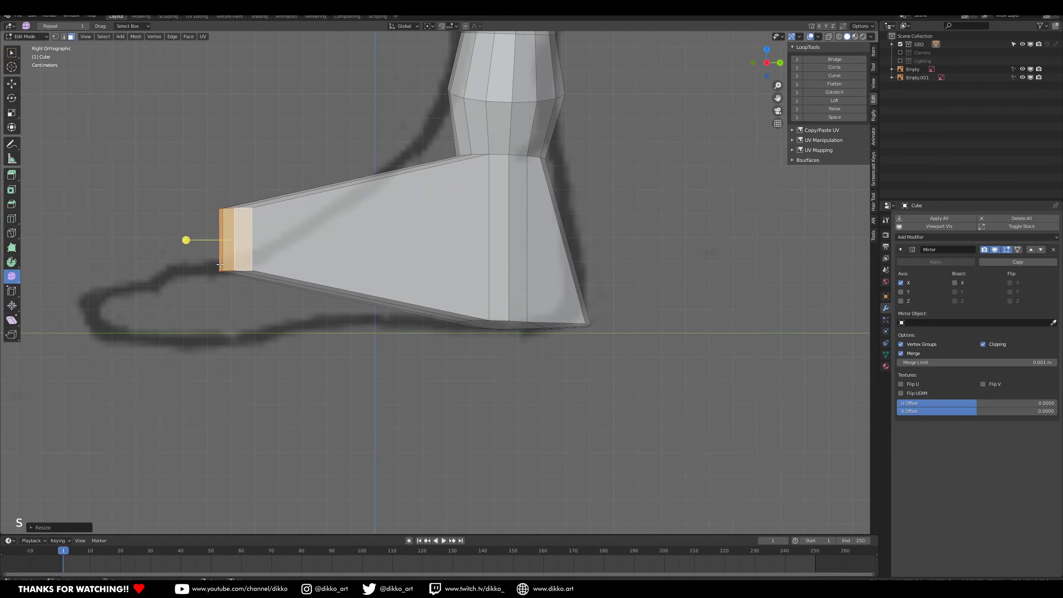
key(g)
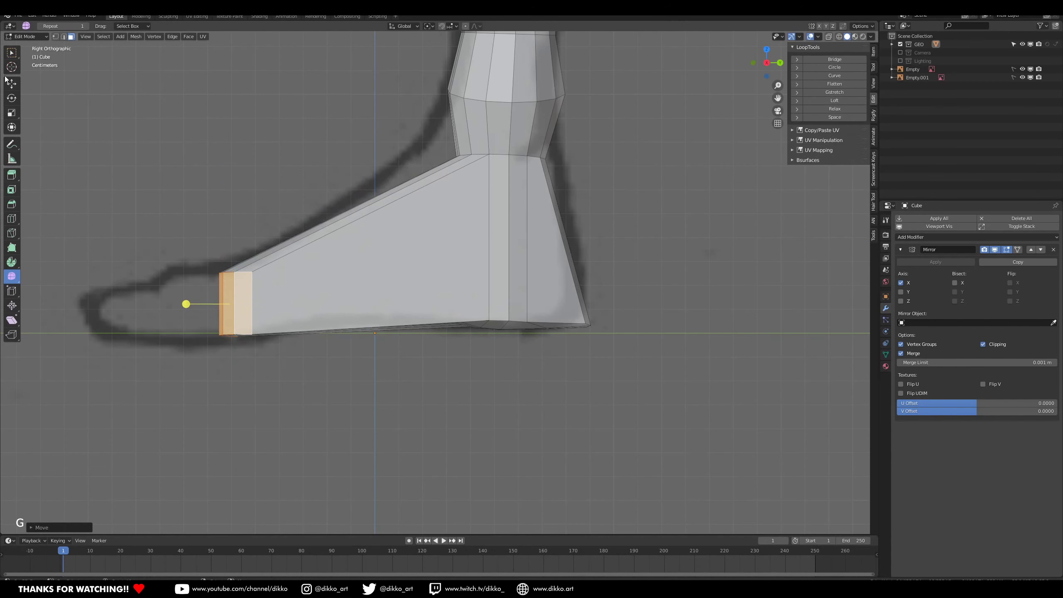
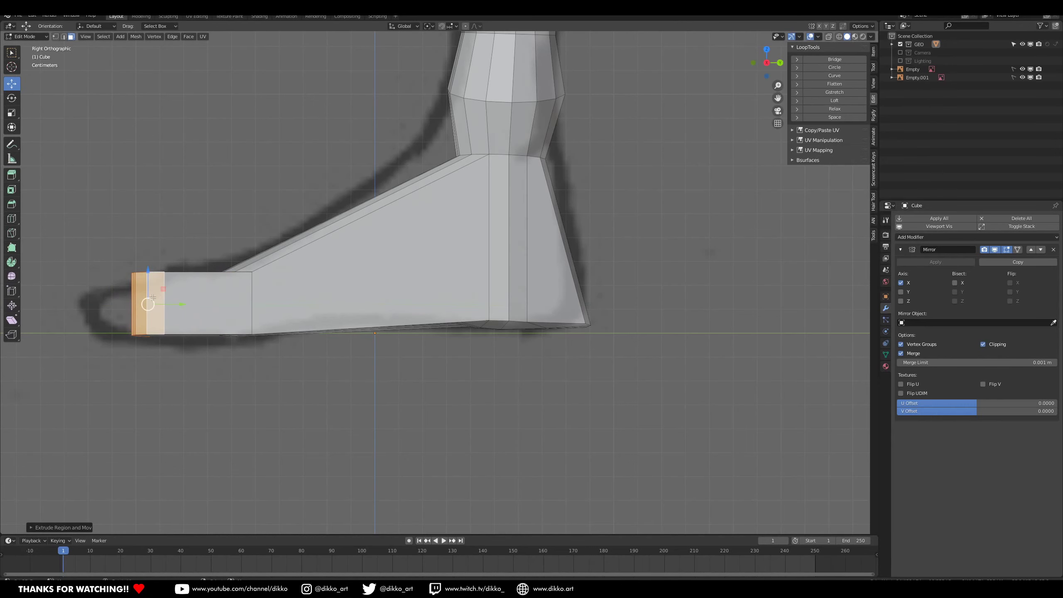
click(68, 38)
middle_click(230, 327)
scroll(down, 3)
middle_click(310, 406)
middle_click(476, 432)
Select the faces along the foot's length and start lengthwise loop cuts around the foot.
right_click(351, 307)
right_click(365, 319)
right_click(378, 325)
right_click(393, 325)
right_click(409, 322)
right_click(434, 314)
middle_click(418, 315)
click(239, 183)
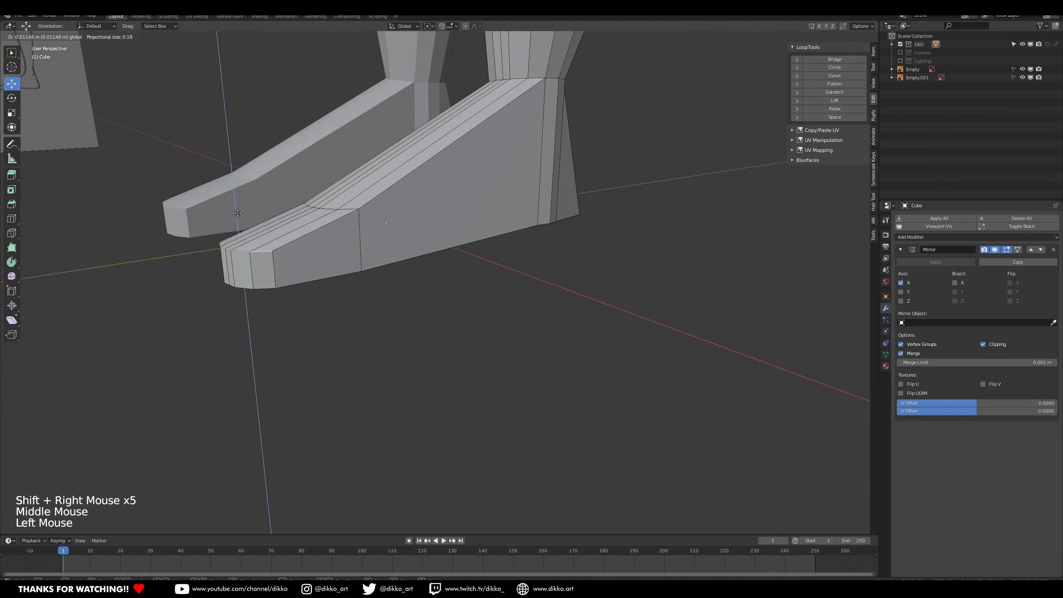
scroll(down, 3)
middle_click(389, 215)
key(ctrl+r)
middle_click(491, 209)
key(ctrl+r)
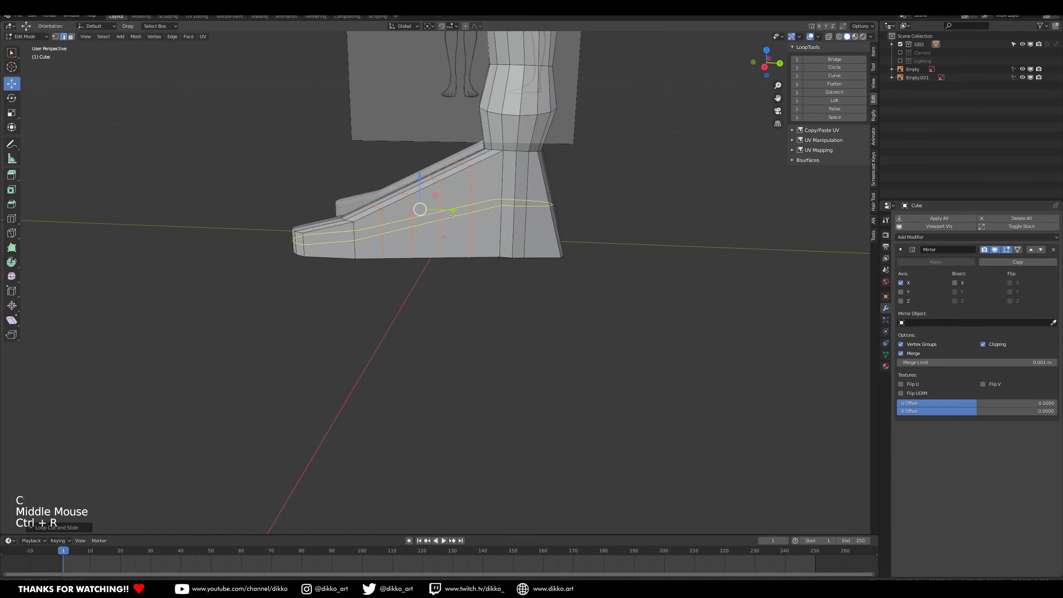
Undo the last foot edits and review the toe from the front against the reference.
middle_click(510, 239)
middle_click(494, 232)
middle_click(487, 342)
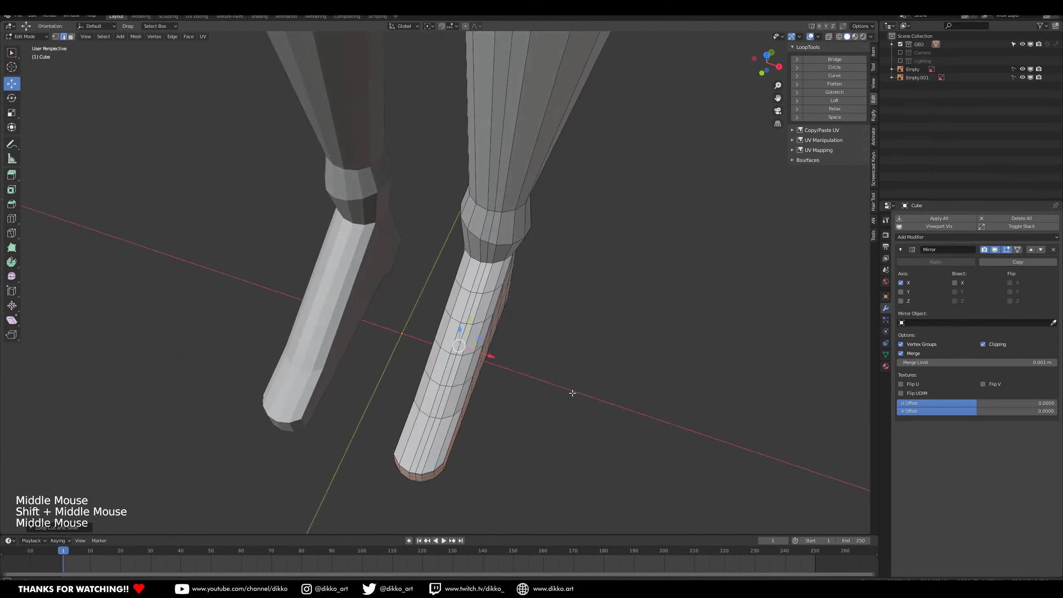
key(ctrl+z)
key(ctrl+z)
middle_click(479, 334)
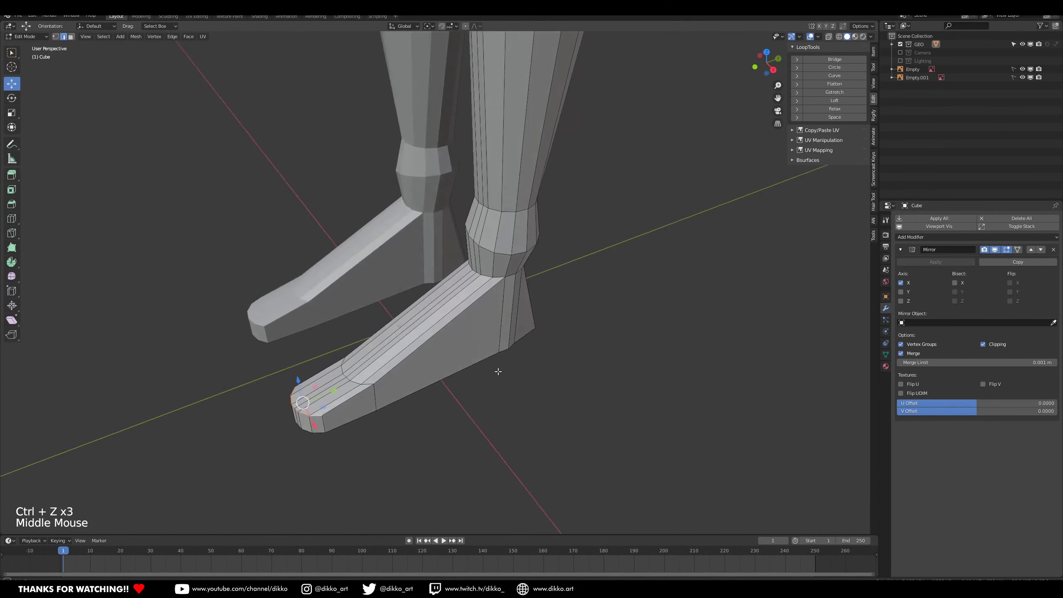
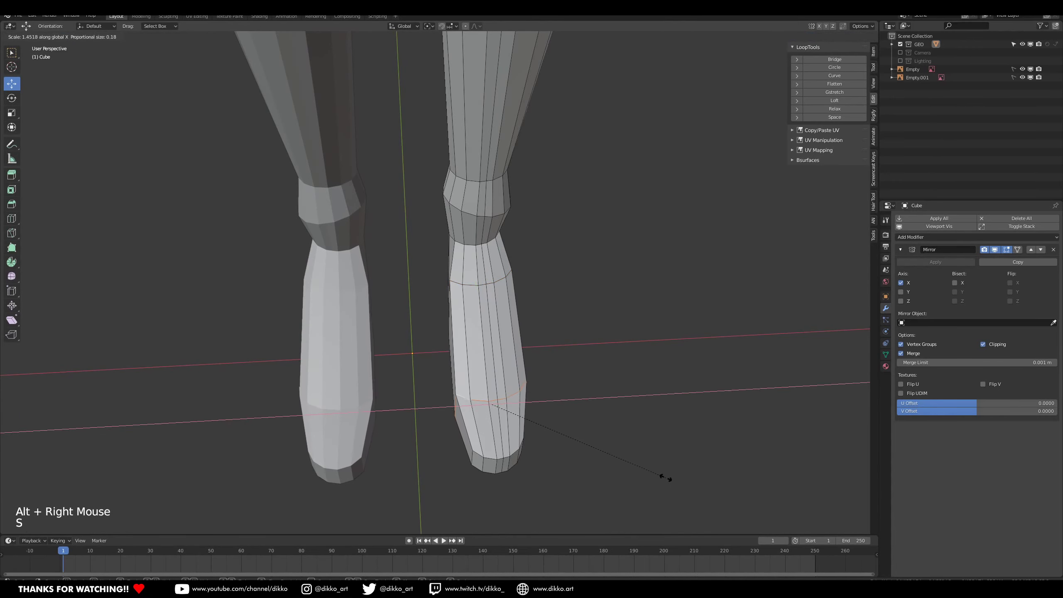
middle_click(612, 440)
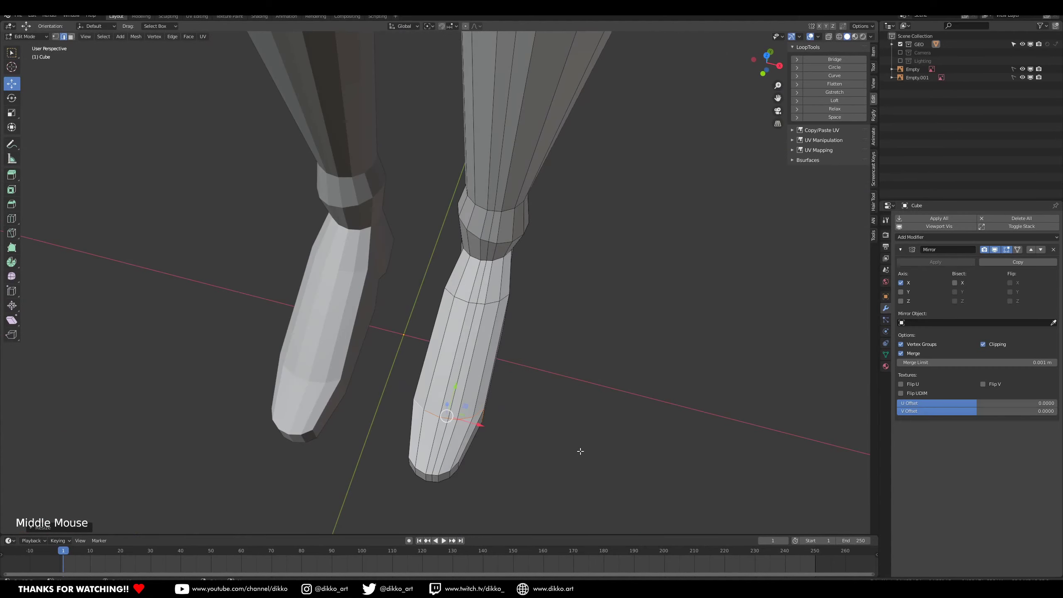
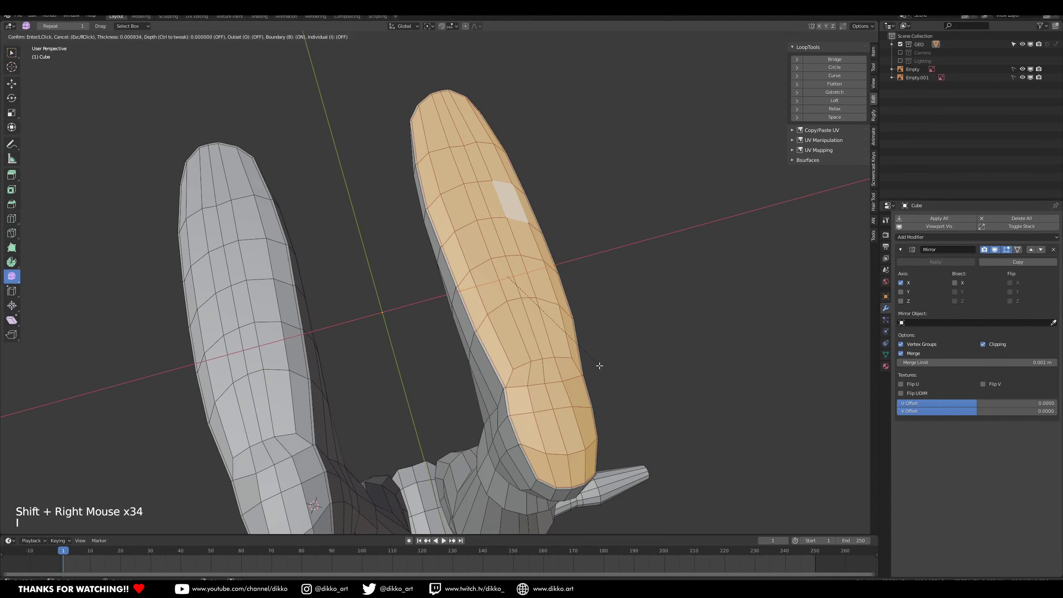
Confirm the sole inset and view the sole straight on, undoing a stray edit.
key(x)
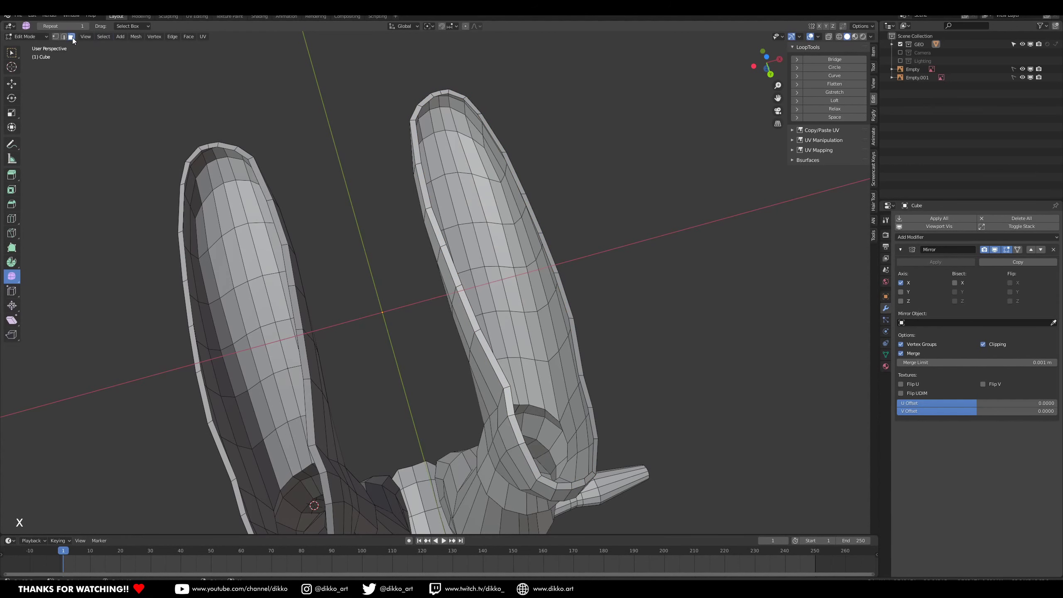
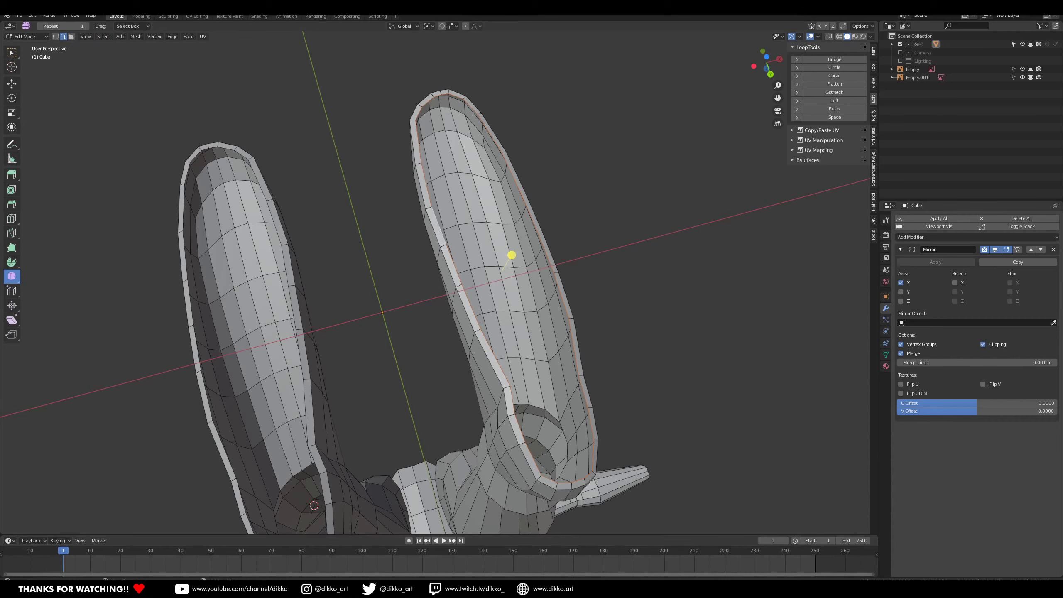
key(ctrl+f)
middle_click(522, 342)
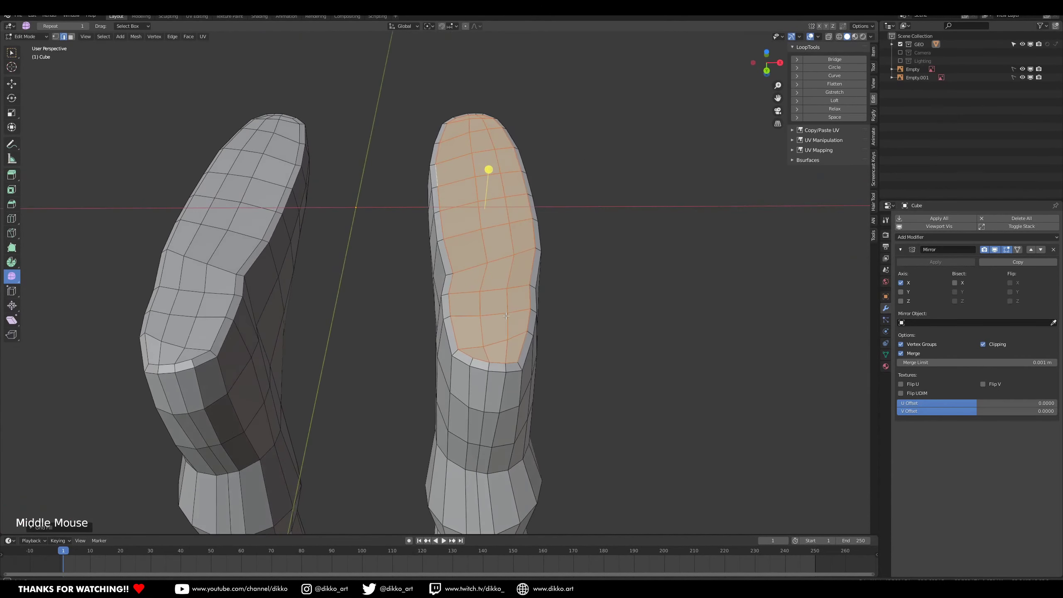
middle_click(513, 363)
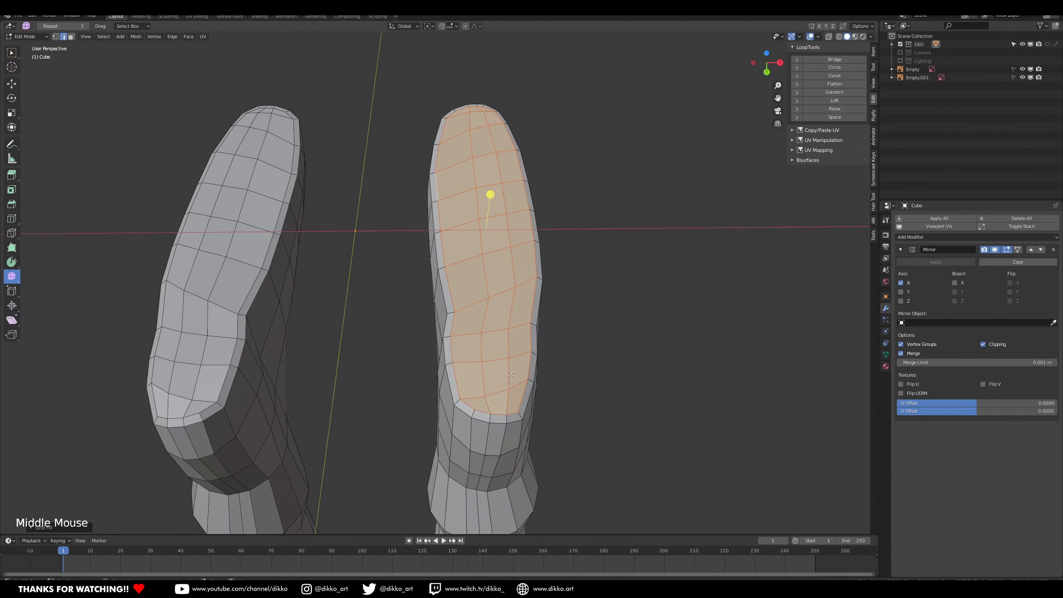
middle_click(521, 383)
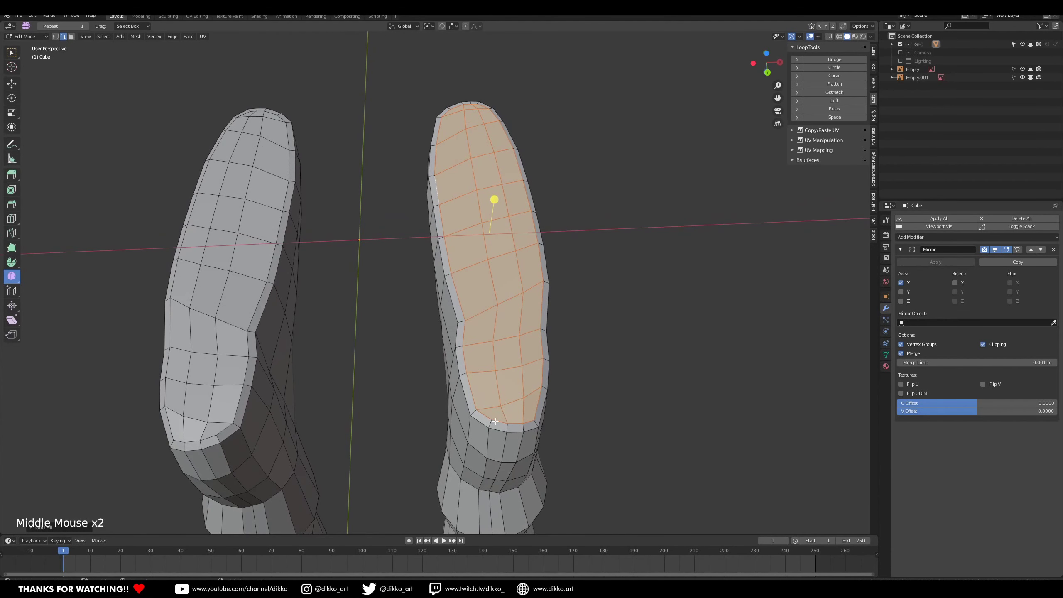
key(ctrl+z)
key(m)
Select the inner sole faces and fill them flat across the underside of the foot.
right_click(471, 387)
right_click(544, 398)
right_click(536, 399)
right_click(470, 389)
key(f)
right_click(484, 371)
key(f)
key(f)
key(f)
key(f)
key(f)
middle_click(486, 204)
key(f)
middle_click(498, 232)
middle_click(511, 281)
middle_click(503, 298)
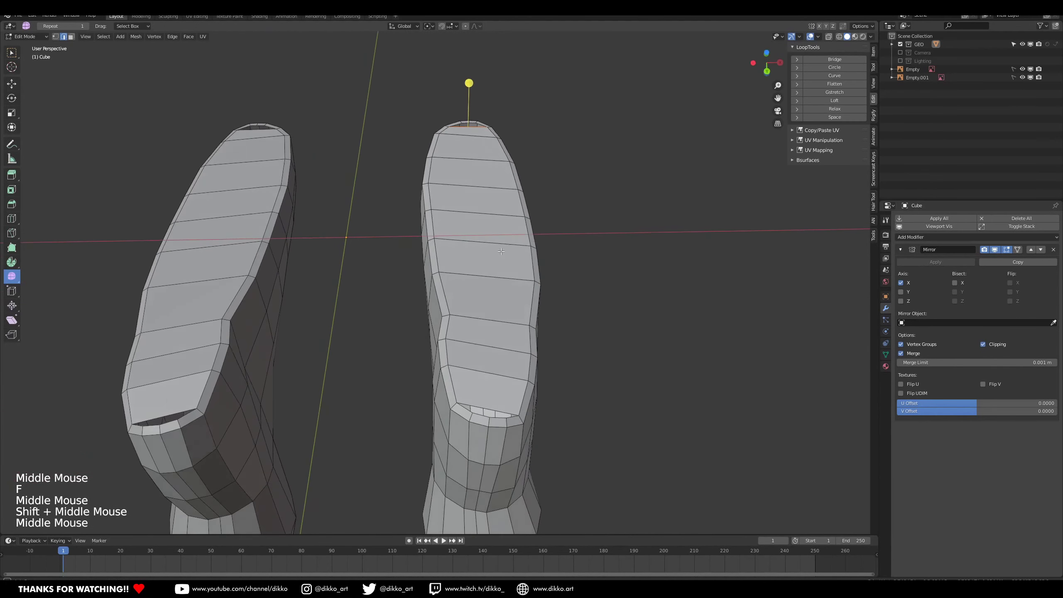
Rework the heel faces of the sole, leaving a gap open at the heel.
key(ctrl+r)
right_click(479, 403)
right_click(480, 412)
key(f)
right_click(503, 414)
middle_click(500, 384)
key(ctrl+z)
key(ctrl+z)
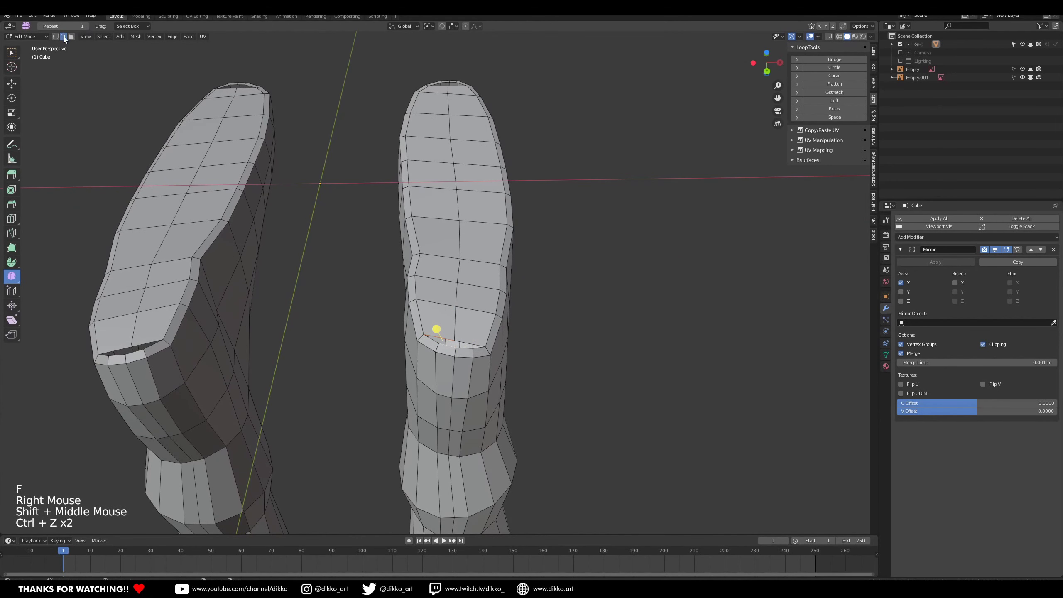
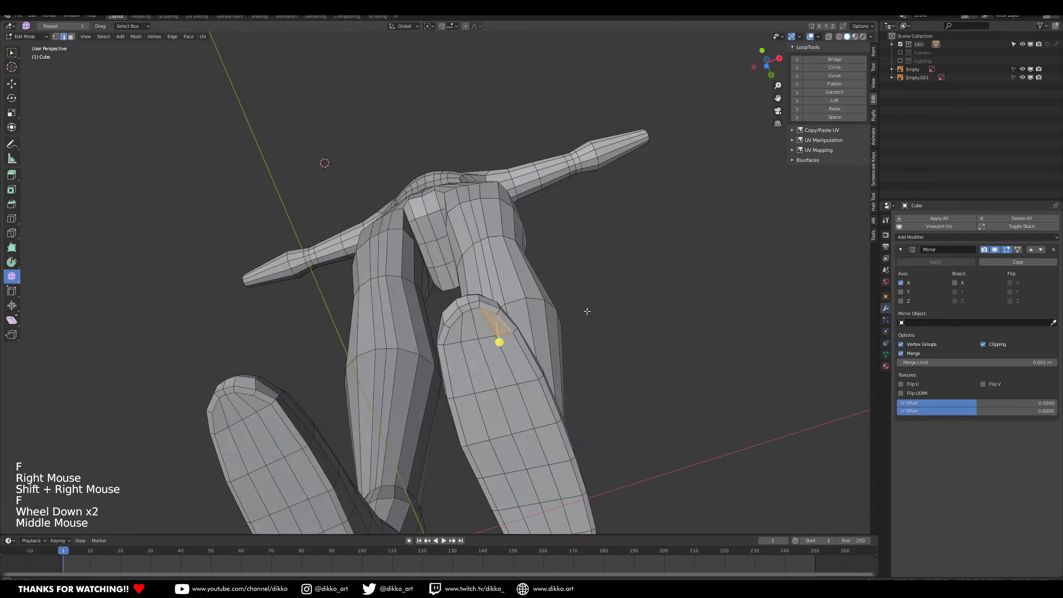
Orbit under the legs toward the crotch after closing the heel gap.
middle_click(623, 277)
middle_click(625, 278)
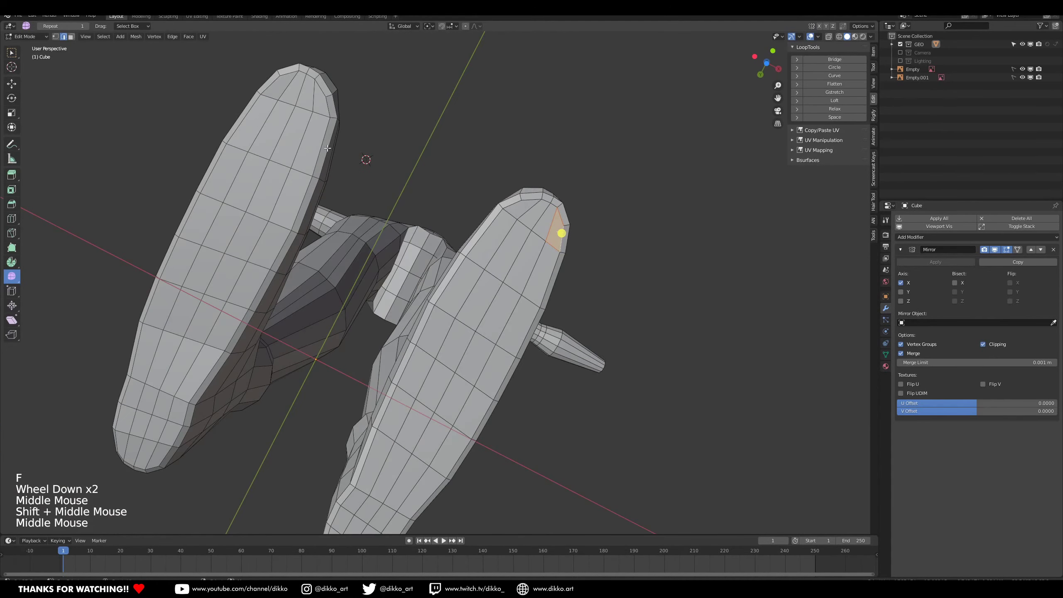
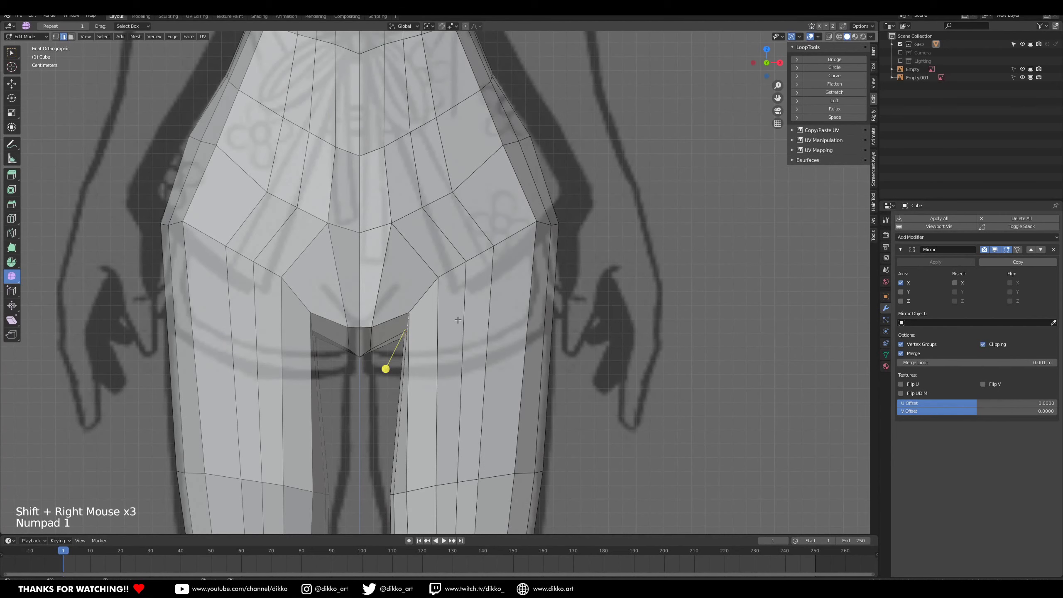
Reposition a crotch vertex and begin an edge loop across the upper thigh.
key(g)
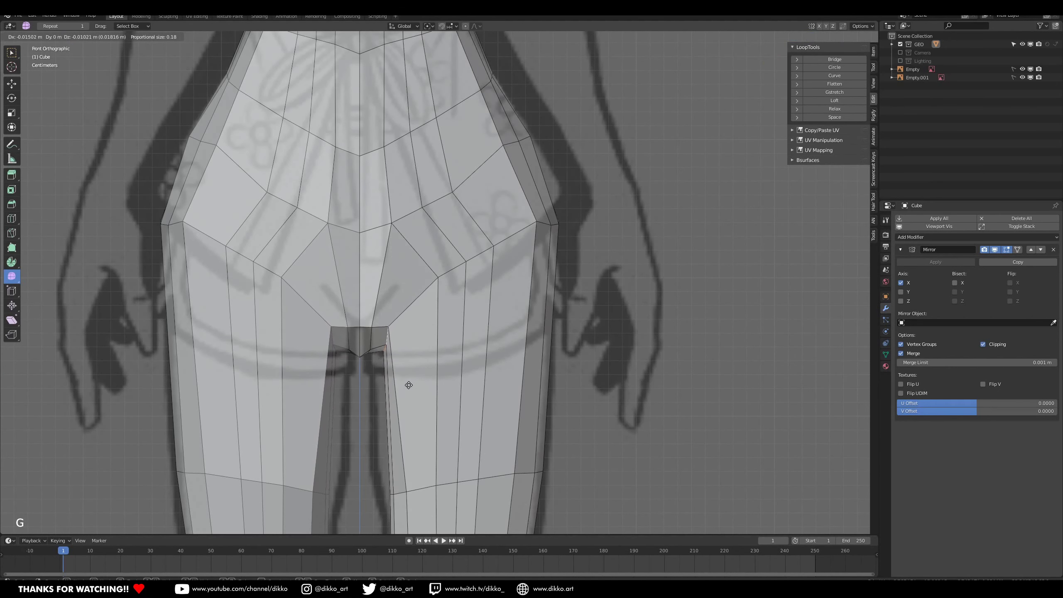
scroll(down, 3)
middle_click(505, 465)
right_click(436, 361)
right_click(445, 367)
key(s)
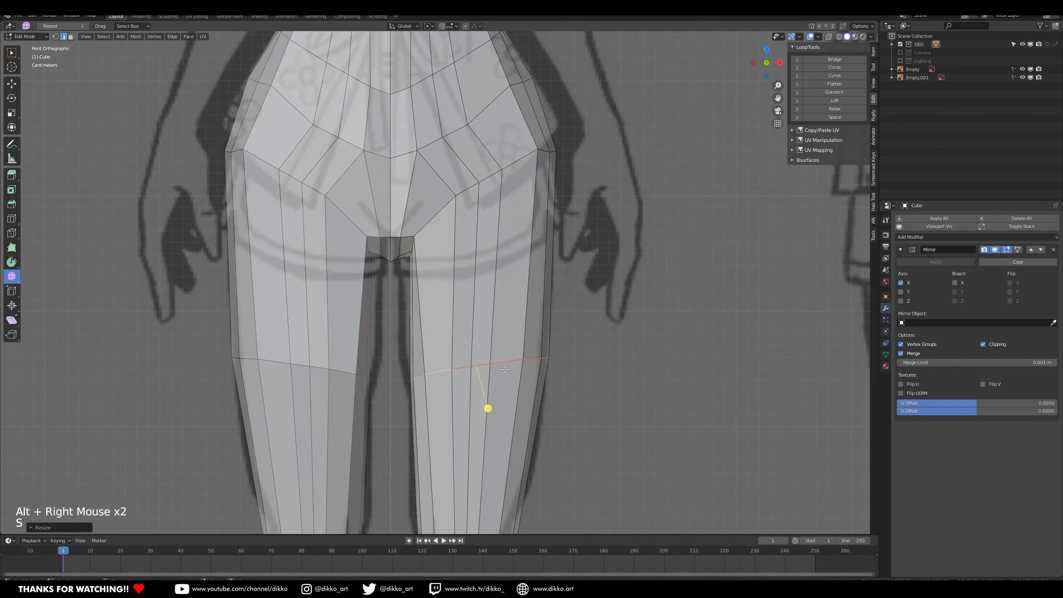